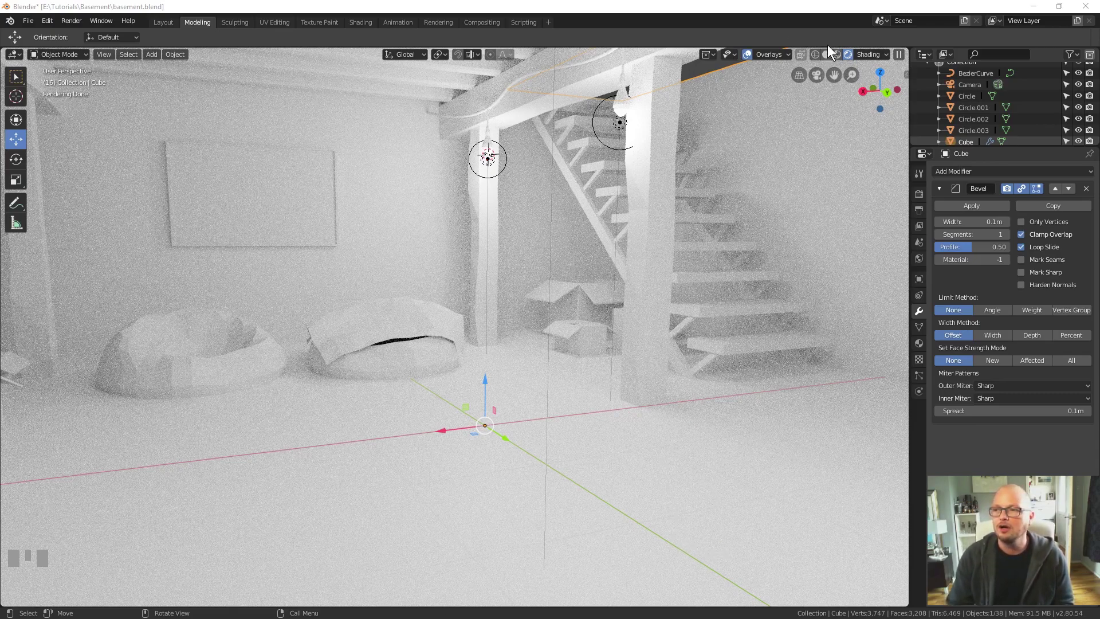
Step: Switch the viewport from rendered preview to Solid shading and orbit toward the staircase
{"action": "left_click", "coordinate": [832, 53]}
{"action": "left_click_drag", "start_coordinate": [584, 352], "coordinate": [472, 397]}
{"action": "scroll", "scroll_direction": "up", "scroll_amount": 3}
{"action": "scroll", "scroll_direction": "down", "scroll_amount": 3}
{"action": "scroll", "scroll_direction": "up", "scroll_amount": 3}
Step: Select the stair treads Cube.002 and review their Array modifier settings
{"action": "left_click", "coordinate": [471, 396]}
{"action": "scroll", "scroll_direction": "down", "scroll_amount": 3}
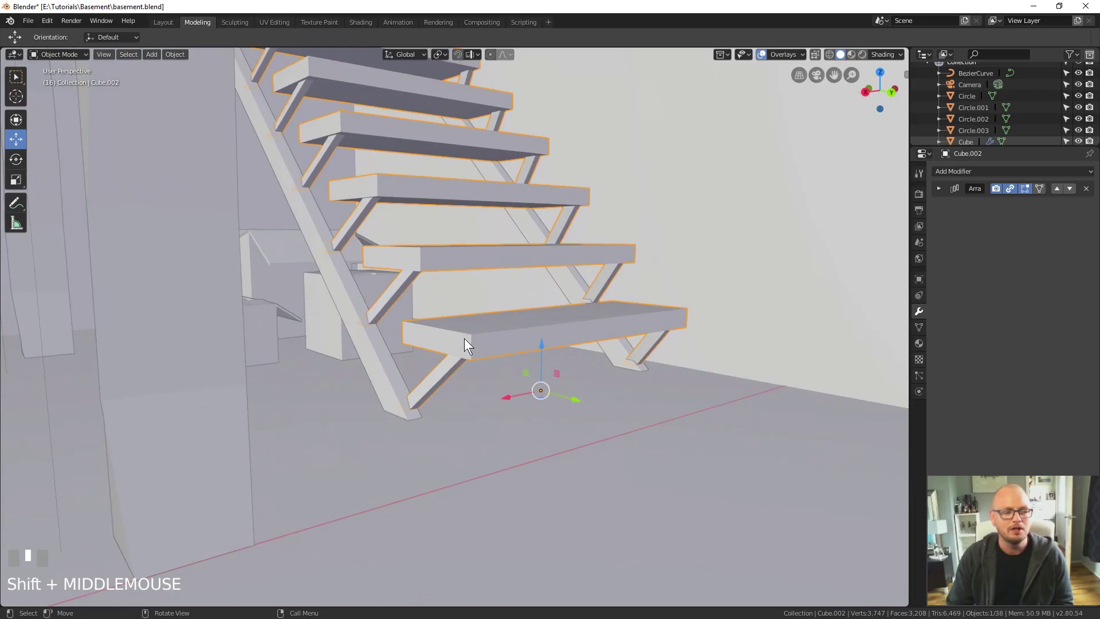
{"action": "scroll", "scroll_direction": "up", "scroll_amount": 3}
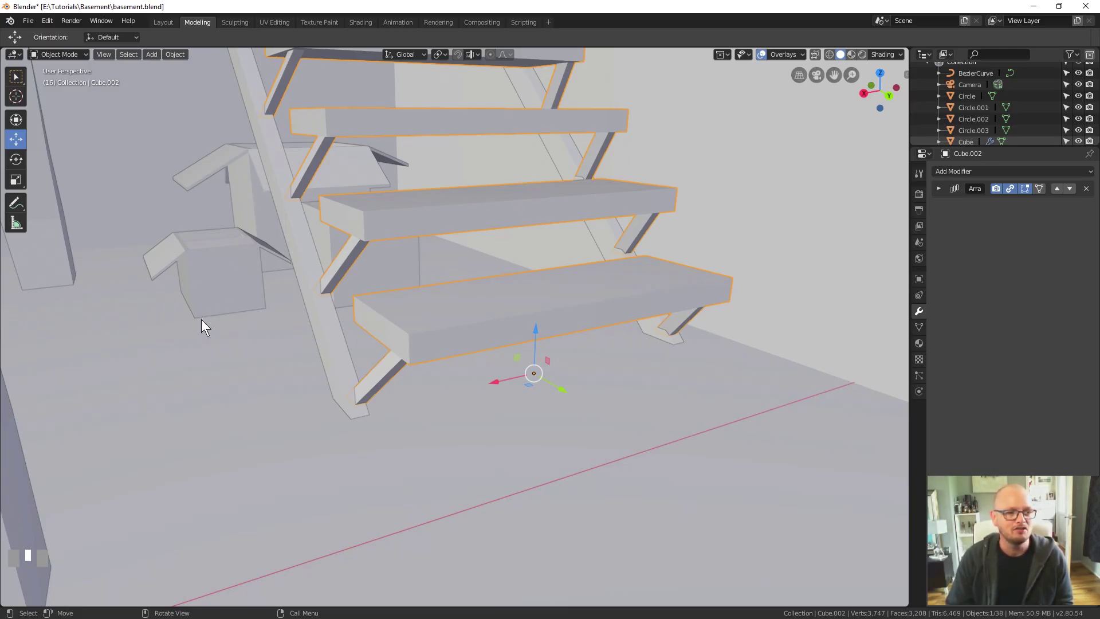
{"action": "scroll", "scroll_direction": "down", "scroll_amount": 3}
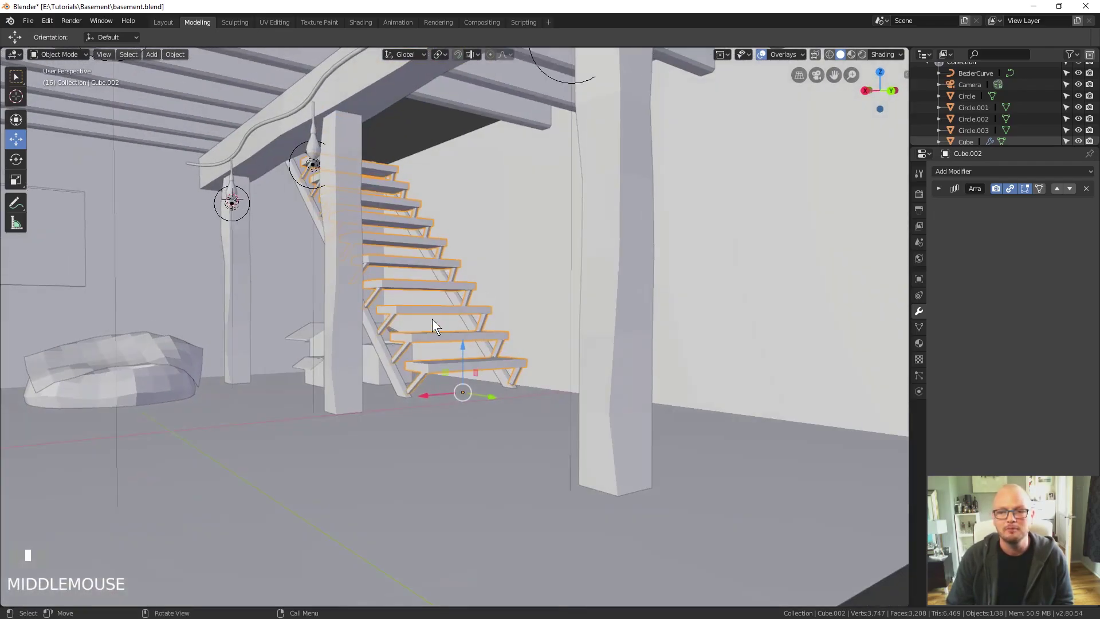
{"action": "scroll", "scroll_direction": "up", "scroll_amount": 3}
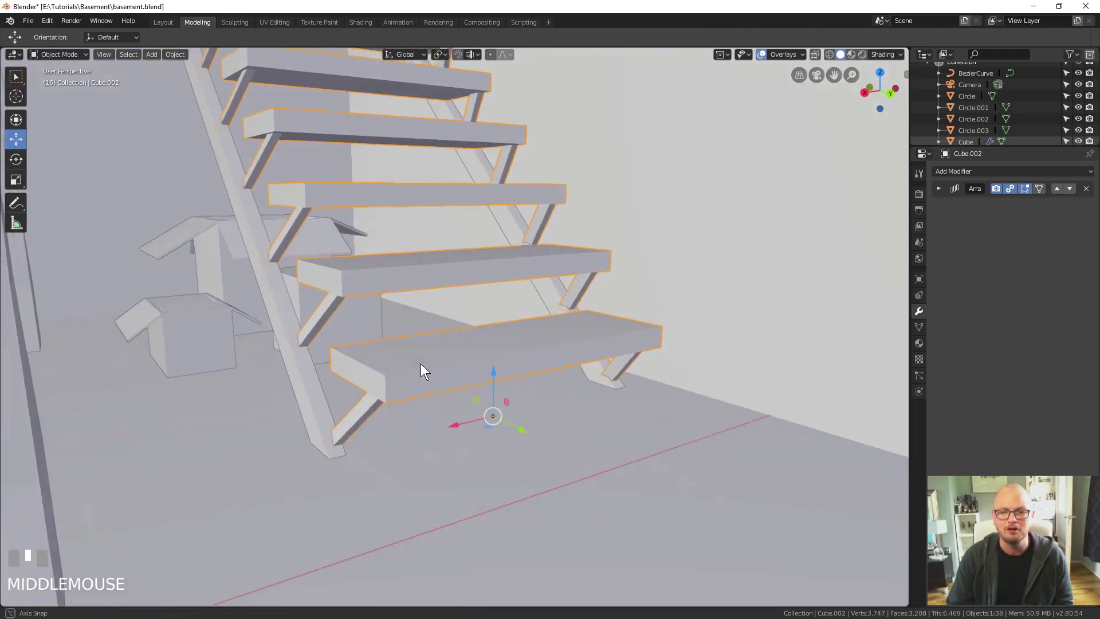
{"action": "scroll", "scroll_direction": "up", "scroll_amount": 3}
{"action": "scroll", "scroll_direction": "up", "scroll_amount": 3}
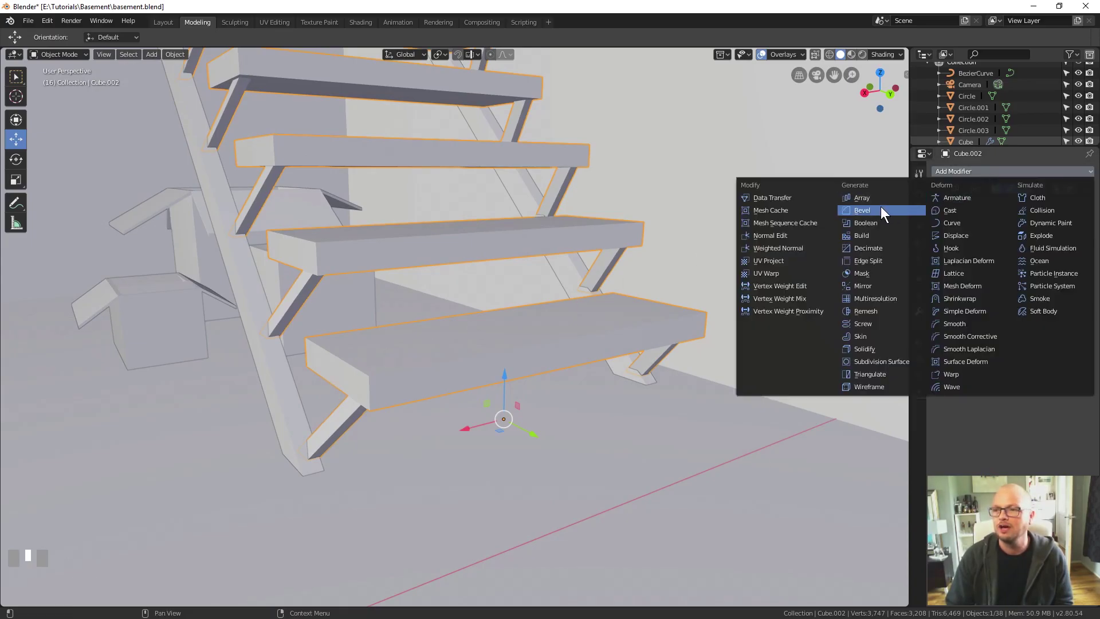
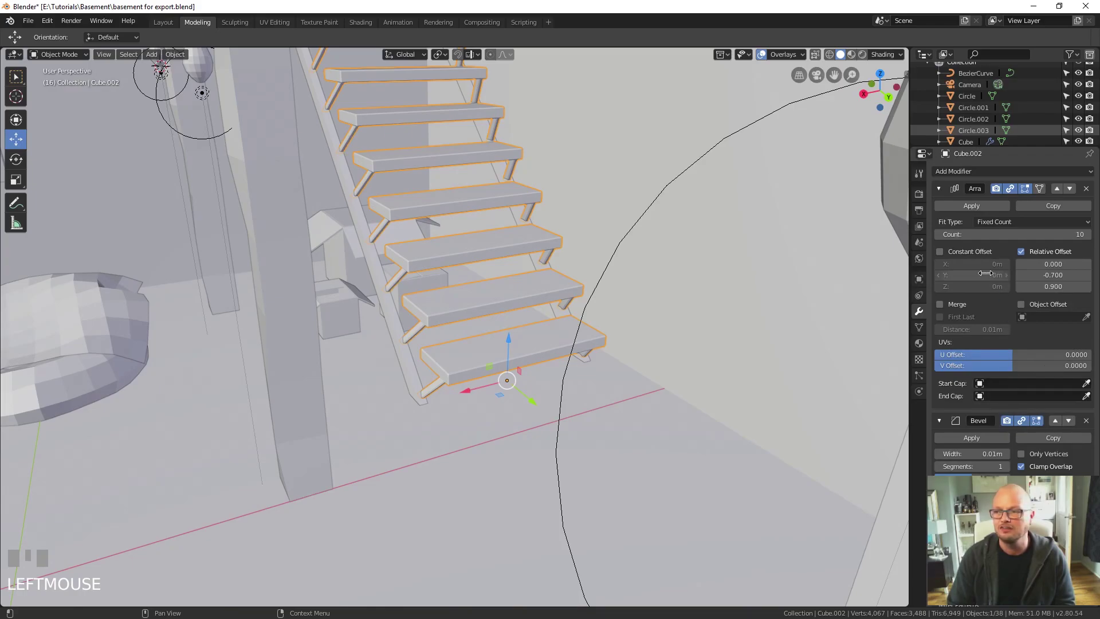
Step: Adjust the stair treads' Bevel modifier width toward 0.01 m in the modifier panel
{"action": "left_click_drag", "start_coordinate": [978, 212], "coordinate": [948, 220]}
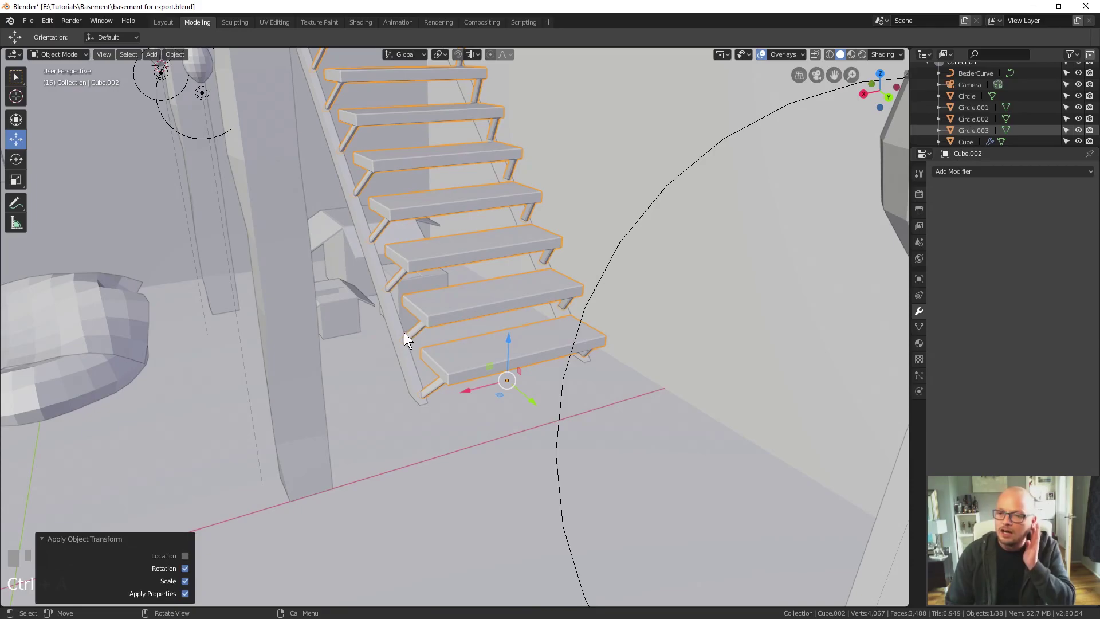
Step: Select the stair stringers, show the sidebar and apply their Array into real geometry
{"action": "left_click", "coordinate": [400, 335]}
{"action": "key", "text": "n"}
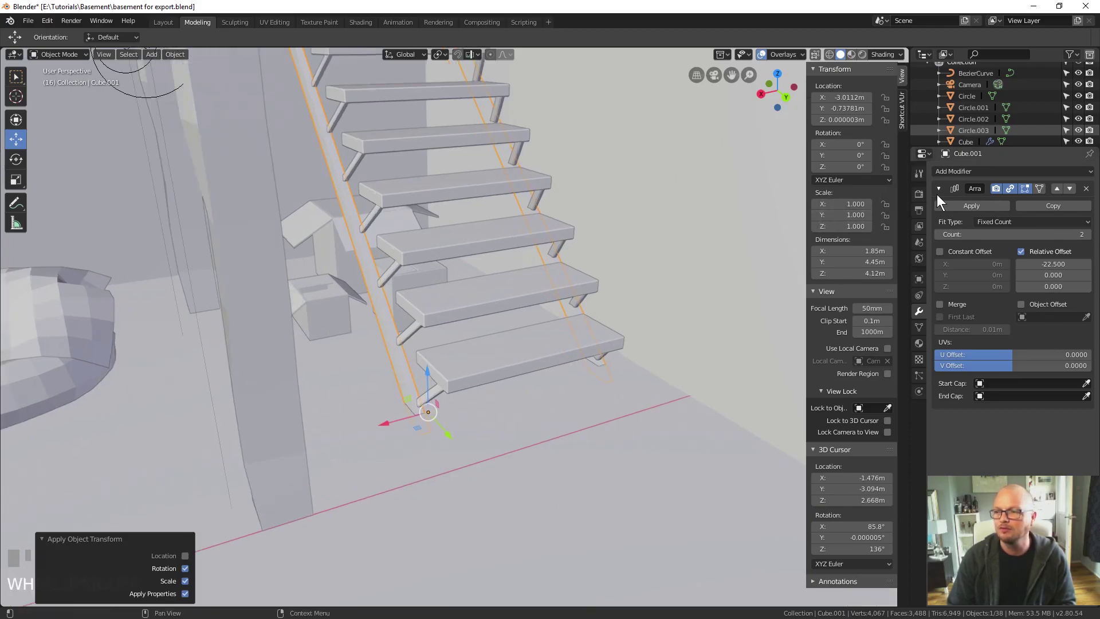
{"action": "scroll", "scroll_direction": "up", "scroll_amount": 3}
{"action": "left_click_drag", "start_coordinate": [876, 213], "coordinate": [416, 362]}
{"action": "key", "text": "KP_0"}
{"action": "key", "text": "KP_Enter"}
{"action": "key", "text": "BackSpace"}
{"action": "key", "text": "KP_Enter"}
Step: Add a 0.005 m Bevel modifier to the stringers and apply it
{"action": "scroll", "scroll_direction": "up", "scroll_amount": 3}
{"action": "left_click_drag", "start_coordinate": [416, 363], "coordinate": [953, 212]}
{"action": "left_click", "coordinate": [953, 211]}
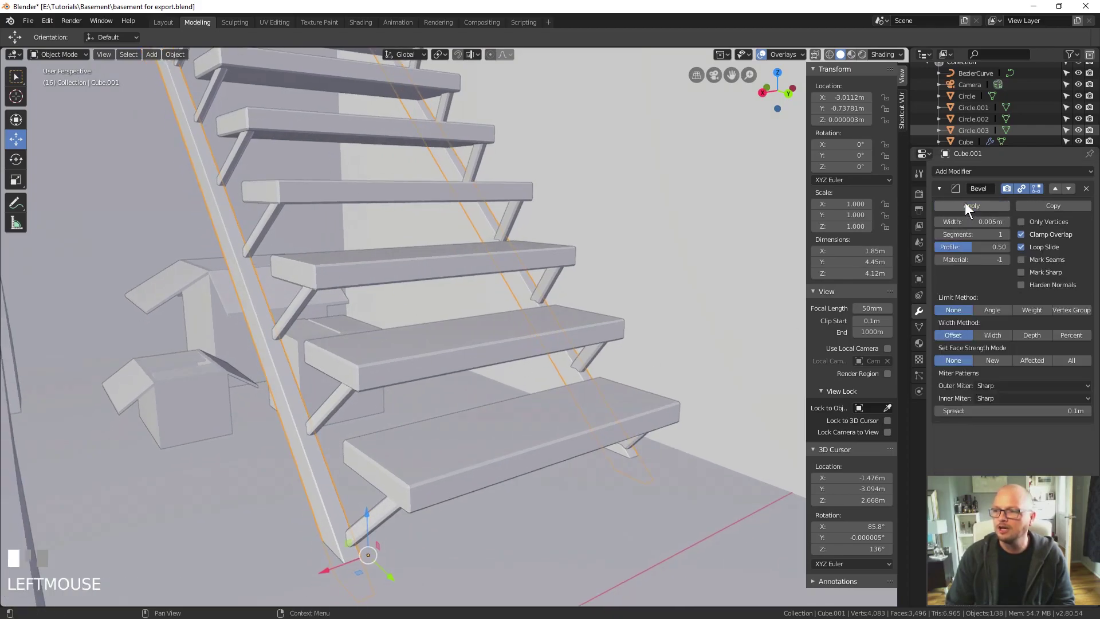
{"action": "scroll", "scroll_direction": "down", "scroll_amount": 3}
{"action": "left_click_drag", "start_coordinate": [465, 339], "coordinate": [602, 375]}
{"action": "scroll", "scroll_direction": "down", "scroll_amount": 3}
{"action": "scroll", "scroll_direction": "up", "scroll_amount": 3}
{"action": "left_click", "coordinate": [602, 374]}
Step: Orbit the view over to the support posts with their stacked arrays
{"action": "scroll", "scroll_direction": "up", "scroll_amount": 3}
{"action": "left_click_drag", "start_coordinate": [550, 417], "coordinate": [463, 411]}
{"action": "scroll", "scroll_direction": "down", "scroll_amount": 3}
{"action": "left_click_drag", "start_coordinate": [640, 401], "coordinate": [873, 210]}
Step: Apply the arrays and 0.02 m bevel on the support posts Cube.003 as mesh
{"action": "left_click_drag", "start_coordinate": [873, 209], "coordinate": [991, 277]}
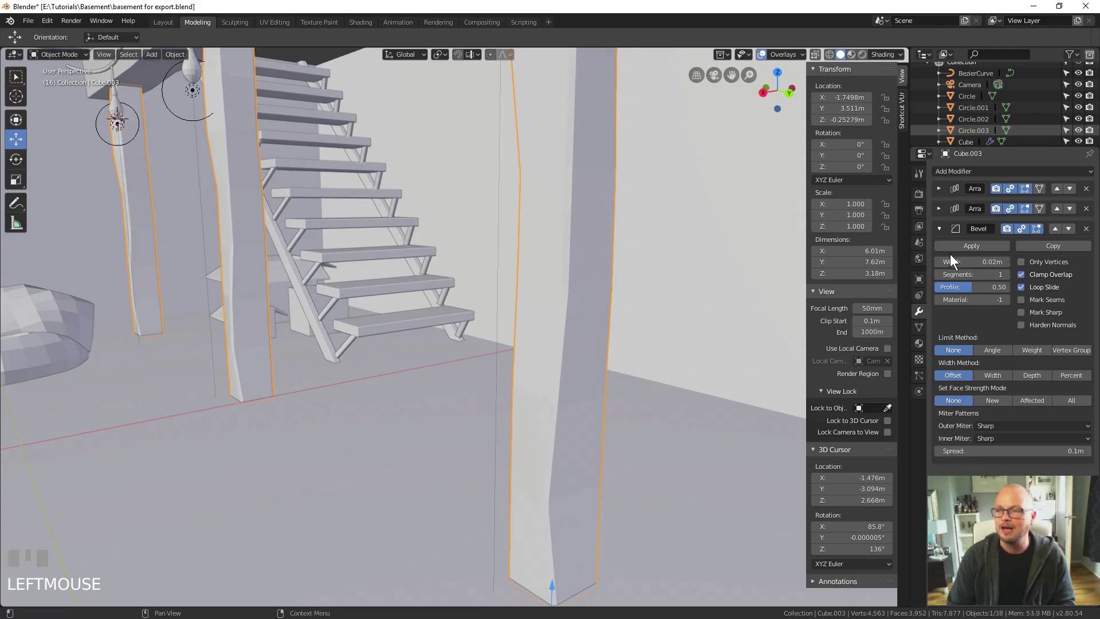
{"action": "left_click_drag", "start_coordinate": [960, 253], "coordinate": [945, 218]}
{"action": "key", "text": "ctrl+z"}
{"action": "left_click_drag", "start_coordinate": [948, 207], "coordinate": [944, 217]}
{"action": "left_click", "coordinate": [949, 208]}
{"action": "scroll", "scroll_direction": "down", "scroll_amount": 3}
{"action": "left_click_drag", "start_coordinate": [429, 352], "coordinate": [560, 99]}
{"action": "left_click", "coordinate": [560, 99]}
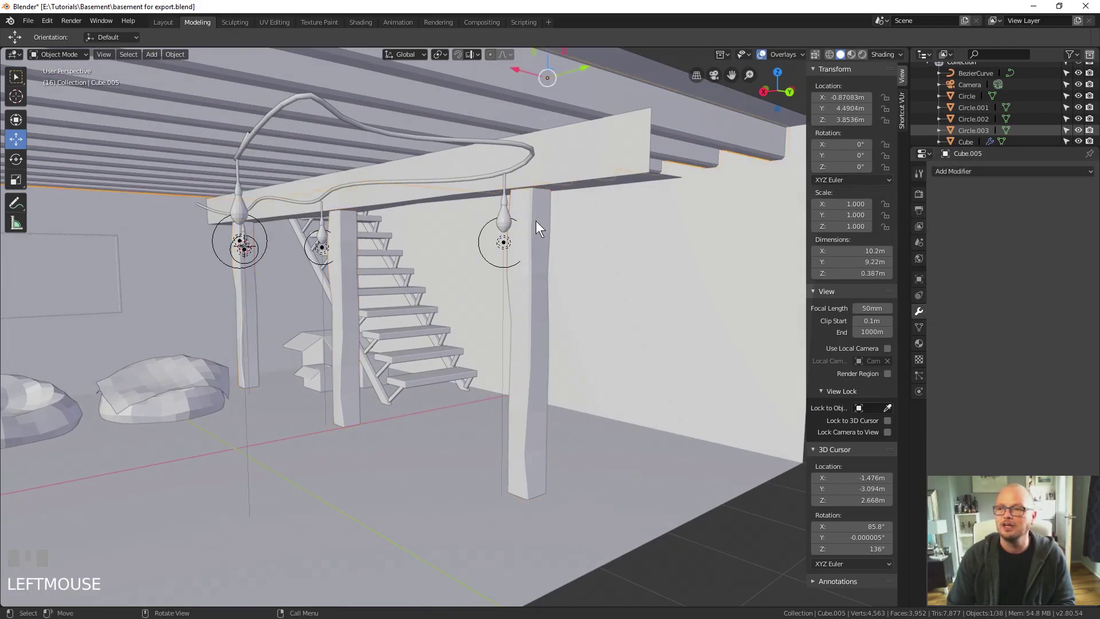
Step: Select the long ceiling beam Cube.004 and apply its Array modifier
{"action": "left_click_drag", "start_coordinate": [547, 217], "coordinate": [703, 176]}
{"action": "left_click", "coordinate": [703, 175]}
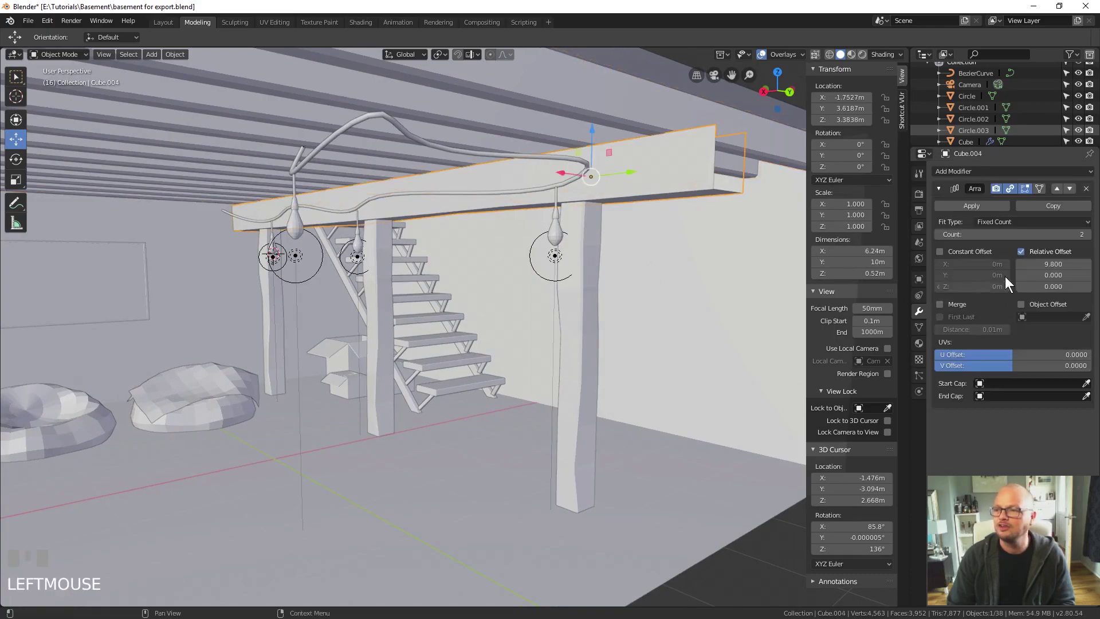
{"action": "left_click_drag", "start_coordinate": [863, 219], "coordinate": [947, 217]}
{"action": "left_click_drag", "start_coordinate": [414, 408], "coordinate": [654, 327]}
{"action": "scroll", "scroll_direction": "up", "scroll_amount": 3}
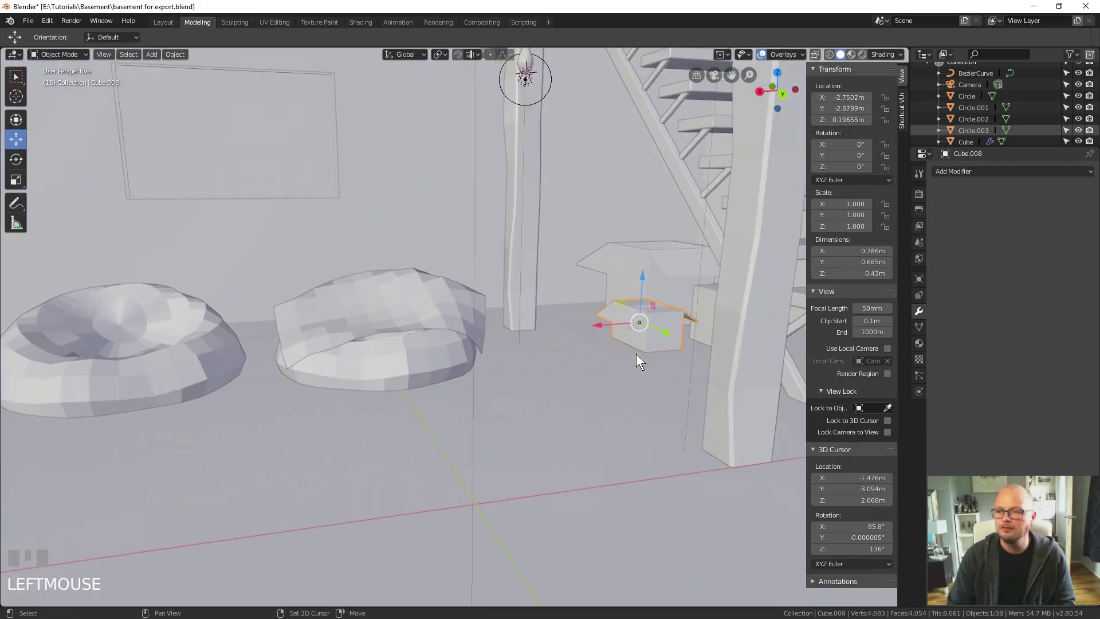
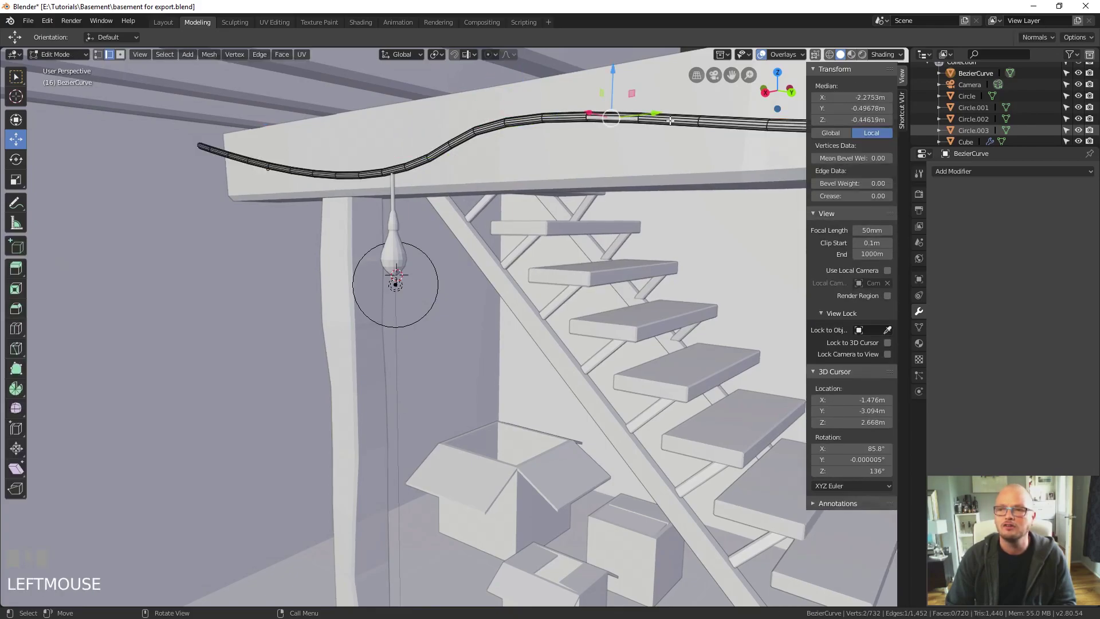
Step: Leave Edit Mode on the wire and select the first light bulb Circle
{"action": "key", "text": "Tab"}
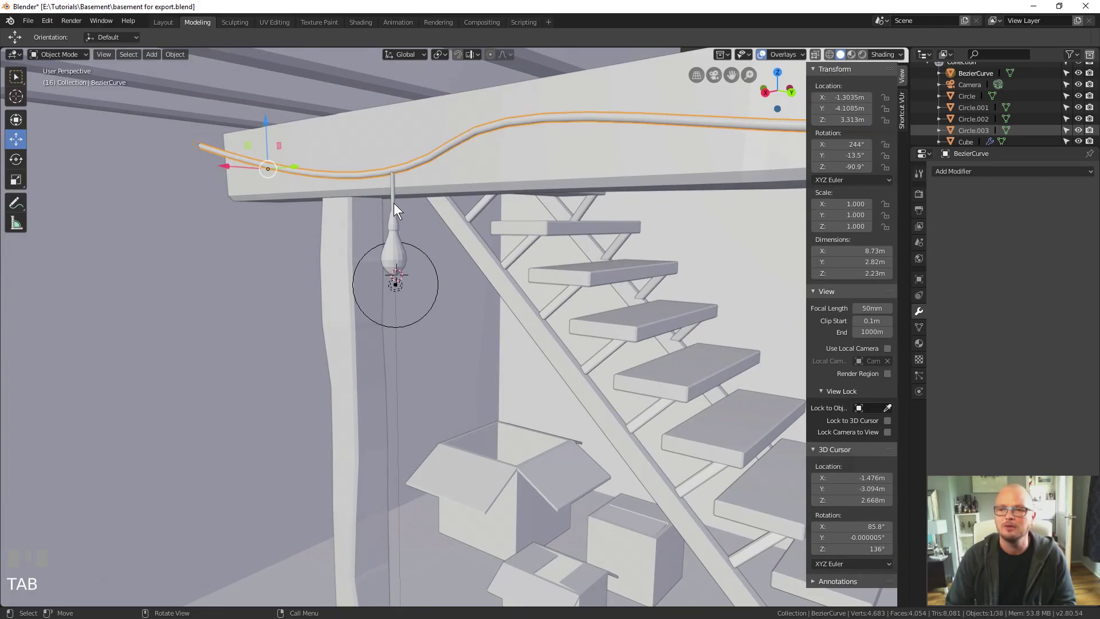
{"action": "left_click", "coordinate": [397, 208]}
{"action": "left_click_drag", "start_coordinate": [427, 246], "coordinate": [529, 127]}
{"action": "left_click", "coordinate": [530, 127]}
{"action": "left_click_drag", "start_coordinate": [524, 208], "coordinate": [326, 198]}
{"action": "scroll", "scroll_direction": "up", "scroll_amount": 3}
{"action": "scroll", "scroll_direction": "up", "scroll_amount": 3}
{"action": "left_click", "coordinate": [326, 197]}
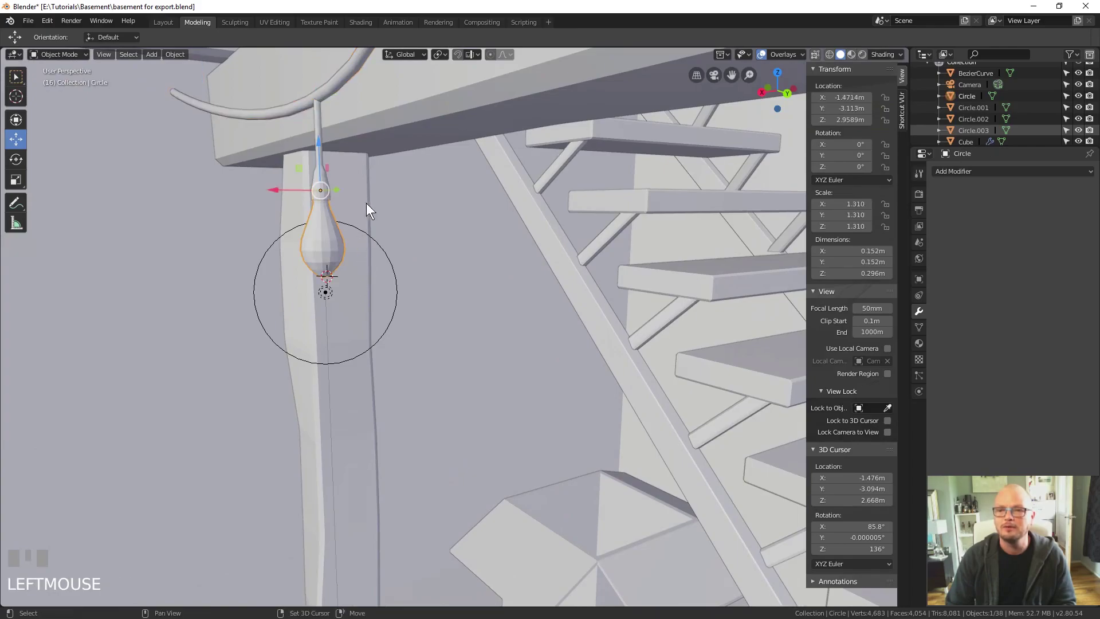
Step: Select the wire above the bulb and zoom in on where the stem meets the beam
{"action": "left_click_drag", "start_coordinate": [375, 206], "coordinate": [450, 144]}
{"action": "left_click", "coordinate": [450, 144]}
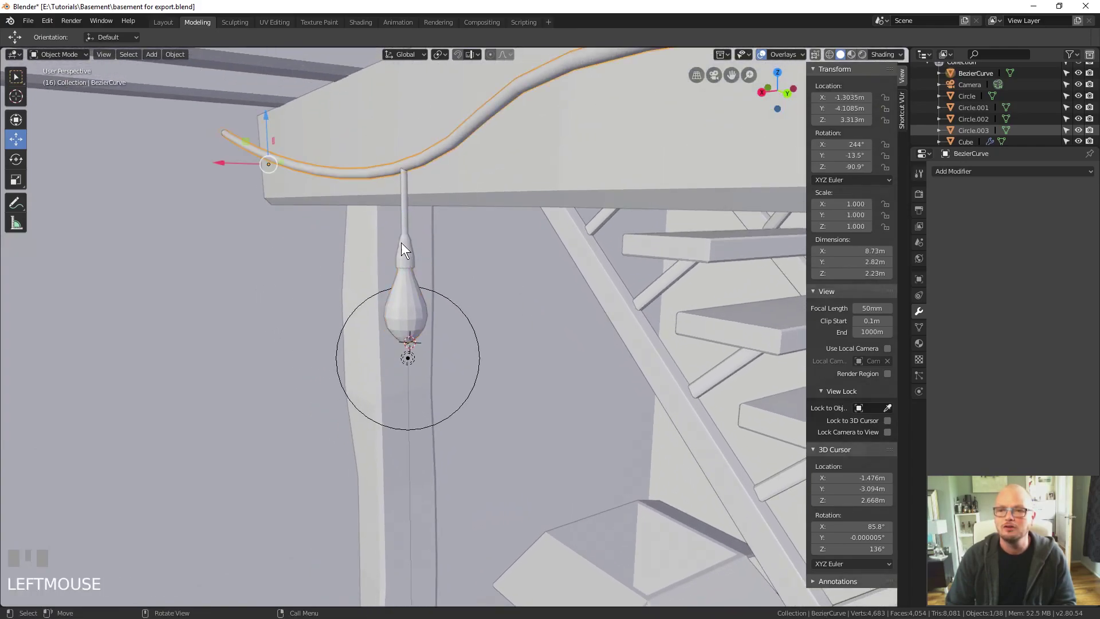
{"action": "scroll", "scroll_direction": "up", "scroll_amount": 3}
{"action": "key", "text": "KP_Decimal"}
{"action": "scroll", "scroll_direction": "up", "scroll_amount": 3}
{"action": "left_click_drag", "start_coordinate": [474, 436], "coordinate": [453, 490]}
{"action": "key", "text": "space"}
{"action": "scroll", "scroll_direction": "down", "scroll_amount": 3}
{"action": "scroll", "scroll_direction": "up", "scroll_amount": 3}
{"action": "scroll", "scroll_direction": "up", "scroll_amount": 3}
{"action": "left_click", "coordinate": [453, 489]}
{"action": "scroll", "scroll_direction": "up", "scroll_amount": 3}
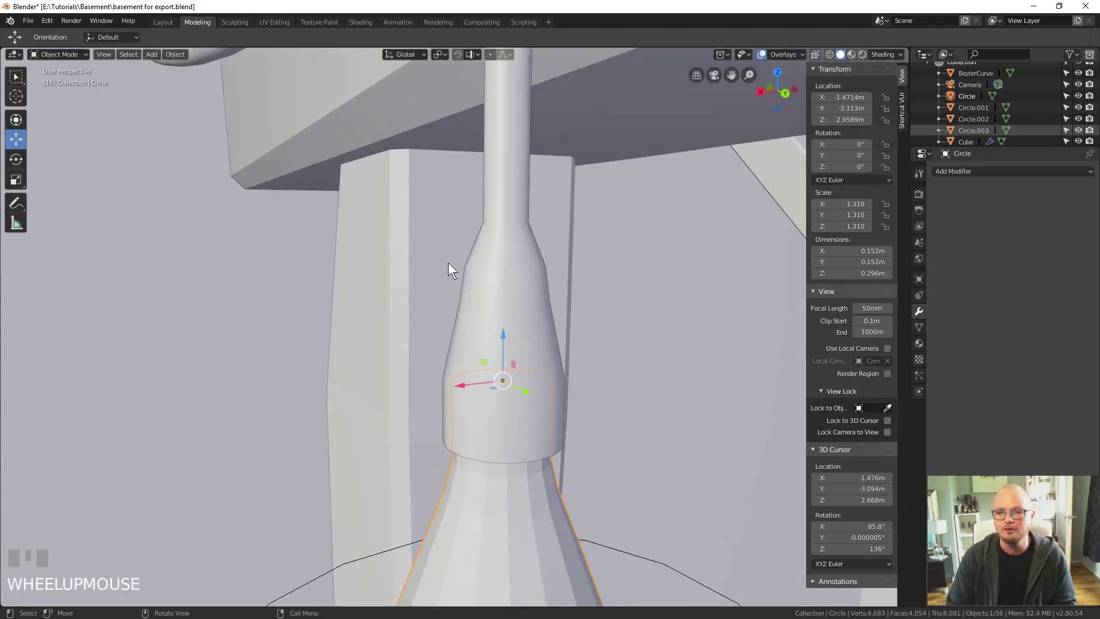
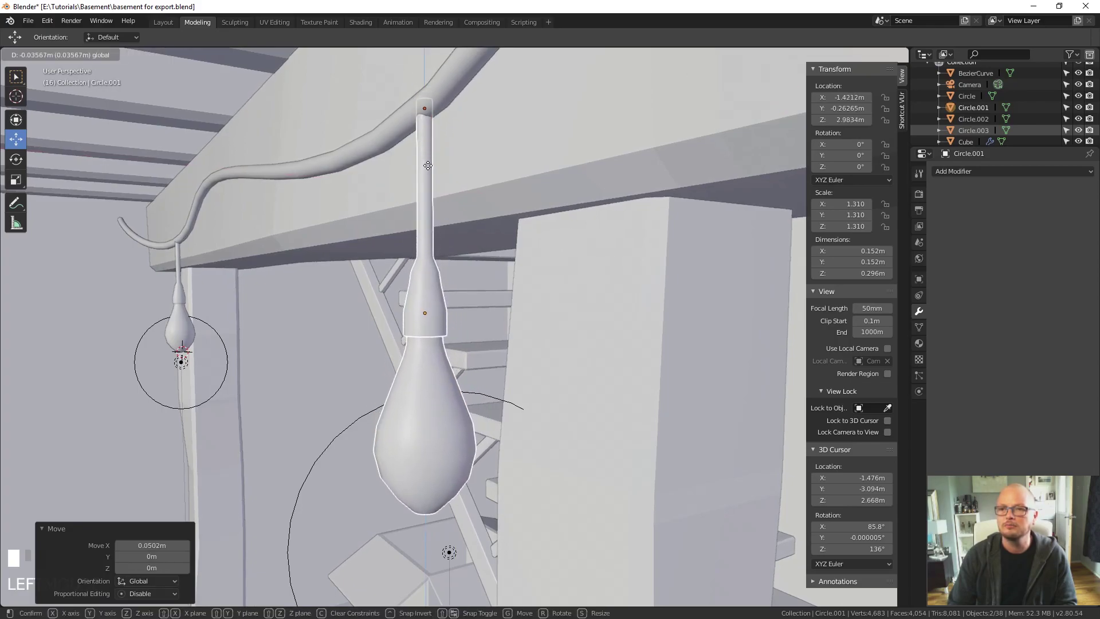
Step: Move the second bulb's stem top up to meet the wire, then select the left bean bag
{"action": "left_click_drag", "start_coordinate": [459, 565], "coordinate": [450, 548]}
{"action": "left_click", "coordinate": [451, 549]}
{"action": "left_click_drag", "start_coordinate": [350, 534], "coordinate": [523, 355]}
{"action": "left_click", "coordinate": [524, 355]}
Step: Add the second bean bag to the selection and run Shade Smooth on both
{"action": "left_click", "coordinate": [293, 322]}
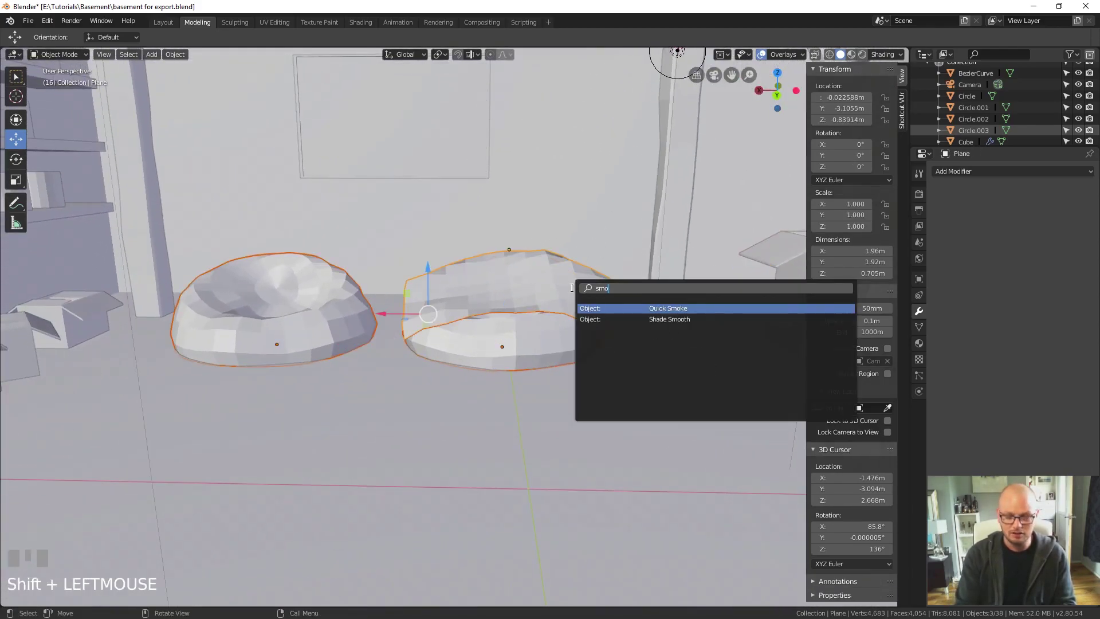
{"action": "key", "text": "space"}
{"action": "key", "text": "Return"}
{"action": "scroll", "scroll_direction": "up", "scroll_amount": 3}
Step: Orbit over to the shelves and select the row of cylinders sitting on them
{"action": "left_click_drag", "start_coordinate": [514, 247], "coordinate": [661, 447]}
{"action": "left_click", "coordinate": [661, 447]}
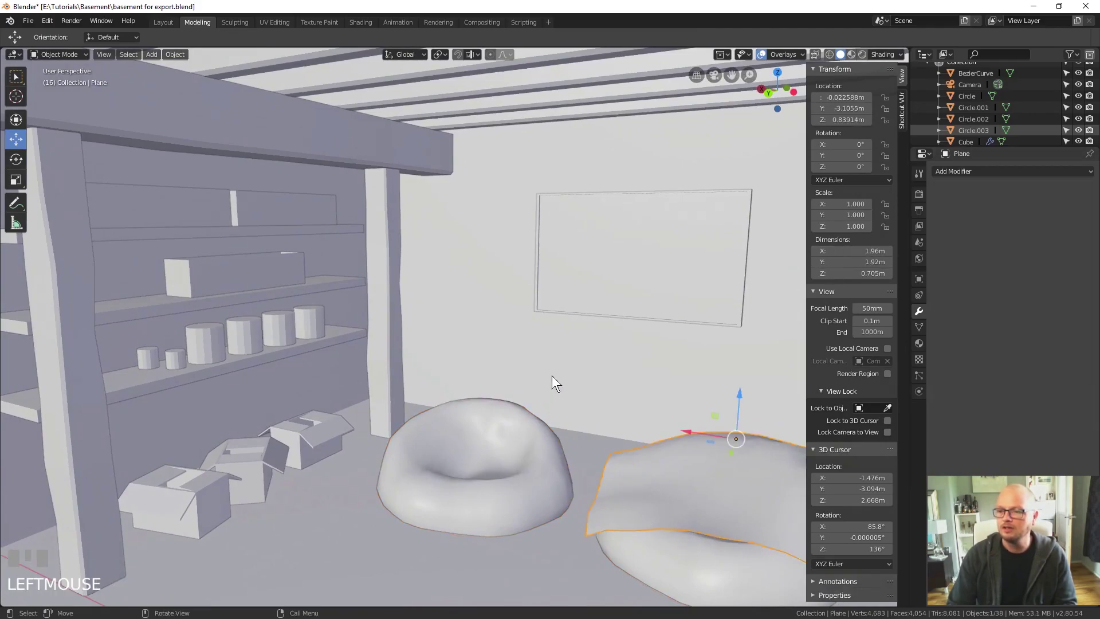
{"action": "left_click_drag", "start_coordinate": [510, 377], "coordinate": [1089, 192]}
{"action": "scroll", "scroll_direction": "down", "scroll_amount": 3}
{"action": "scroll", "scroll_direction": "up", "scroll_amount": 3}
{"action": "left_click", "coordinate": [1090, 192]}
{"action": "left_click_drag", "start_coordinate": [428, 436], "coordinate": [476, 480]}
{"action": "scroll", "scroll_direction": "up", "scroll_amount": 3}
{"action": "left_click", "coordinate": [476, 479]}
{"action": "key", "text": "space"}
Step: Smooth-shade the shelf cylinders and return from mesh editing to Object Mode
{"action": "key", "text": "Return"}
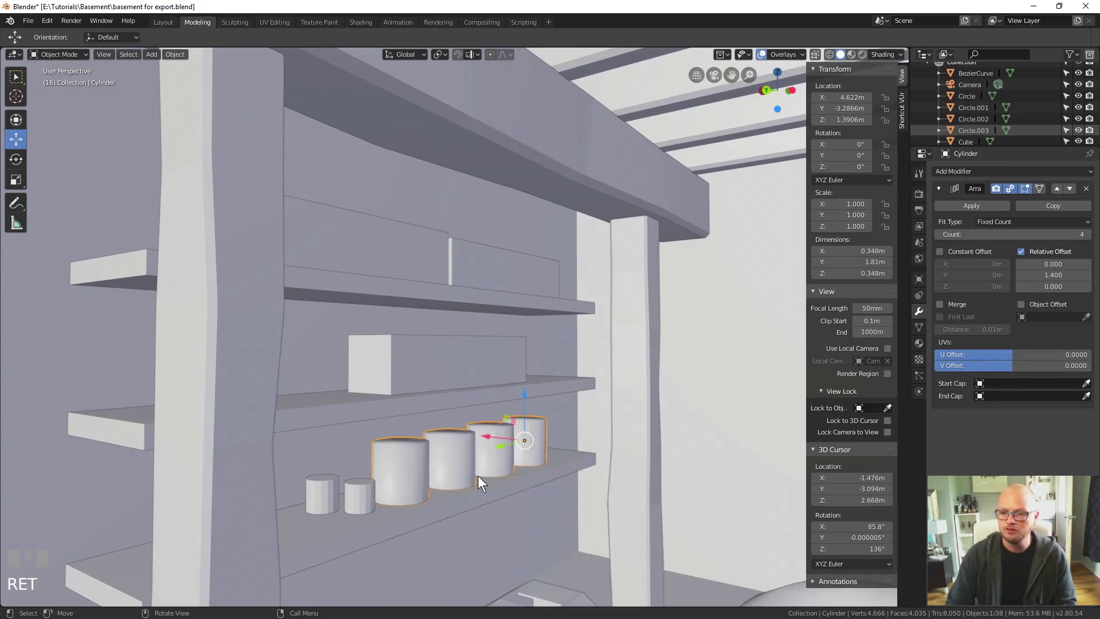
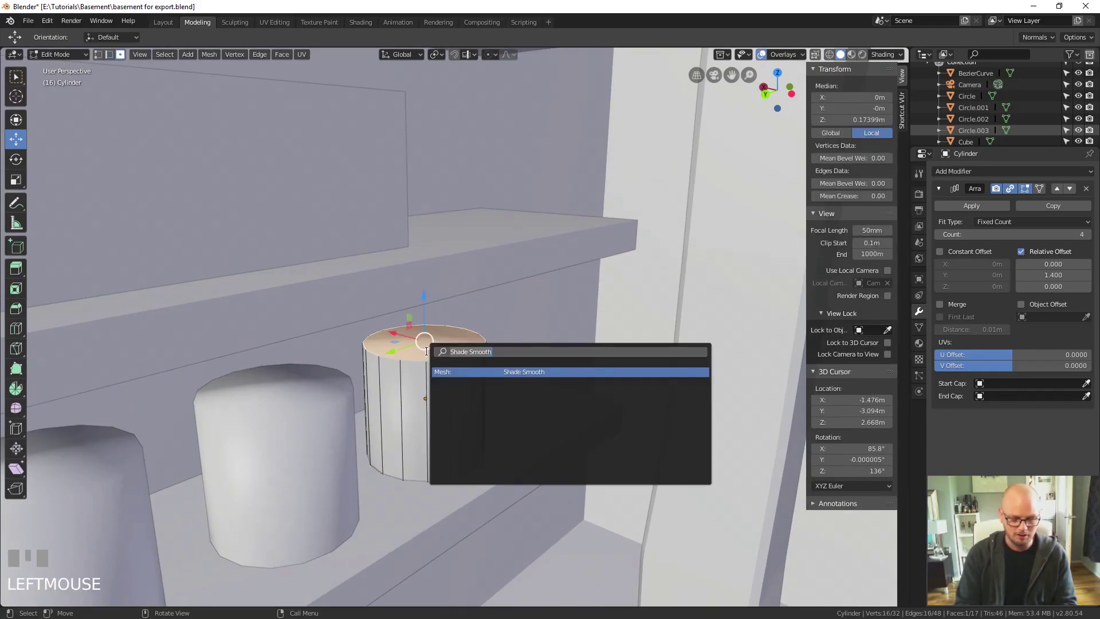
{"action": "key", "text": "space"}
{"action": "key", "text": "Return"}
{"action": "key", "text": "Tab"}
{"action": "scroll", "scroll_direction": "down", "scroll_amount": 3}
{"action": "left_click_drag", "start_coordinate": [271, 466], "coordinate": [343, 415]}
{"action": "left_click", "coordinate": [343, 415]}
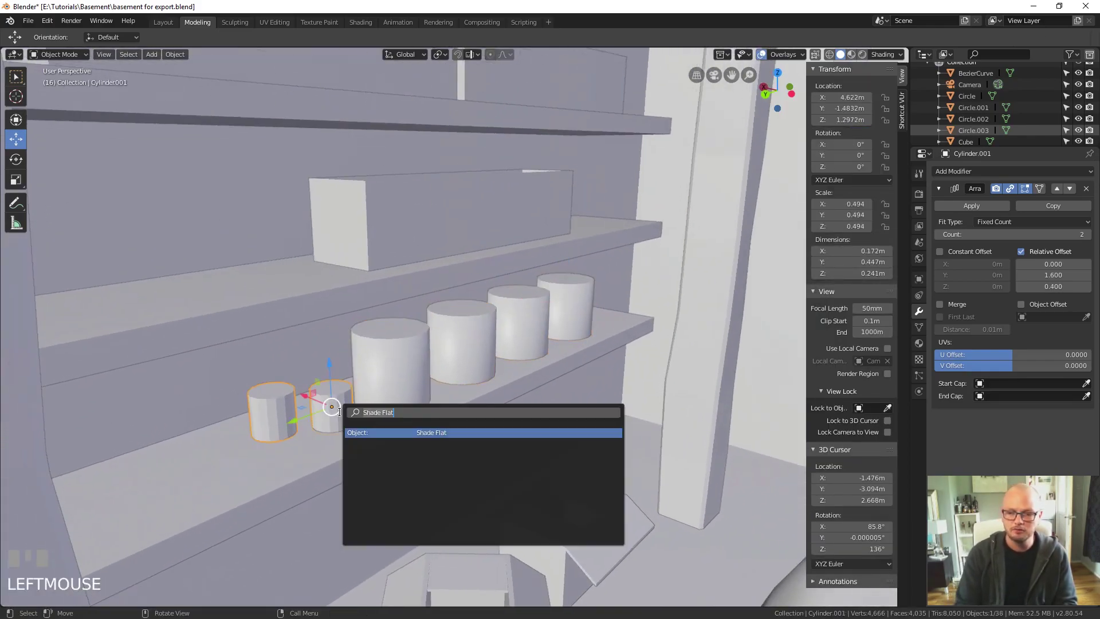
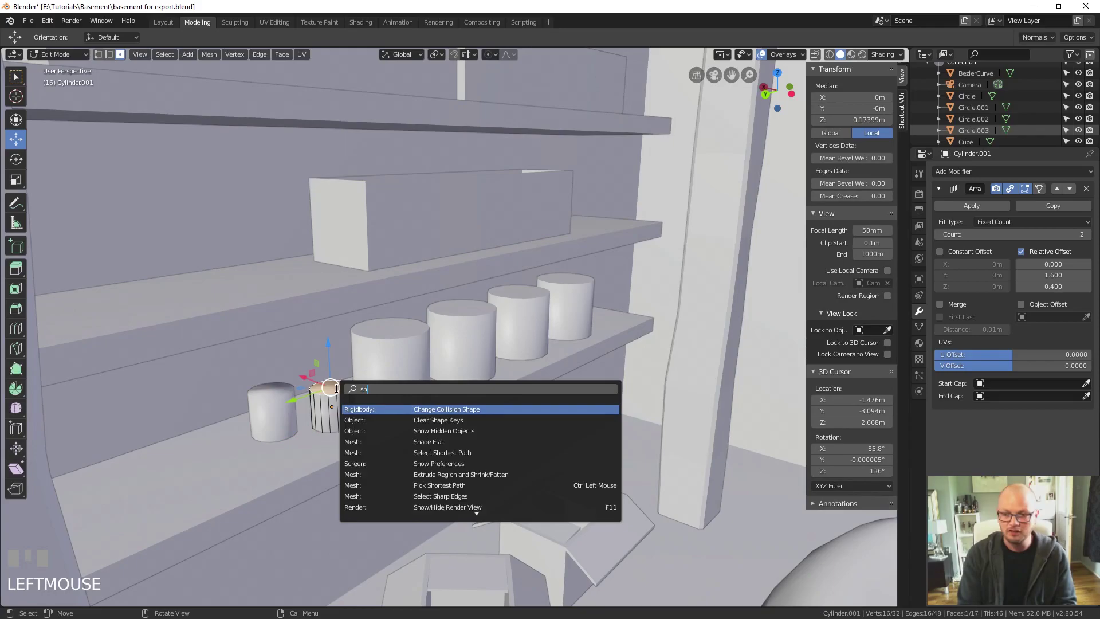
{"action": "key", "text": "space"}
{"action": "key", "text": "Return"}
{"action": "key", "text": "Tab"}
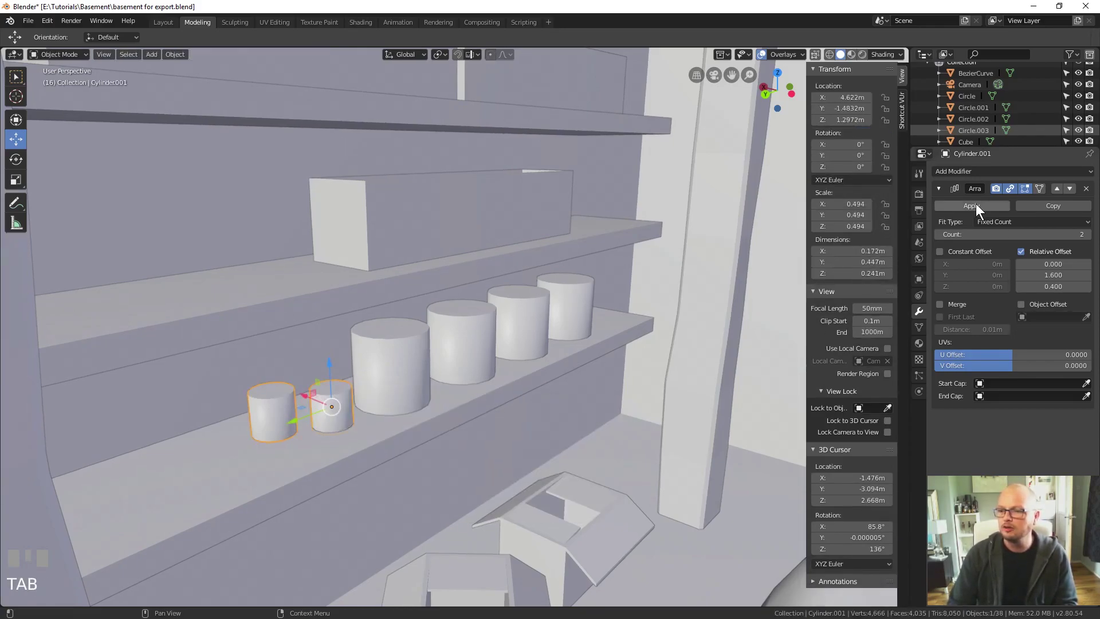
Step: Apply the Array modifiers on the shelf cylinders and the shelf planks
{"action": "left_click", "coordinate": [978, 206]}
{"action": "left_click", "coordinate": [978, 209]}
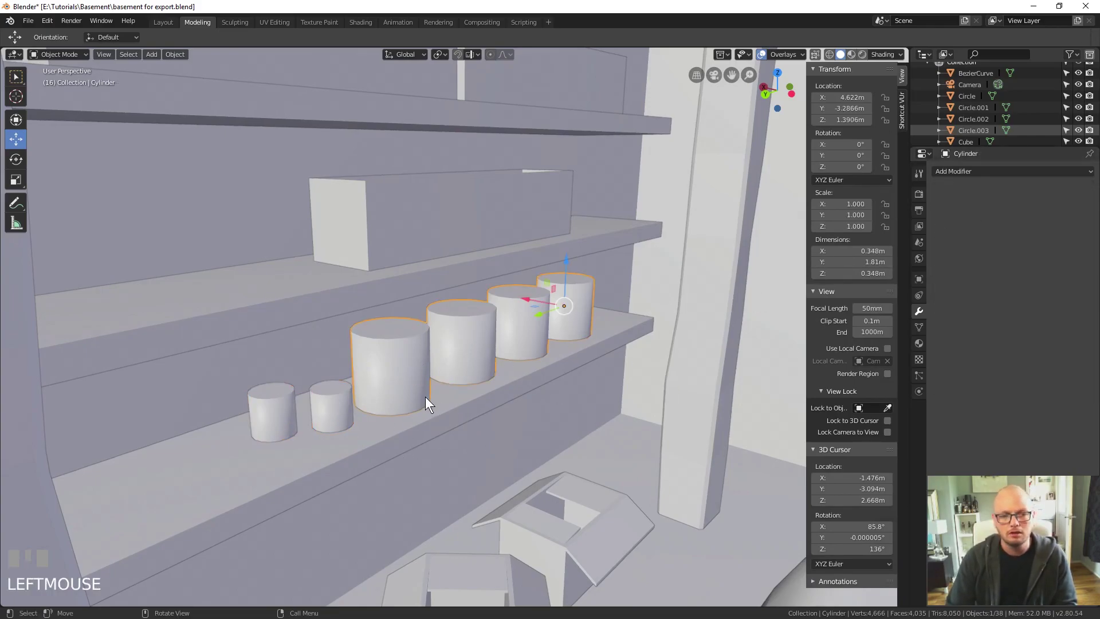
{"action": "left_click_drag", "start_coordinate": [487, 376], "coordinate": [383, 309]}
{"action": "left_click", "coordinate": [383, 309]}
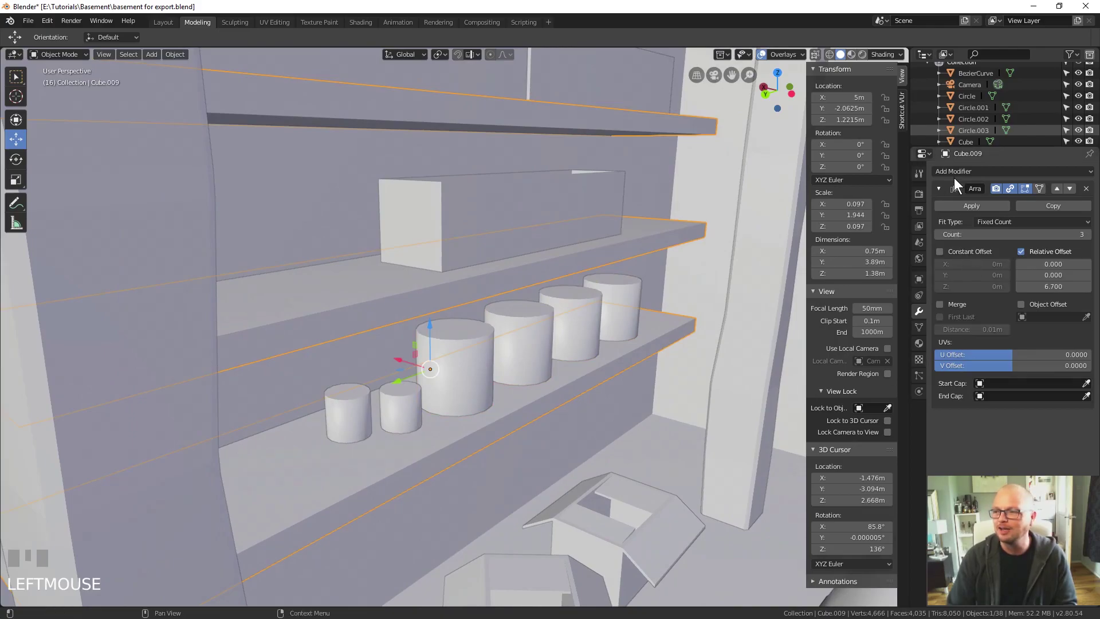
{"action": "left_click_drag", "start_coordinate": [876, 214], "coordinate": [964, 212]}
{"action": "left_click", "coordinate": [969, 204]}
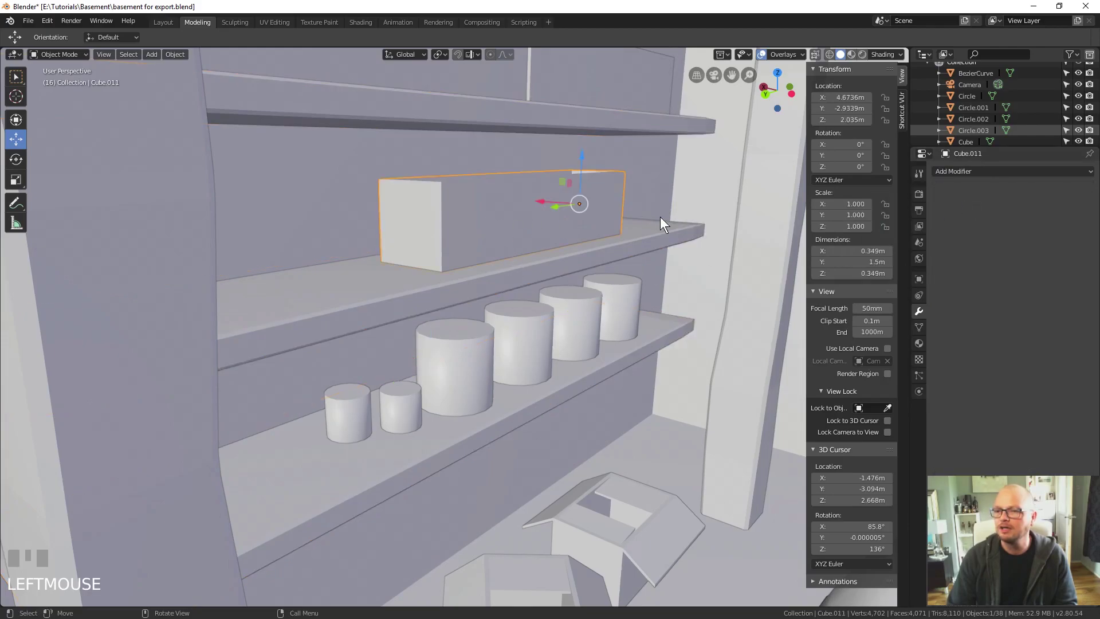
Step: Select the long boxes and the upper box on the shelves to fix their transforms
{"action": "left_click_drag", "start_coordinate": [614, 296], "coordinate": [434, 250]}
{"action": "left_click", "coordinate": [433, 250]}
{"action": "scroll", "scroll_direction": "down", "scroll_amount": 3}
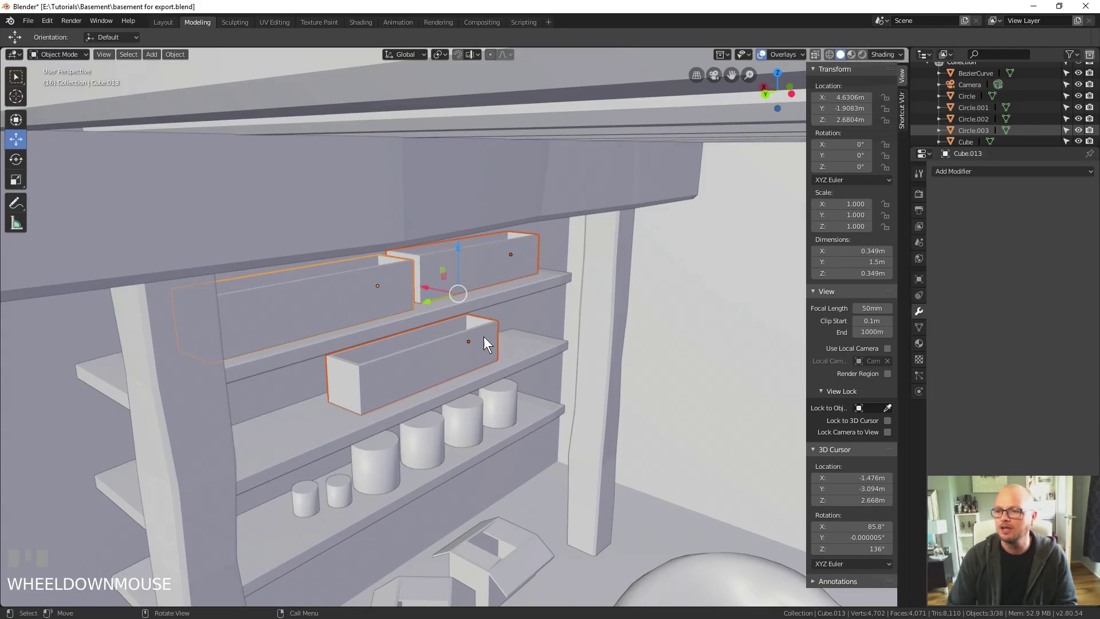
{"action": "left_click", "coordinate": [481, 339]}
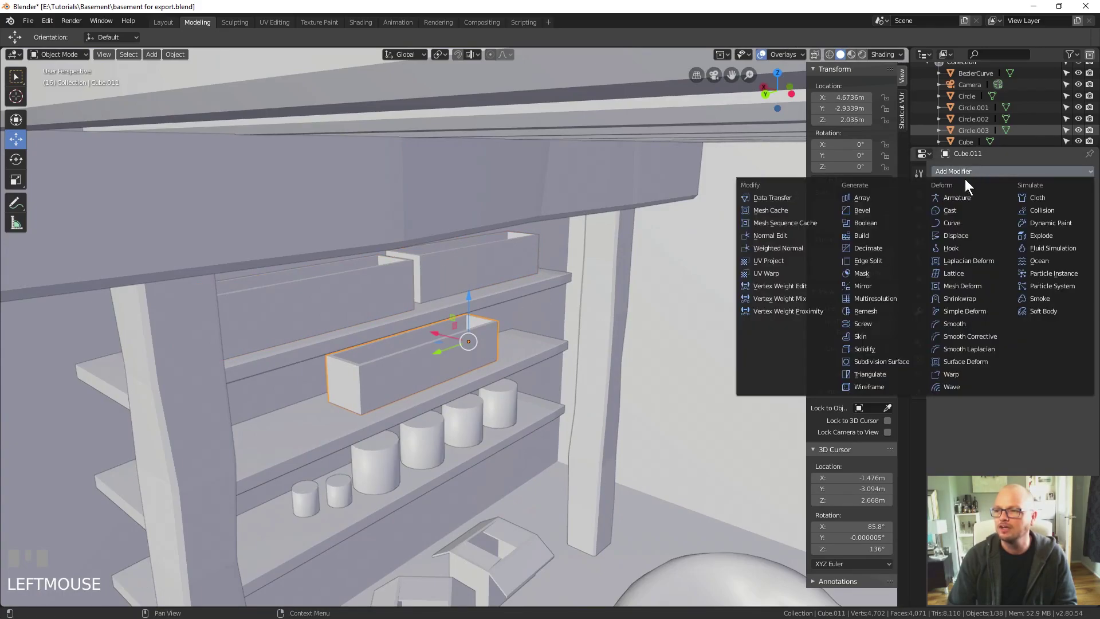
{"action": "left_click_drag", "start_coordinate": [879, 211], "coordinate": [359, 462]}
{"action": "scroll", "scroll_direction": "up", "scroll_amount": 3}
{"action": "left_click_drag", "start_coordinate": [359, 462], "coordinate": [954, 203]}
{"action": "scroll", "scroll_direction": "down", "scroll_amount": 3}
{"action": "left_click", "coordinate": [953, 204]}
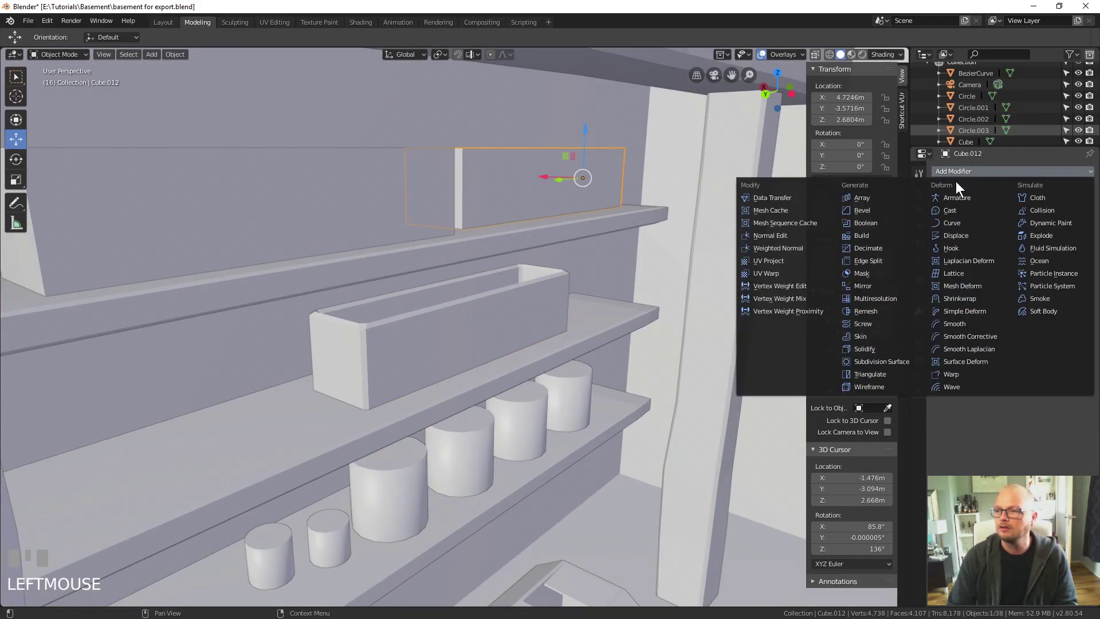
{"action": "left_click_drag", "start_coordinate": [888, 212], "coordinate": [922, 207]}
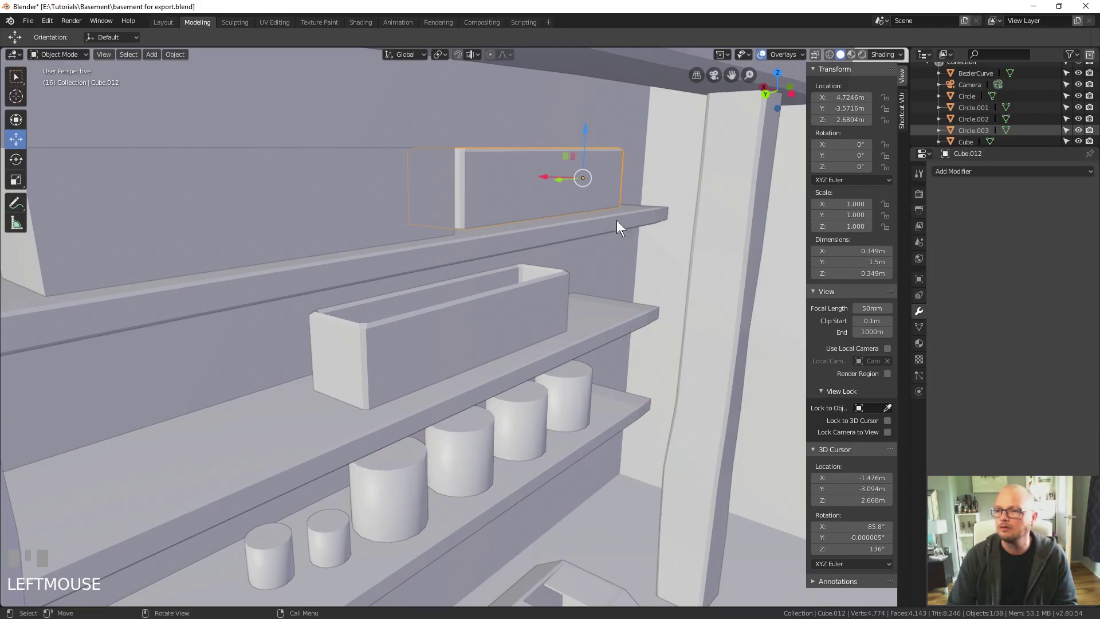
{"action": "left_click", "coordinate": [900, 210]}
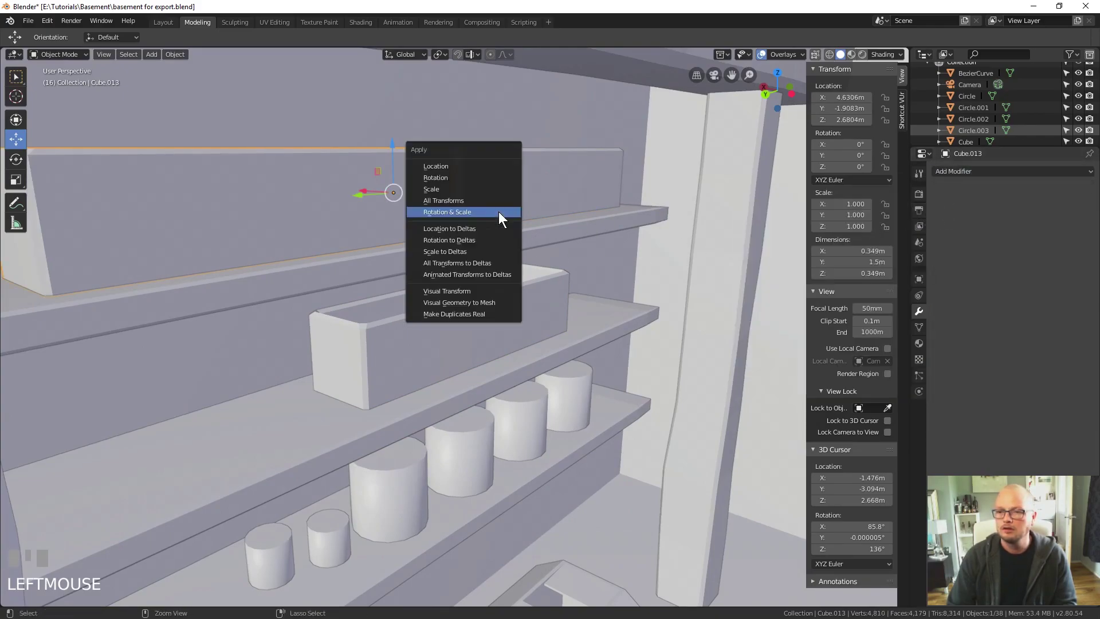
Step: Apply Rotation & Scale (Ctrl+A) on the boxes and small cylinder so scale reads 1, then select the shelf planks
{"action": "key", "text": "ctrl+a"}
{"action": "left_click", "coordinate": [503, 203]}
{"action": "key", "text": "ctrl+a"}
{"action": "left_click", "coordinate": [464, 294]}
{"action": "key", "text": "ctrl+a"}
{"action": "left_click", "coordinate": [530, 458]}
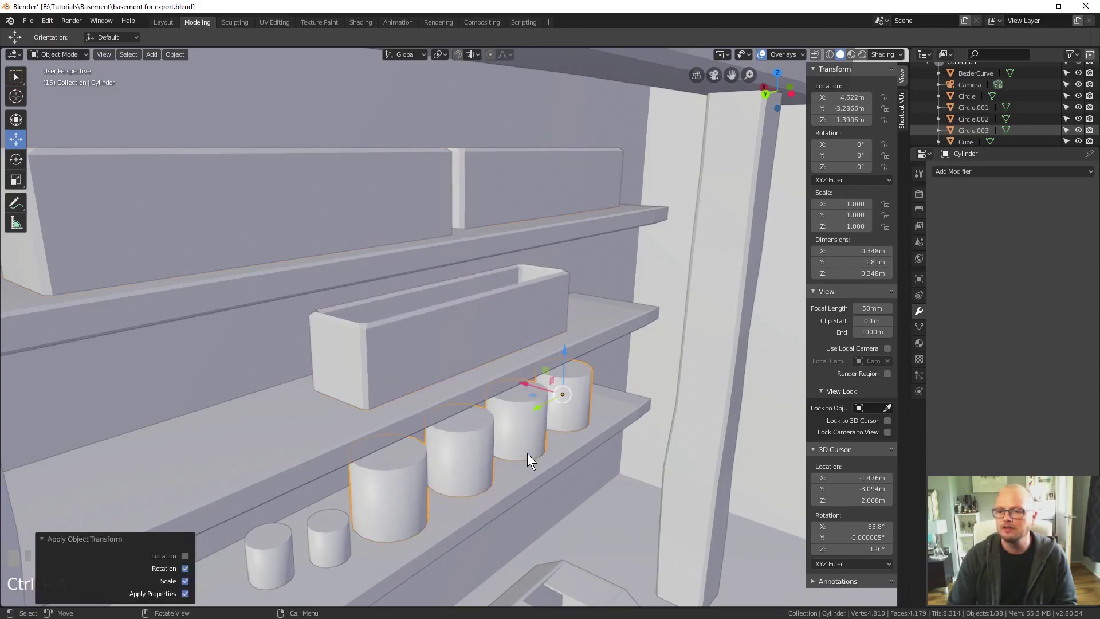
{"action": "left_click", "coordinate": [317, 527]}
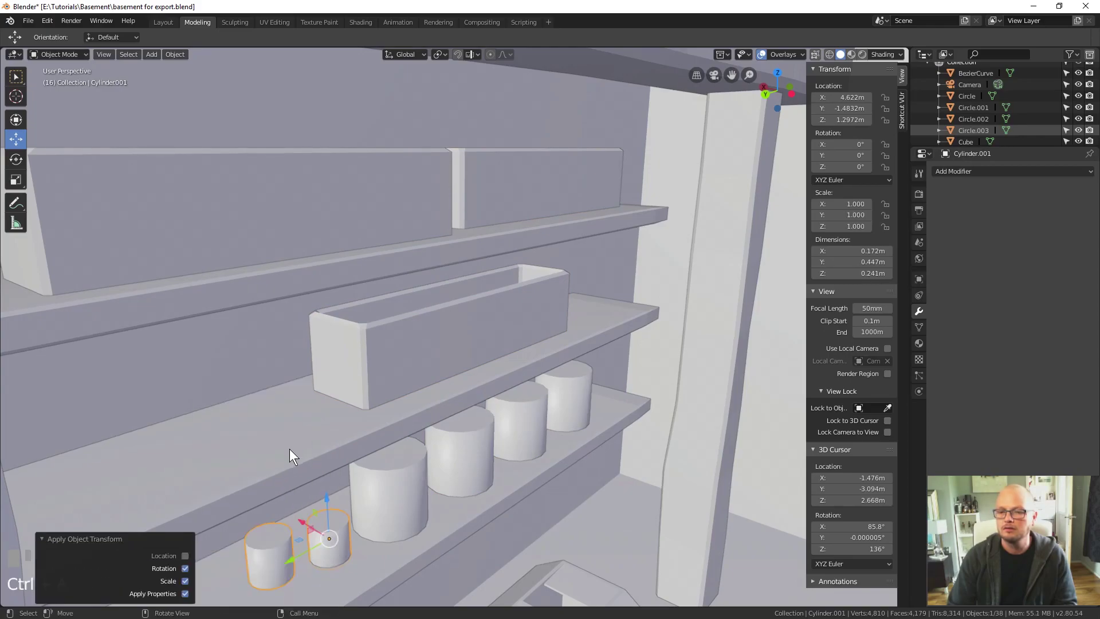
{"action": "left_click", "coordinate": [354, 377]}
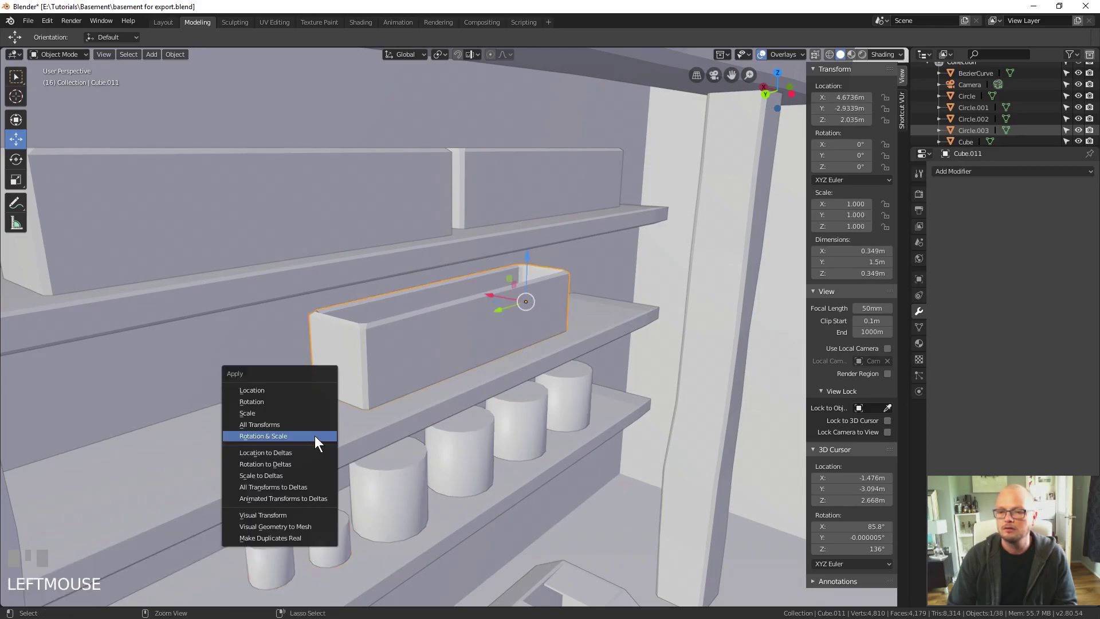
{"action": "left_click", "coordinate": [277, 455]}
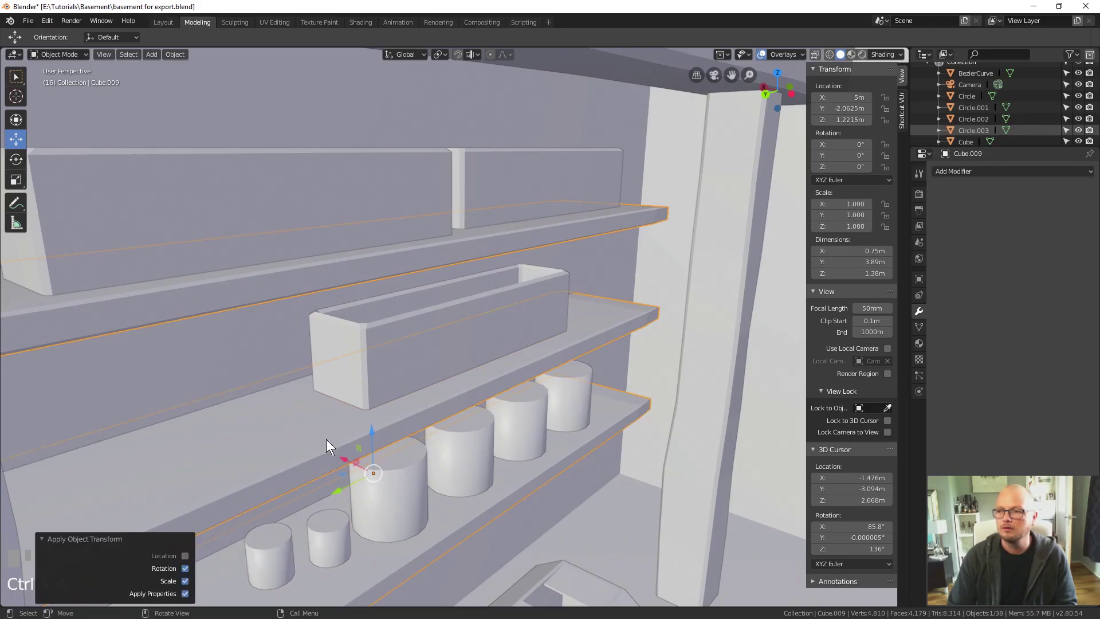
Step: Select the ceiling beams and apply Rotation & Scale so their transforms reset to defaults
{"action": "scroll", "scroll_direction": "down", "scroll_amount": 3}
{"action": "left_click_drag", "start_coordinate": [357, 465], "coordinate": [425, 382]}
{"action": "left_click", "coordinate": [422, 364]}
{"action": "left_click_drag", "start_coordinate": [424, 402], "coordinate": [884, 206]}
{"action": "scroll", "scroll_direction": "up", "scroll_amount": 3}
{"action": "scroll", "scroll_direction": "down", "scroll_amount": 3}
{"action": "scroll", "scroll_direction": "down", "scroll_amount": 3}
{"action": "left_click_drag", "start_coordinate": [884, 206], "coordinate": [431, 318]}
{"action": "left_click_drag", "start_coordinate": [431, 317], "coordinate": [962, 207]}
{"action": "scroll", "scroll_direction": "down", "scroll_amount": 3}
{"action": "left_click_drag", "start_coordinate": [962, 206], "coordinate": [543, 296]}
{"action": "left_click", "coordinate": [236, 202]}
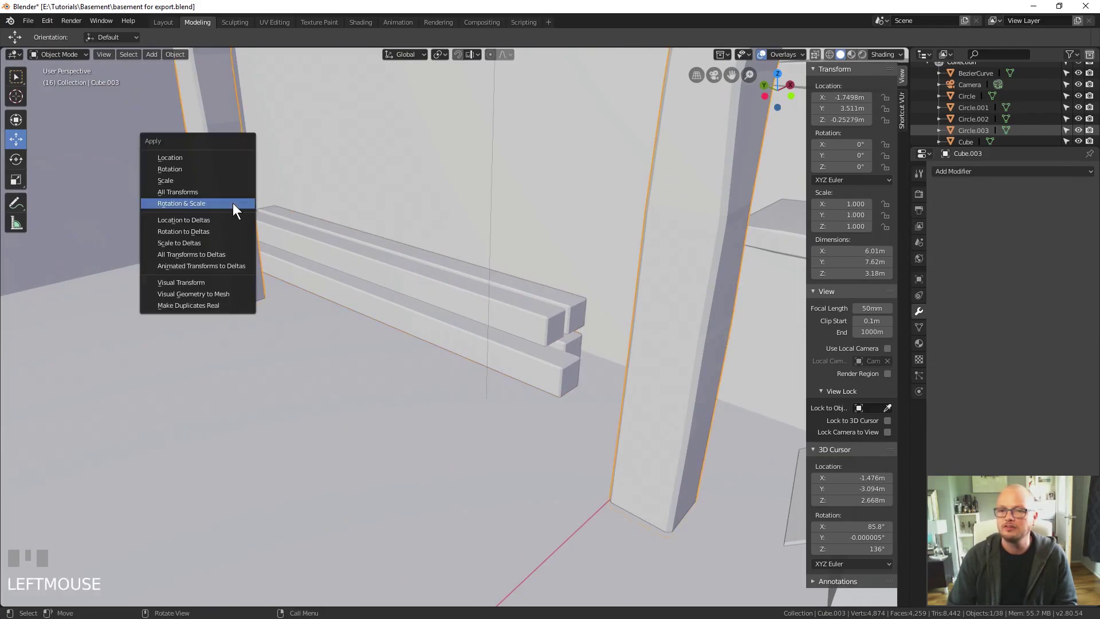
{"action": "left_click", "coordinate": [474, 142]}
{"action": "scroll", "scroll_direction": "down", "scroll_amount": 3}
{"action": "left_click_drag", "start_coordinate": [393, 273], "coordinate": [503, 314]}
{"action": "left_click", "coordinate": [504, 314]}
{"action": "key", "text": "ctrl+a"}
{"action": "left_click_drag", "start_coordinate": [331, 400], "coordinate": [559, 551]}
{"action": "left_click", "coordinate": [559, 551]}
{"action": "left_click", "coordinate": [479, 521]}
Step: Apply Rotation & Scale to the small boxes beside the bean bag as well
{"action": "key", "text": "ctrl+a"}
{"action": "left_click_drag", "start_coordinate": [574, 454], "coordinate": [547, 347]}
{"action": "scroll", "scroll_direction": "up", "scroll_amount": 3}
{"action": "left_click", "coordinate": [547, 346]}
{"action": "left_click", "coordinate": [594, 353]}
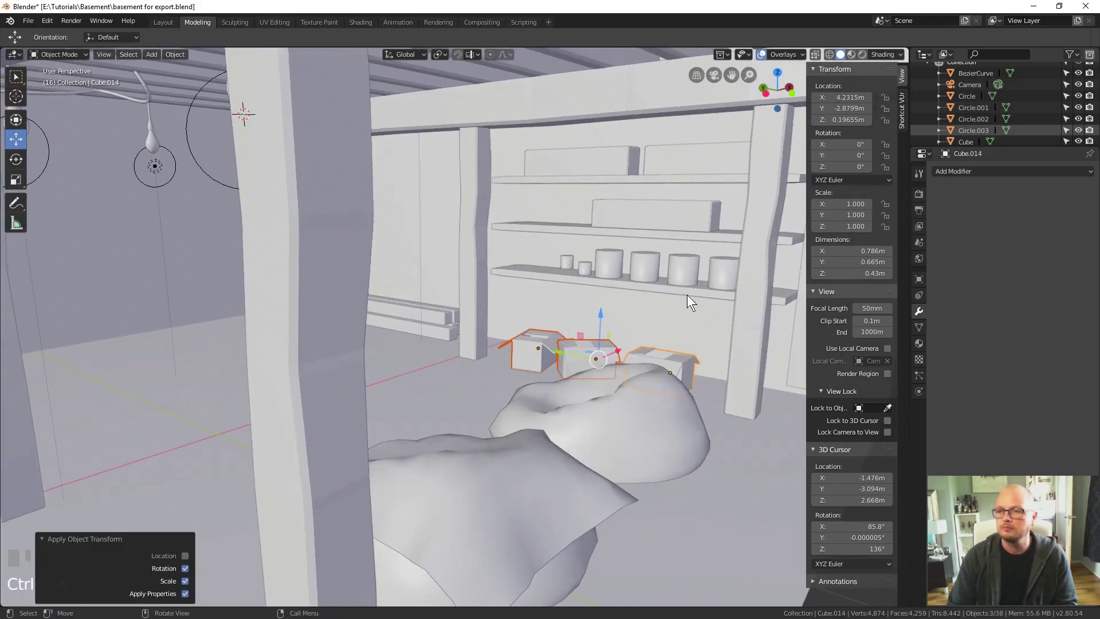
{"action": "left_click", "coordinate": [699, 269]}
Step: Place the 3D cursor on the floor near the bean bags and start adding a circle mesh
{"action": "left_click_drag", "start_coordinate": [262, 410], "coordinate": [335, 408]}
{"action": "left_click_drag", "start_coordinate": [347, 406], "coordinate": [480, 412]}
{"action": "scroll", "scroll_direction": "up", "scroll_amount": 3}
{"action": "scroll", "scroll_direction": "down", "scroll_amount": 3}
{"action": "scroll", "scroll_direction": "down", "scroll_amount": 3}
{"action": "scroll", "scroll_direction": "down", "scroll_amount": 3}
{"action": "scroll", "scroll_direction": "down", "scroll_amount": 3}
{"action": "scroll", "scroll_direction": "up", "scroll_amount": 3}
{"action": "left_click_drag", "start_coordinate": [445, 415], "coordinate": [479, 409]}
{"action": "left_click", "coordinate": [479, 409]}
{"action": "left_click", "coordinate": [30, 98]}
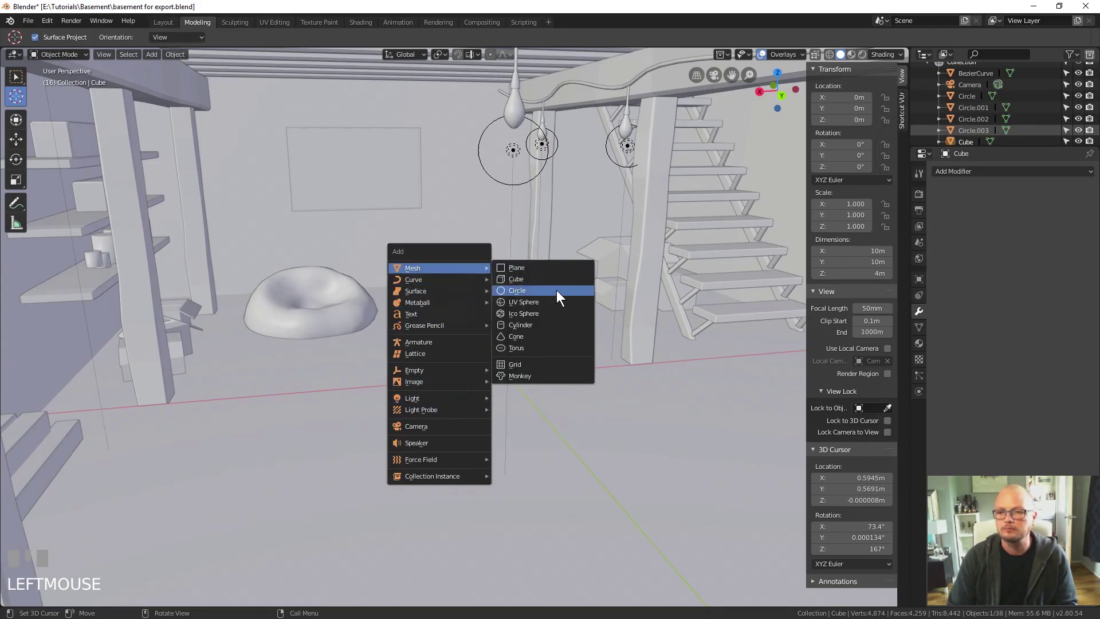
Step: Switch to the UV Editing workspace and add a new cube
{"action": "key", "text": "s"}
{"action": "left_click", "coordinate": [607, 419]}
{"action": "left_click", "coordinate": [9, 149]}
{"action": "left_click_drag", "start_coordinate": [479, 351], "coordinate": [263, 26]}
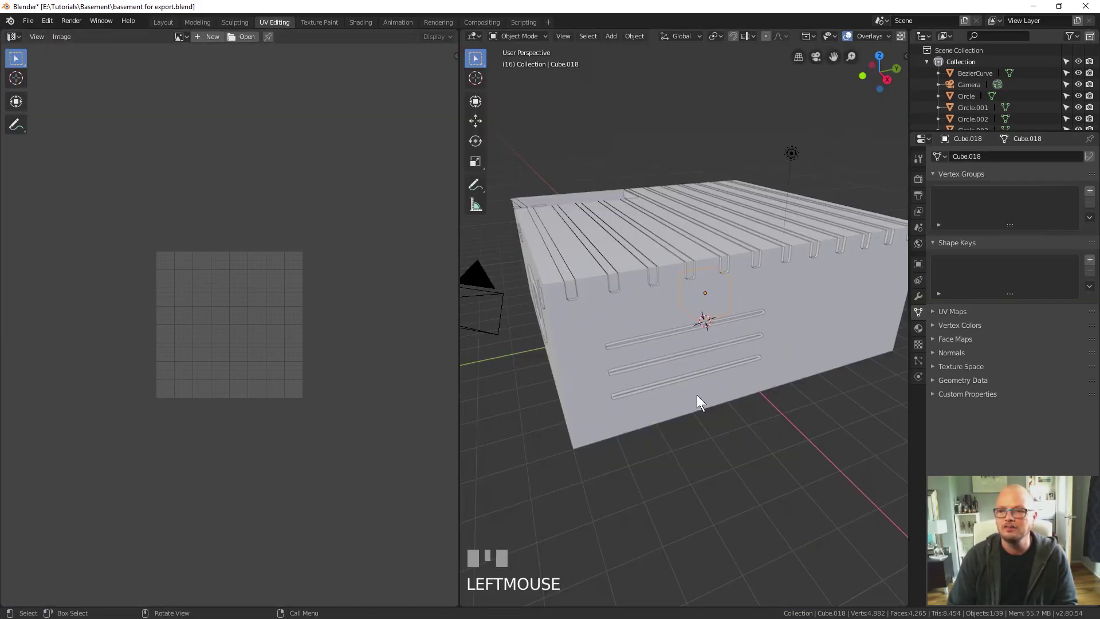
Step: Delete the cube's end faces in Edit Mode and Smart UV Project the four sides into equal squares
{"action": "key", "text": "Tab"}
{"action": "scroll", "scroll_direction": "up", "scroll_amount": 3}
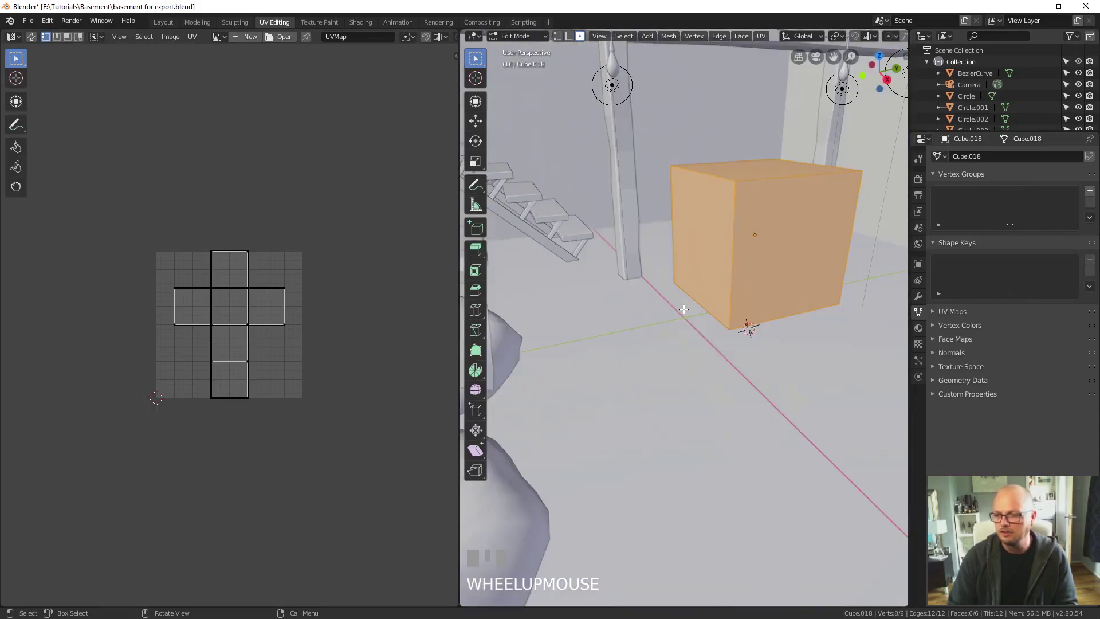
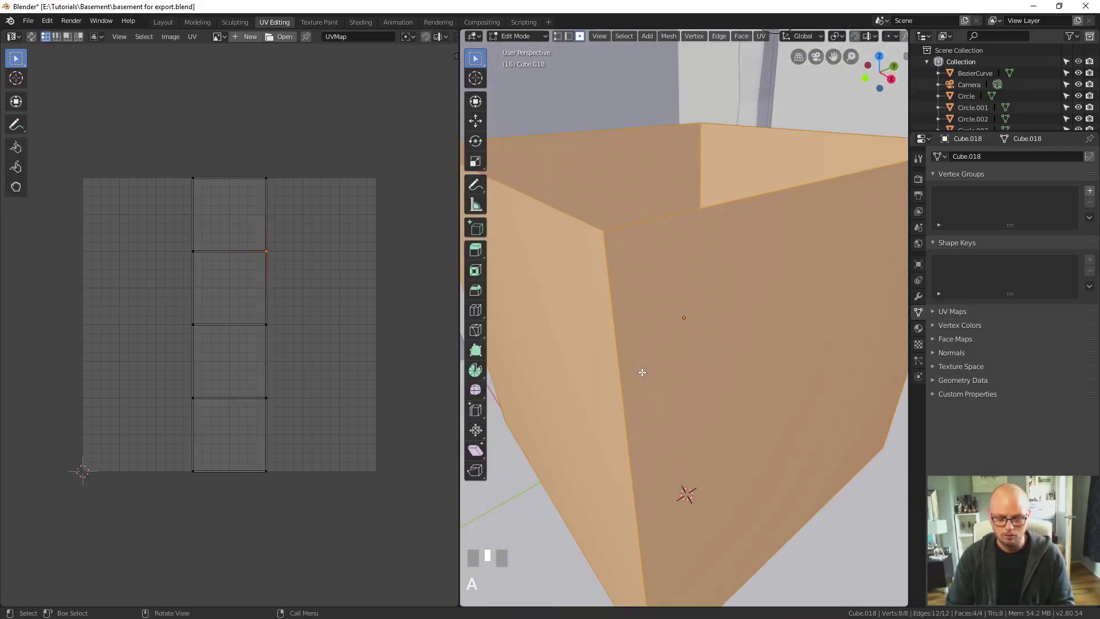
{"action": "key", "text": "u"}
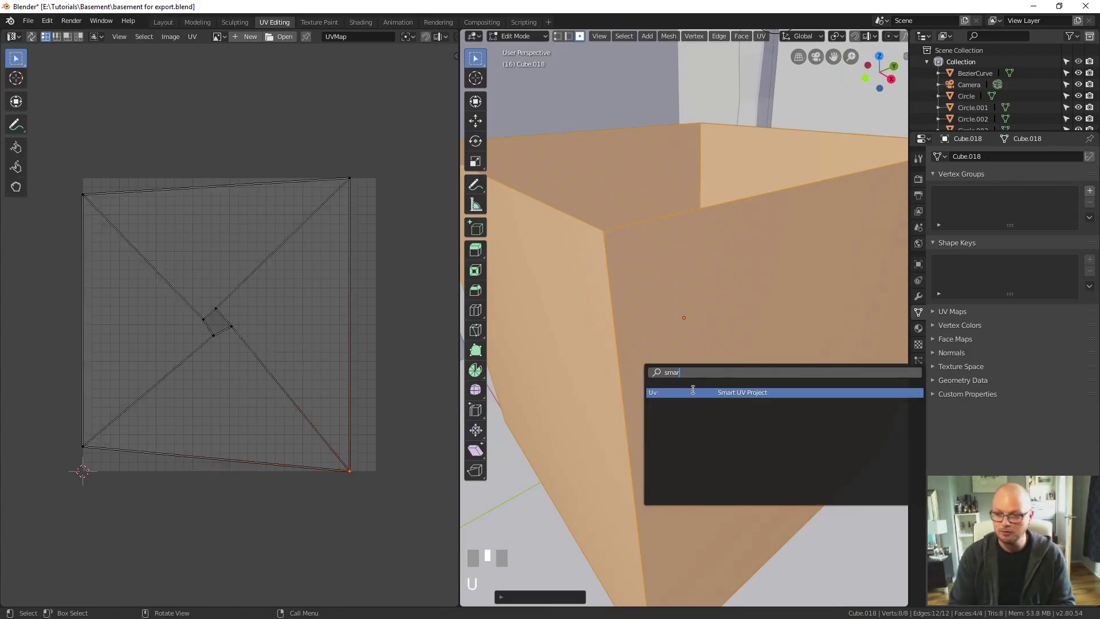
{"action": "key", "text": "space"}
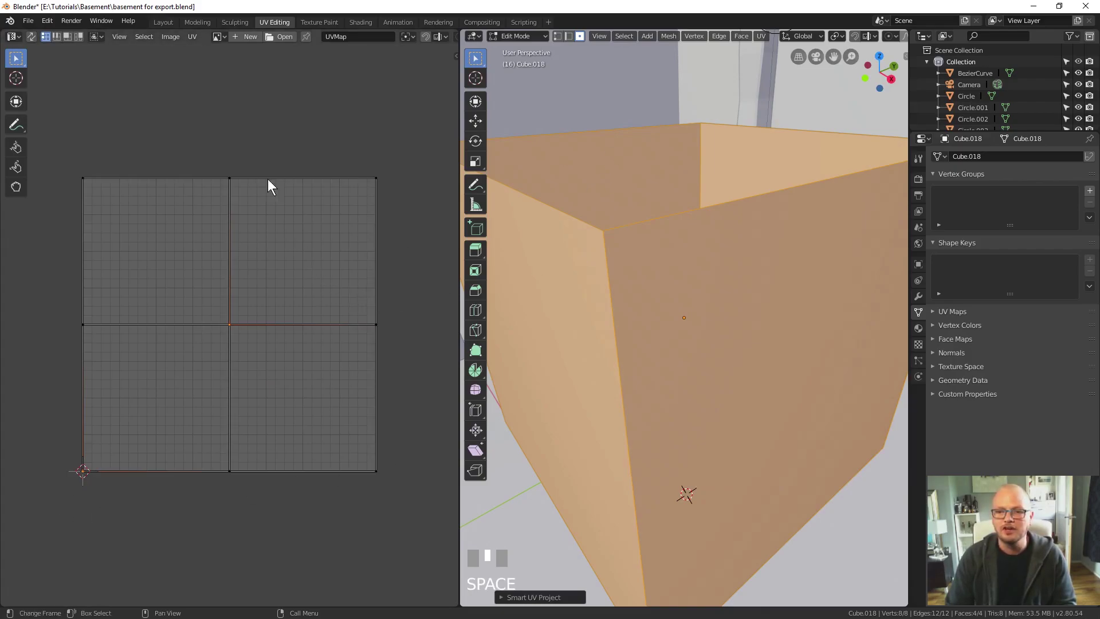
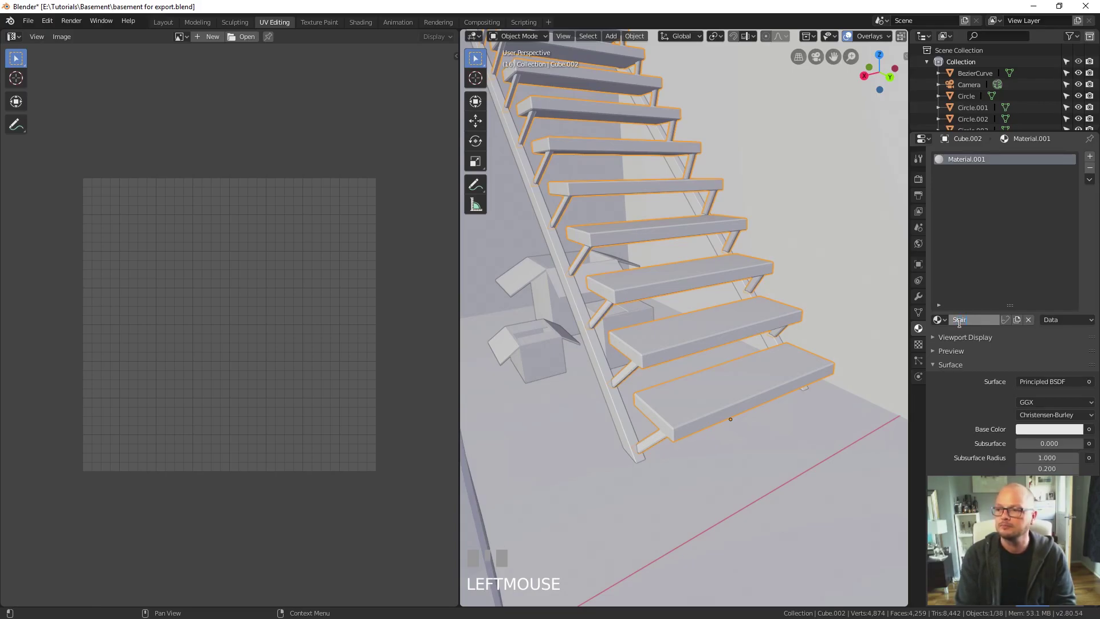
Step: Add a second staircase material named Black metal and set Stair wood's viewport colour to light brown
{"action": "key", "text": "o"}
{"action": "left_click_drag", "start_coordinate": [963, 326], "coordinate": [976, 318]}
{"action": "key", "text": "Return"}
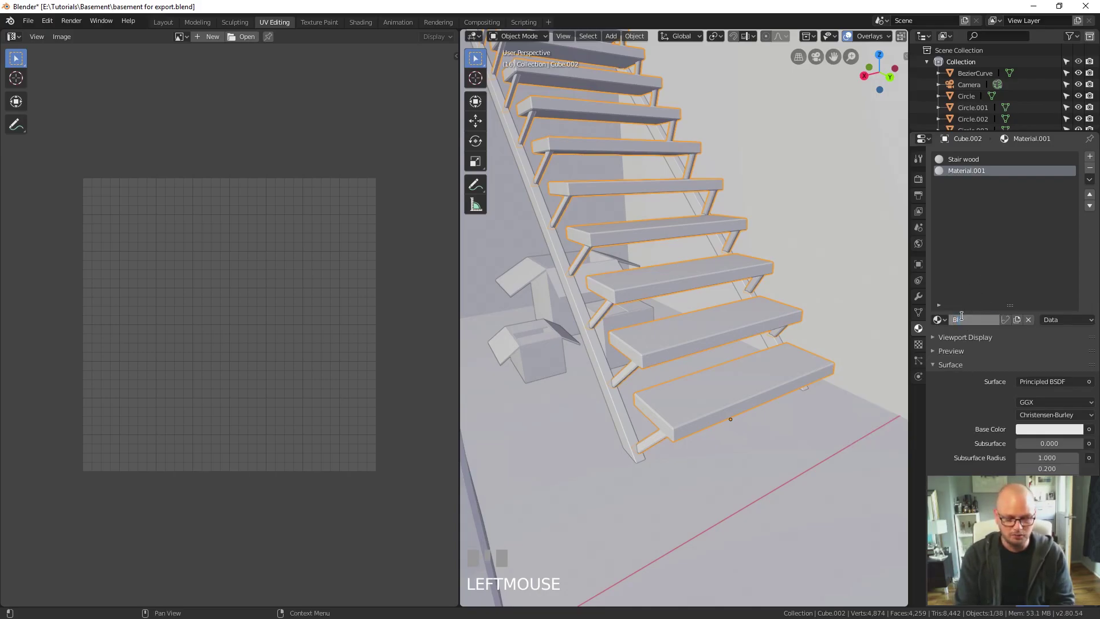
{"action": "left_click_drag", "start_coordinate": [966, 318], "coordinate": [986, 394]}
{"action": "key", "text": "Return"}
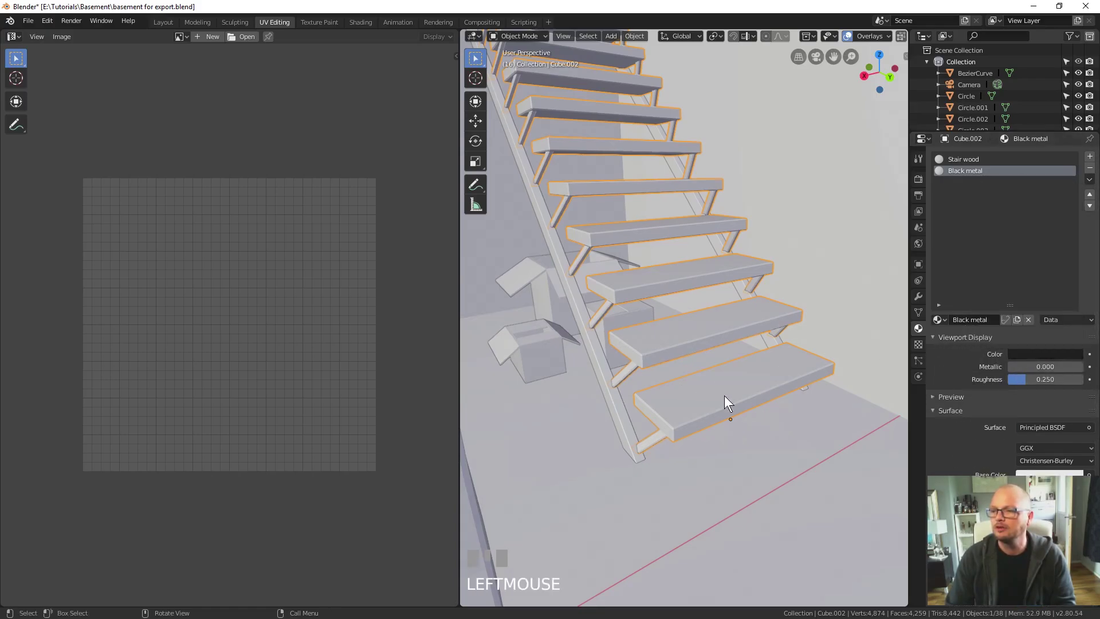
{"action": "left_click", "coordinate": [974, 159]}
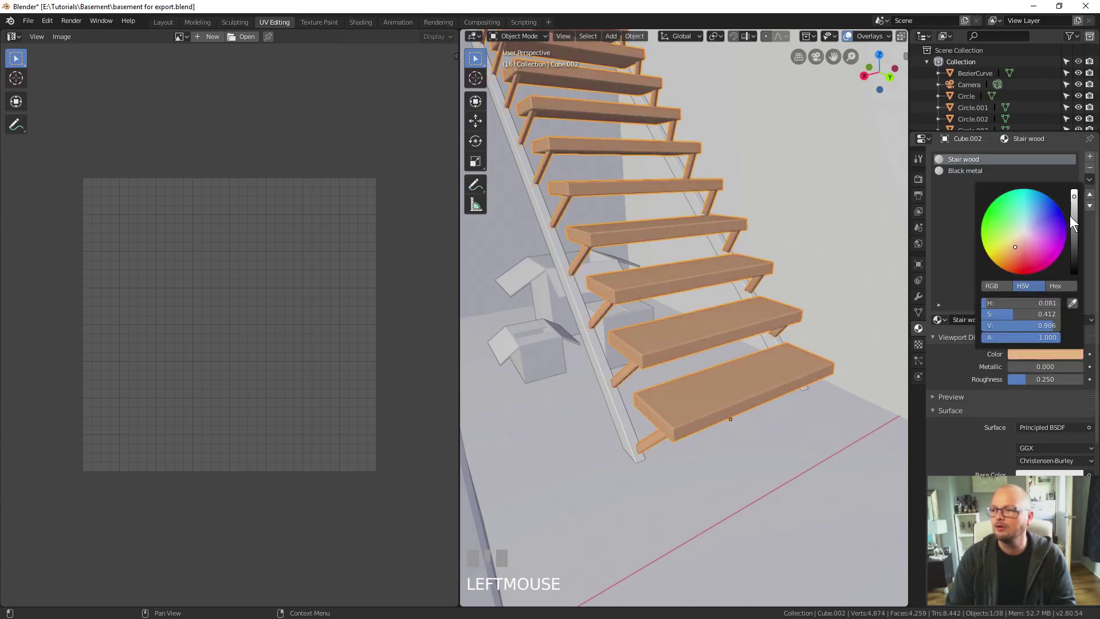
{"action": "key", "text": "Tab"}
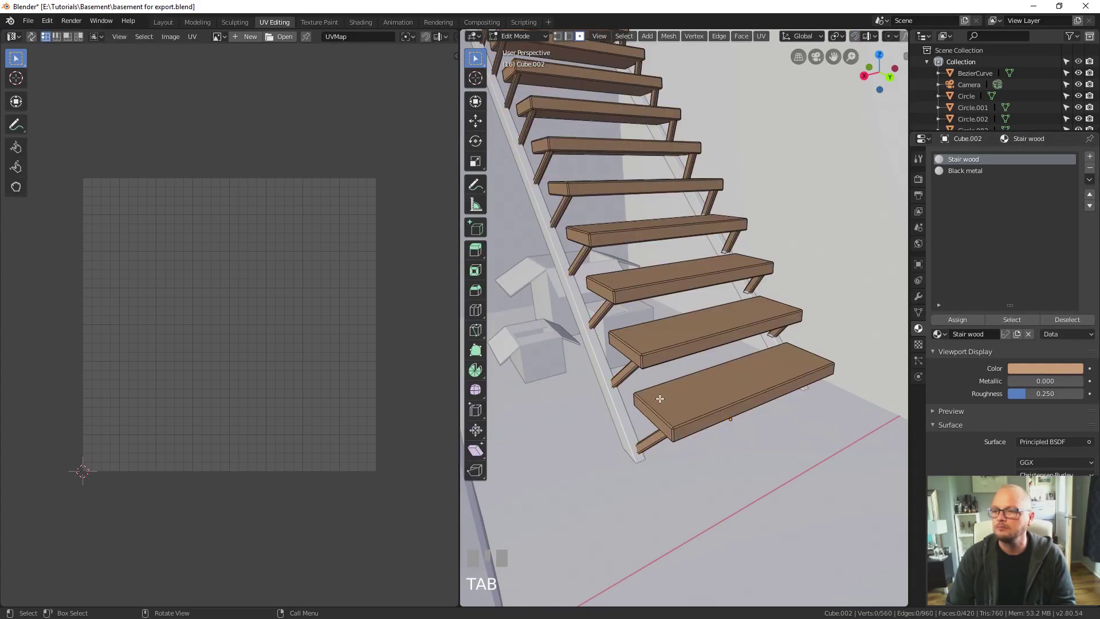
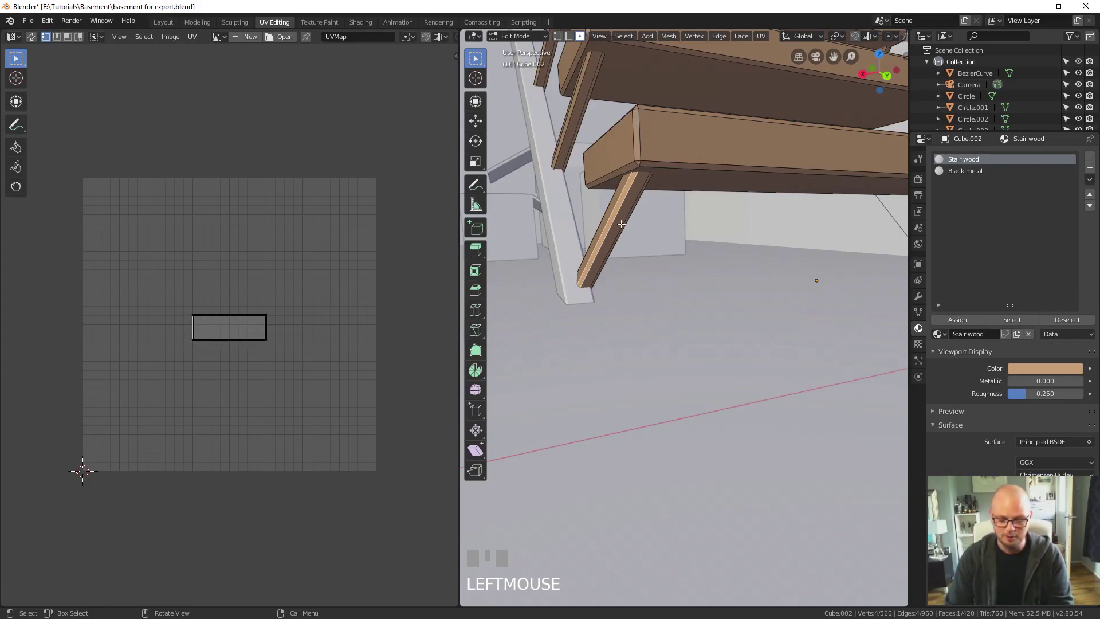
Step: Select the connected strut and stringer faces with L and assign them the Black metal slot
{"action": "key", "text": "l"}
{"action": "left_click", "coordinate": [213, 28]}
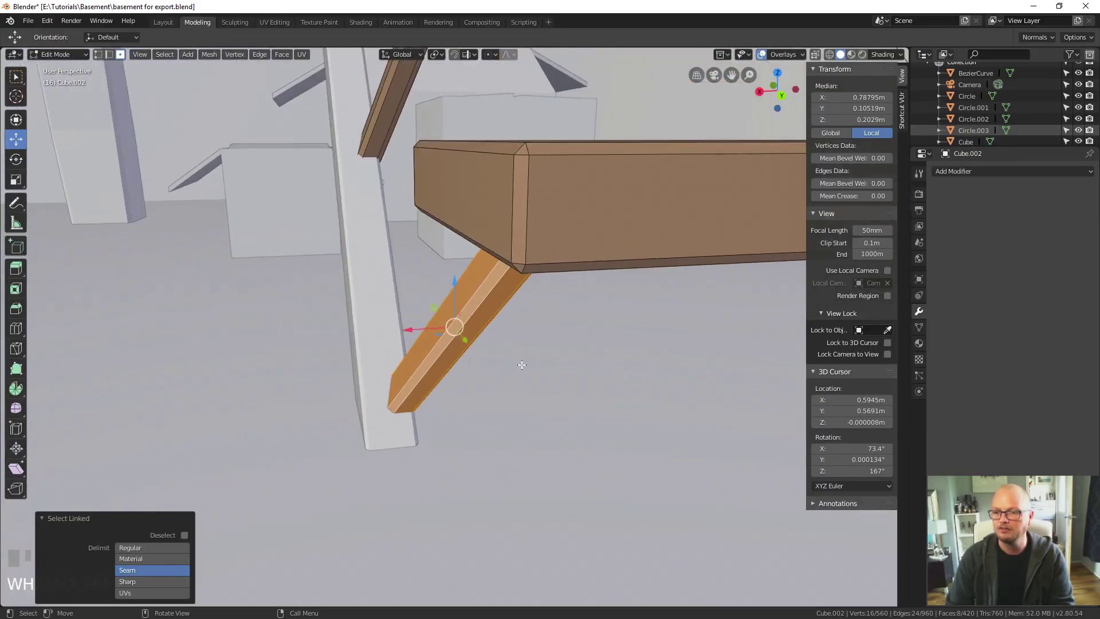
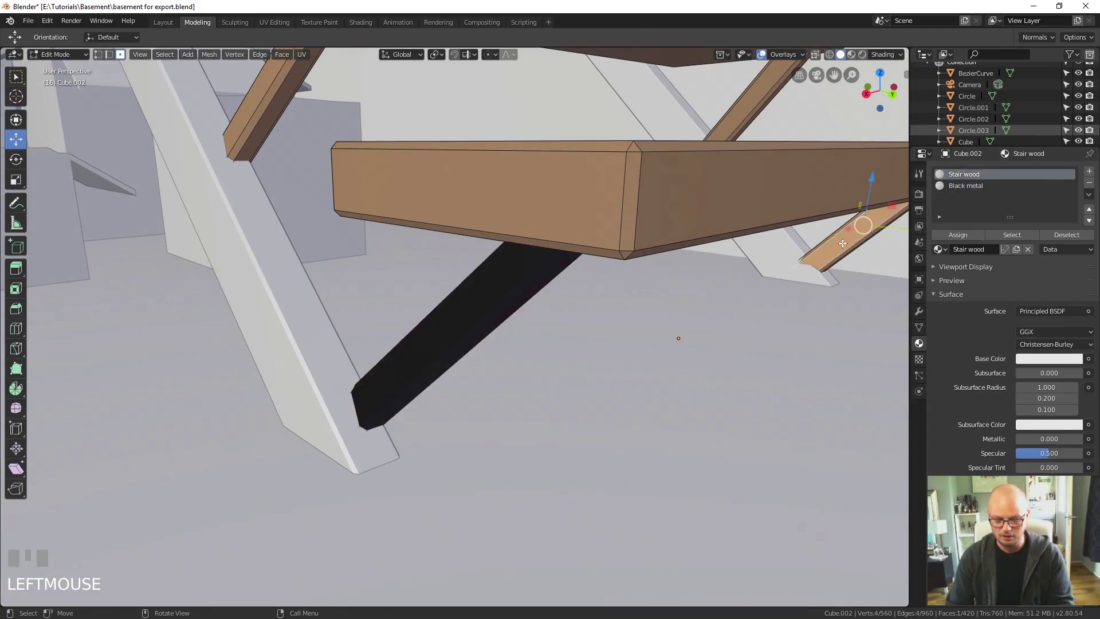
{"action": "key", "text": "l"}
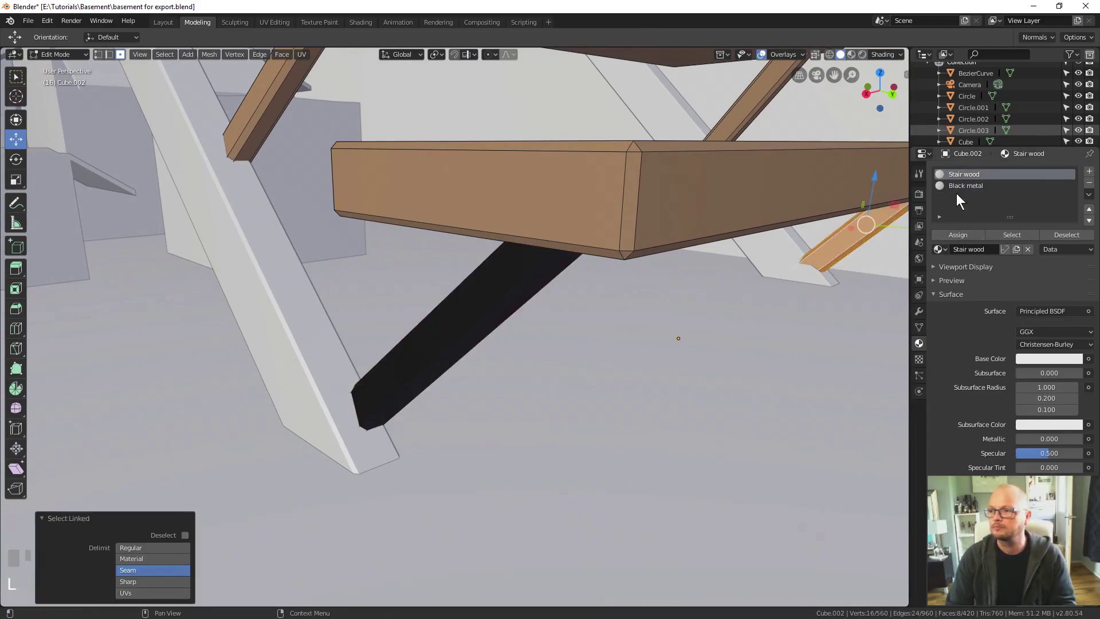
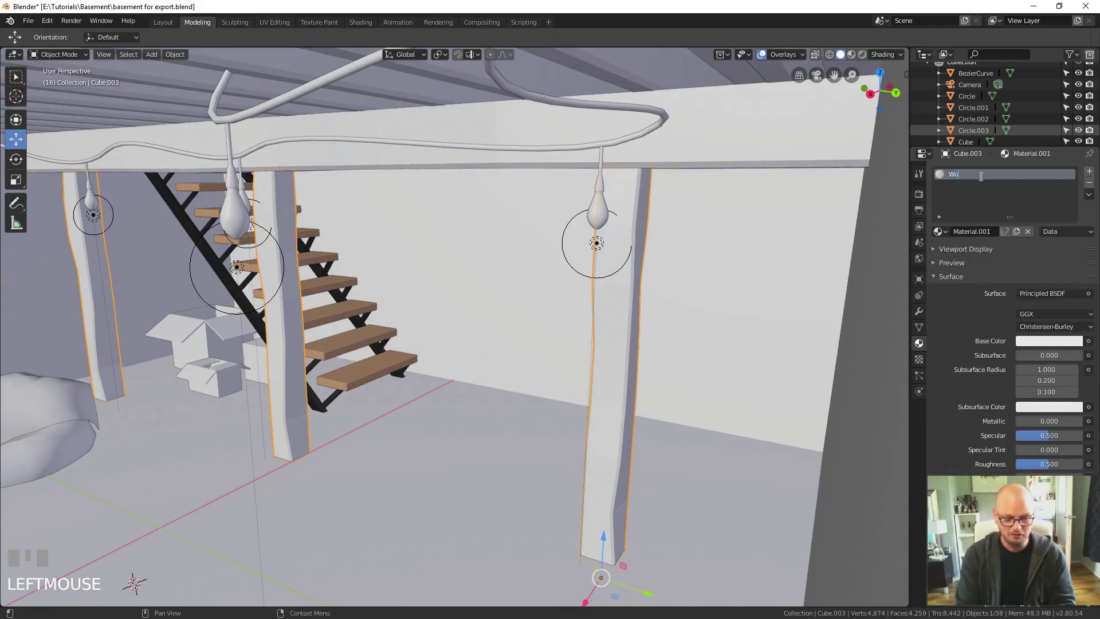
Step: Name the posts' material Wood beam and set its viewport colour to dark brown
{"action": "key", "text": "o"}
{"action": "left_click_drag", "start_coordinate": [985, 179], "coordinate": [936, 297]}
{"action": "key", "text": "Return"}
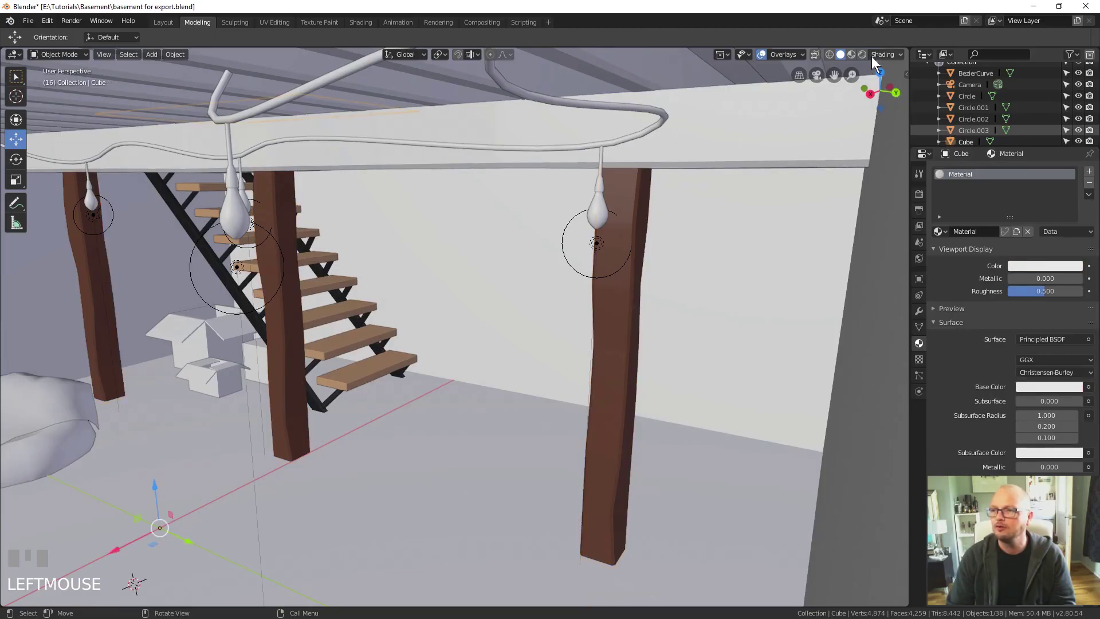
Step: Check the rendered preview, then select the other beam and ceiling joists to give them materials
{"action": "left_click", "coordinate": [864, 61]}
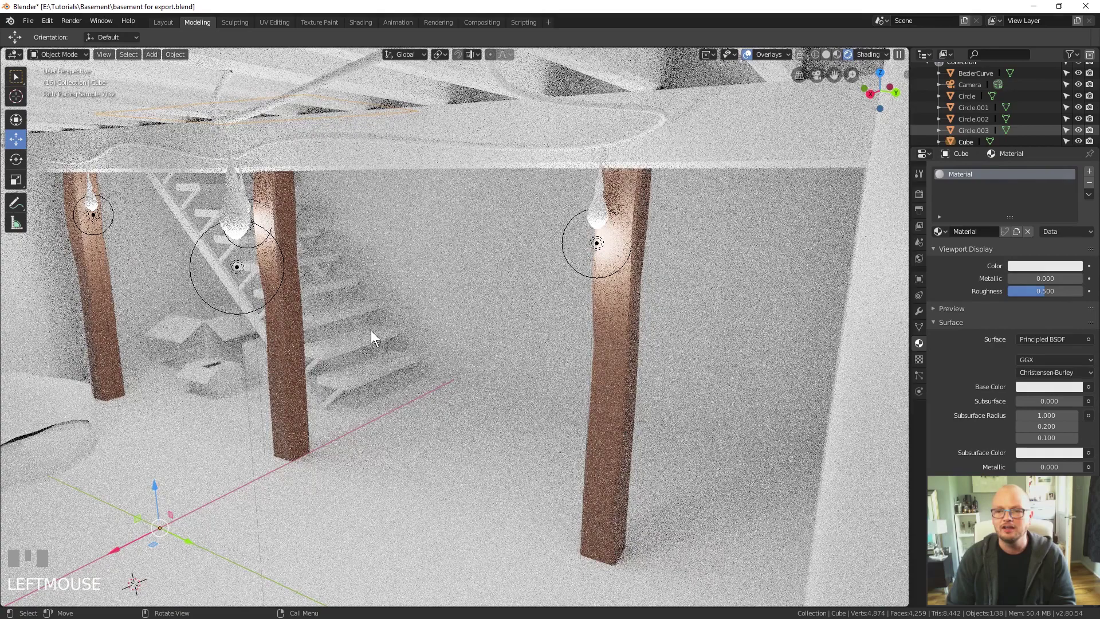
{"action": "left_click", "coordinate": [492, 367]}
{"action": "left_click_drag", "start_coordinate": [367, 429], "coordinate": [601, 122]}
{"action": "scroll", "scroll_direction": "up", "scroll_amount": 3}
{"action": "scroll", "scroll_direction": "up", "scroll_amount": 3}
{"action": "scroll", "scroll_direction": "down", "scroll_amount": 3}
{"action": "scroll", "scroll_direction": "down", "scroll_amount": 3}
{"action": "left_click", "coordinate": [602, 122]}
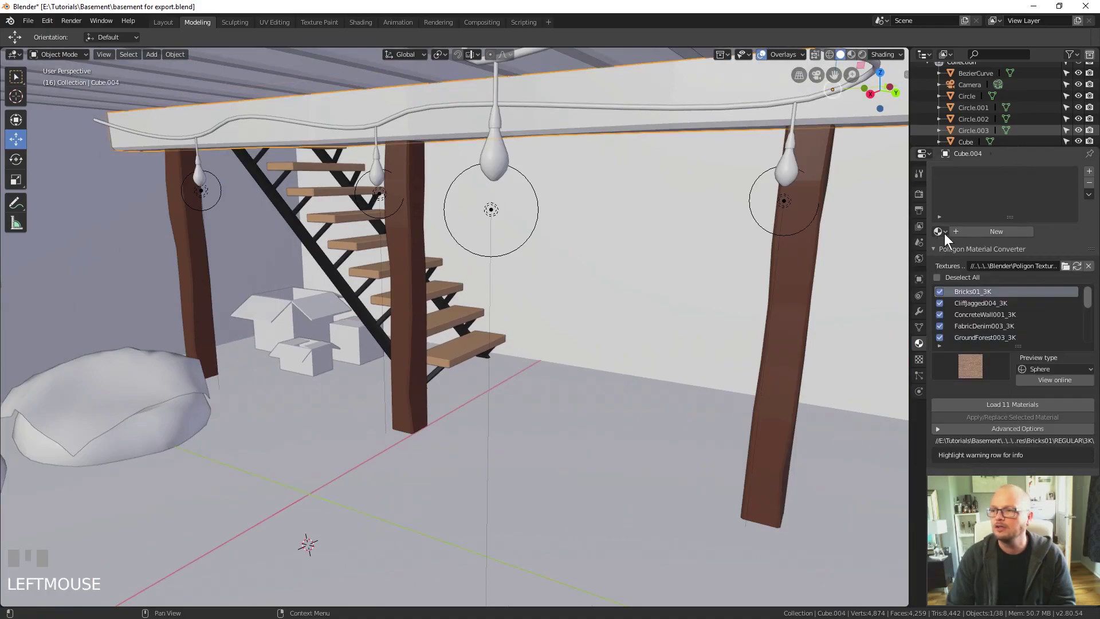
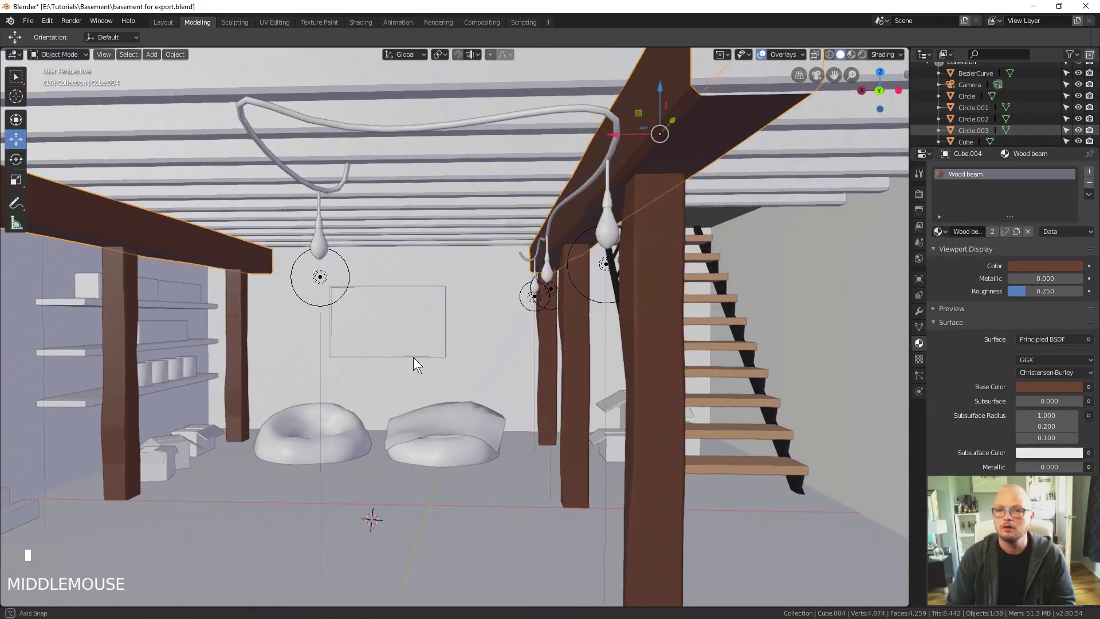
{"action": "left_click", "coordinate": [549, 138]}
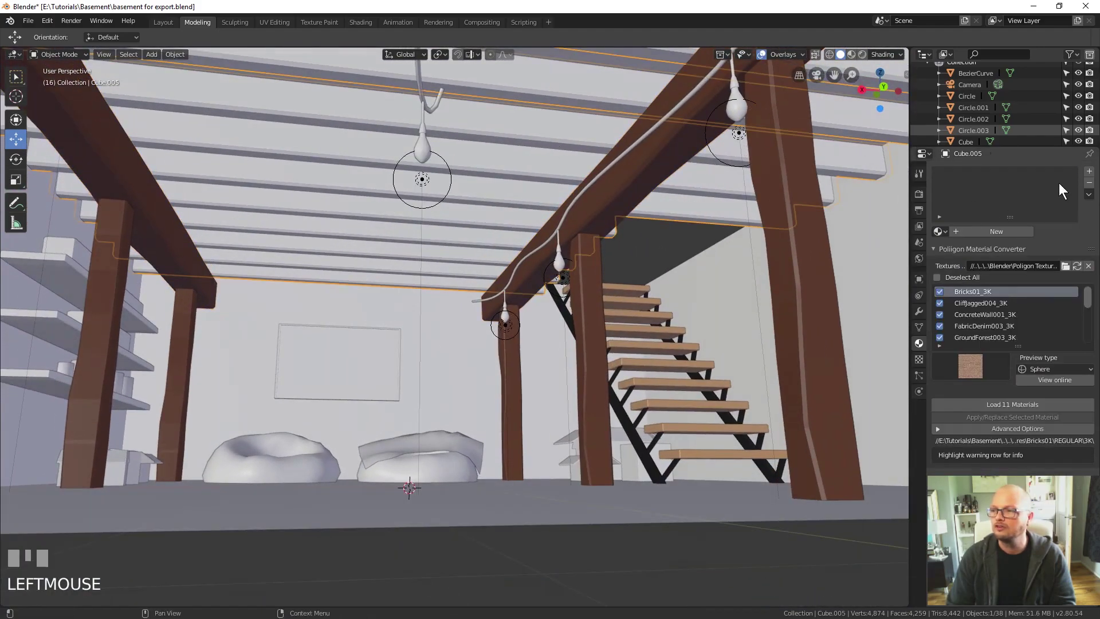
{"action": "left_click_drag", "start_coordinate": [1094, 175], "coordinate": [1018, 145]}
Step: Name the ceiling joists' material Struts
{"action": "key", "text": "Return"}
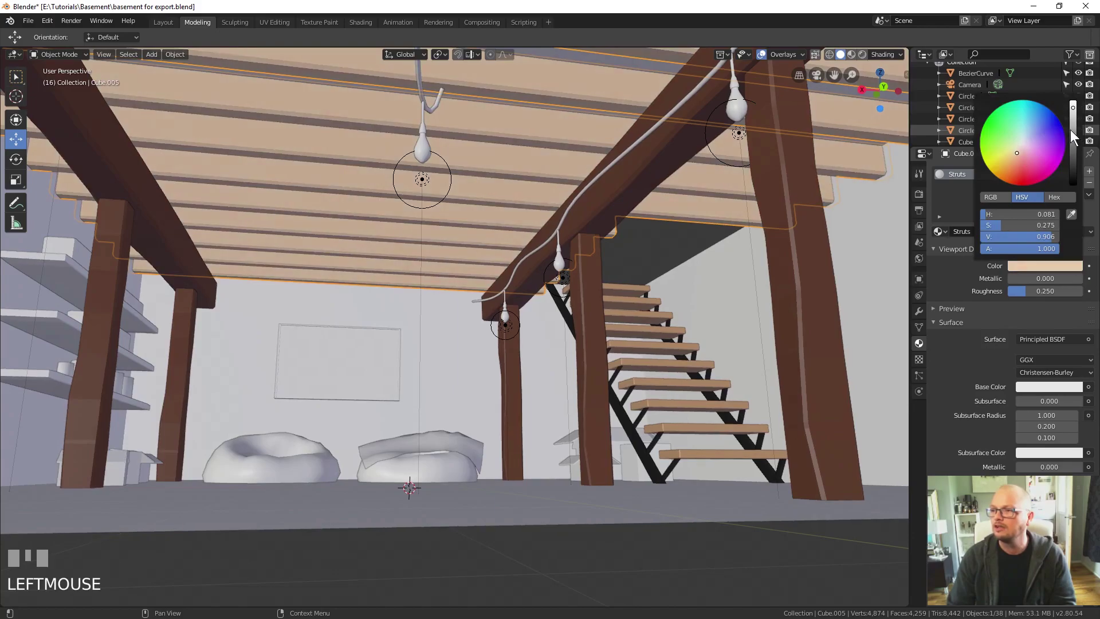
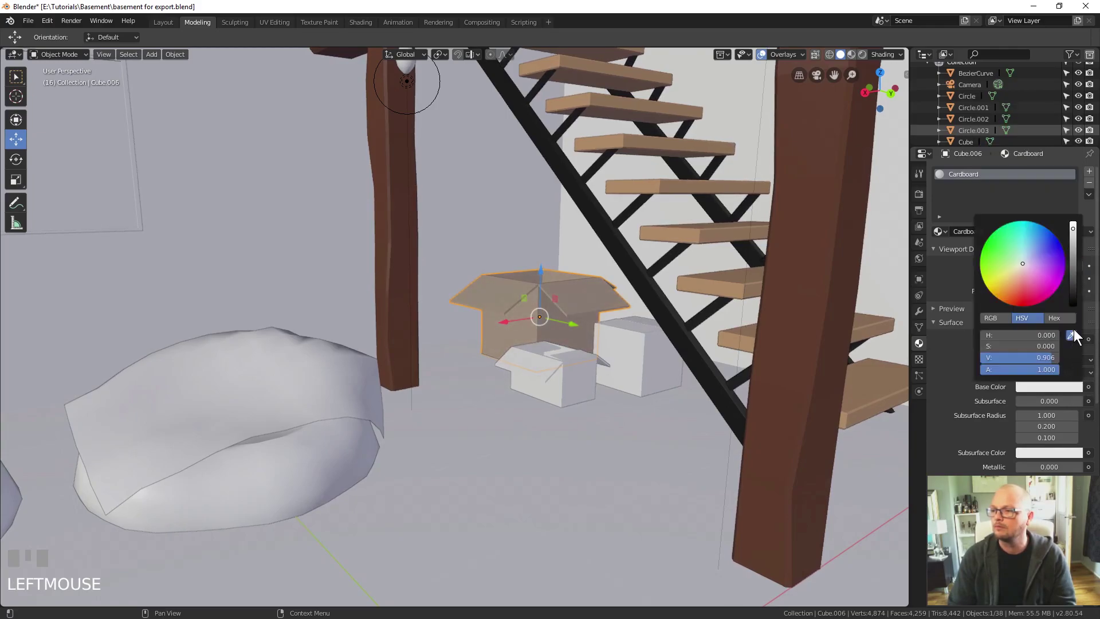
Step: Assign the existing Cardboard material to the boxes by the stairs, near the shelves and on the top shelf
{"action": "left_click", "coordinate": [656, 365]}
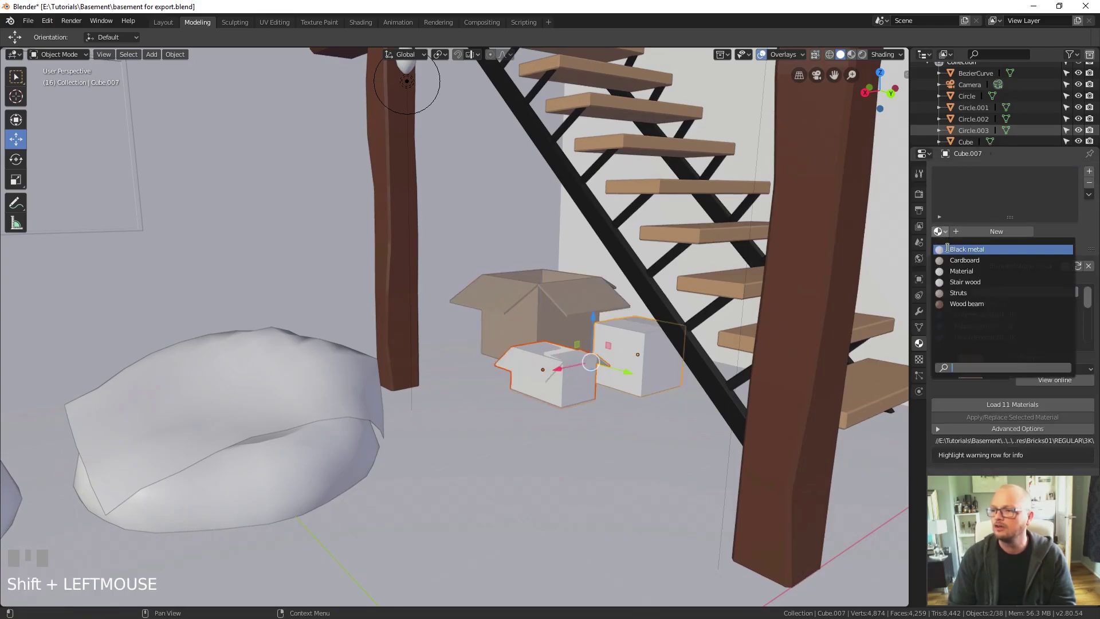
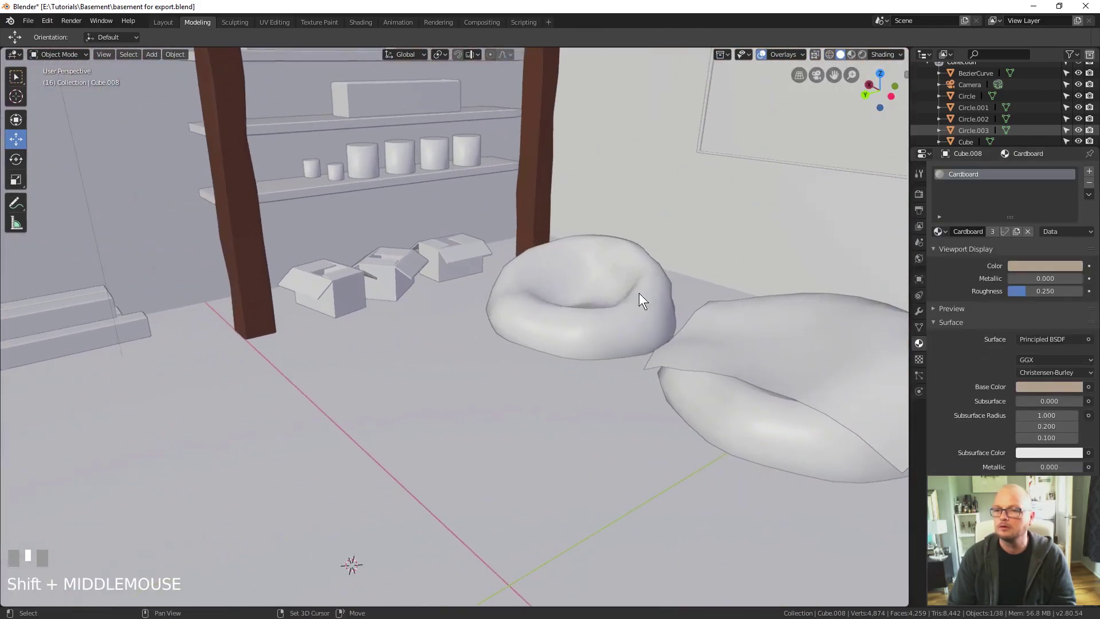
{"action": "left_click", "coordinate": [466, 255]}
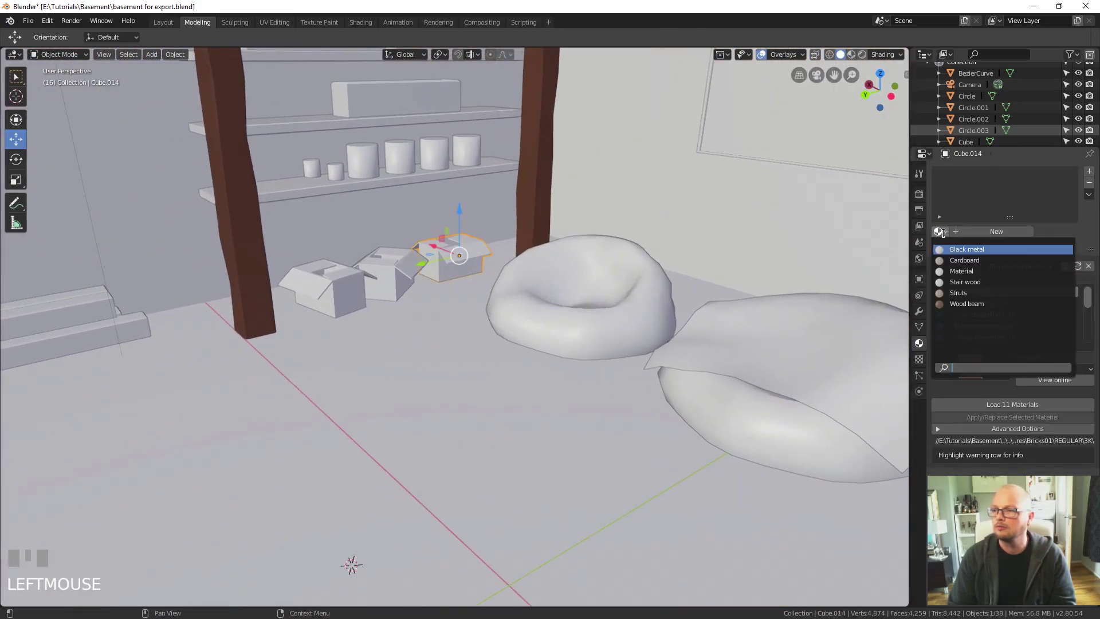
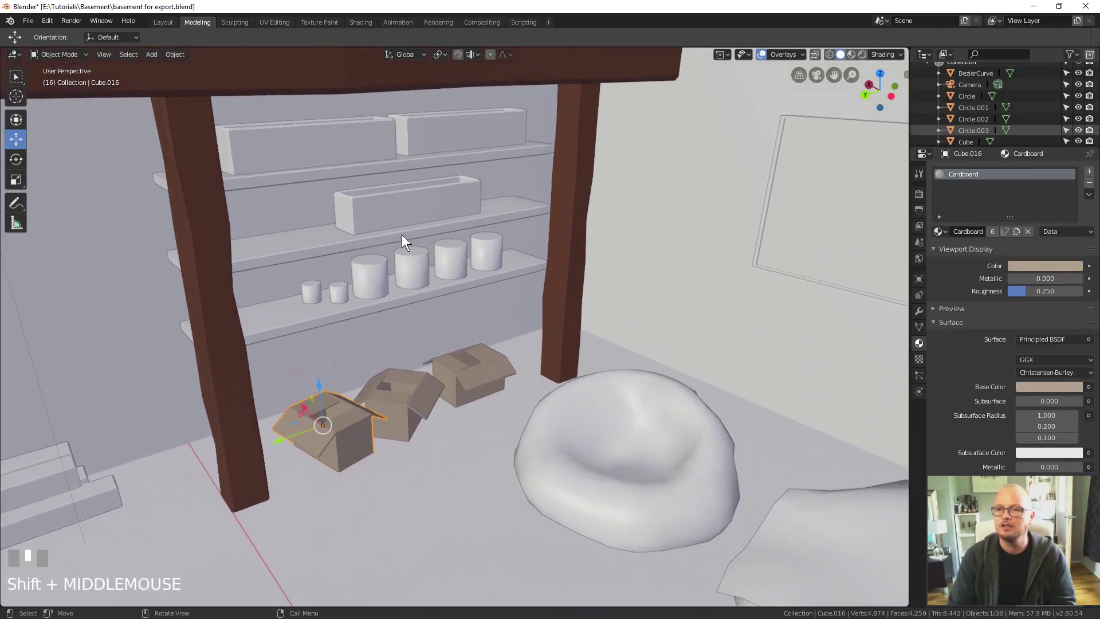
{"action": "left_click", "coordinate": [405, 208]}
{"action": "left_click", "coordinate": [957, 263]}
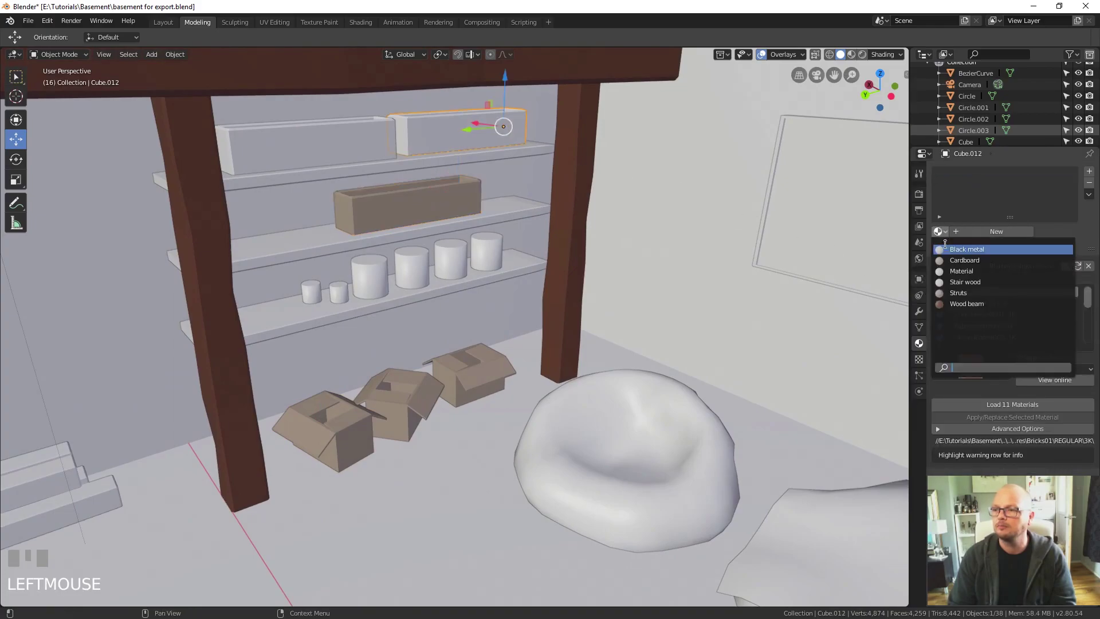
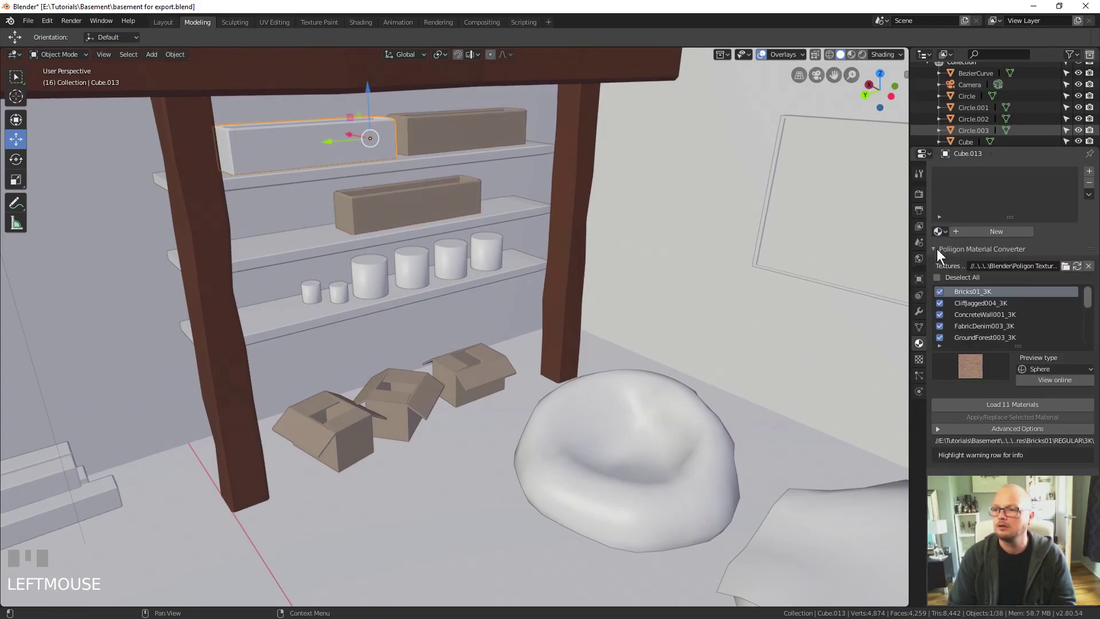
{"action": "left_click", "coordinate": [946, 259]}
Step: Give the stepped blocks on the left the Struts material, then select the wall picture frame
{"action": "left_click_drag", "start_coordinate": [494, 289], "coordinate": [339, 314]}
{"action": "left_click", "coordinate": [340, 314]}
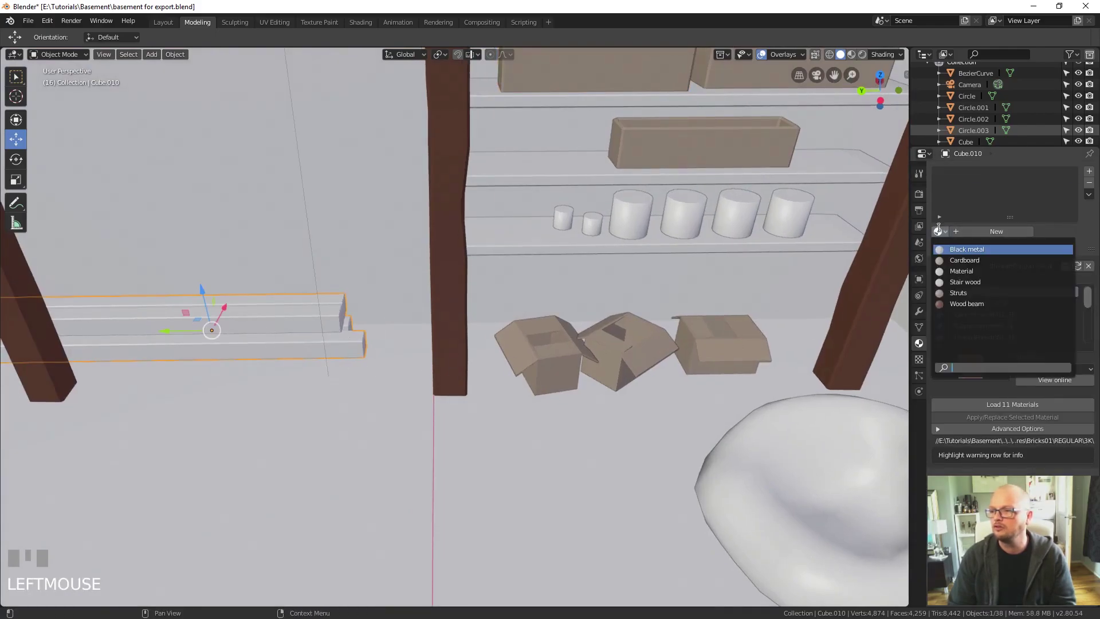
{"action": "left_click", "coordinate": [974, 293]}
{"action": "left_click_drag", "start_coordinate": [409, 348], "coordinate": [539, 244]}
{"action": "left_click", "coordinate": [540, 244]}
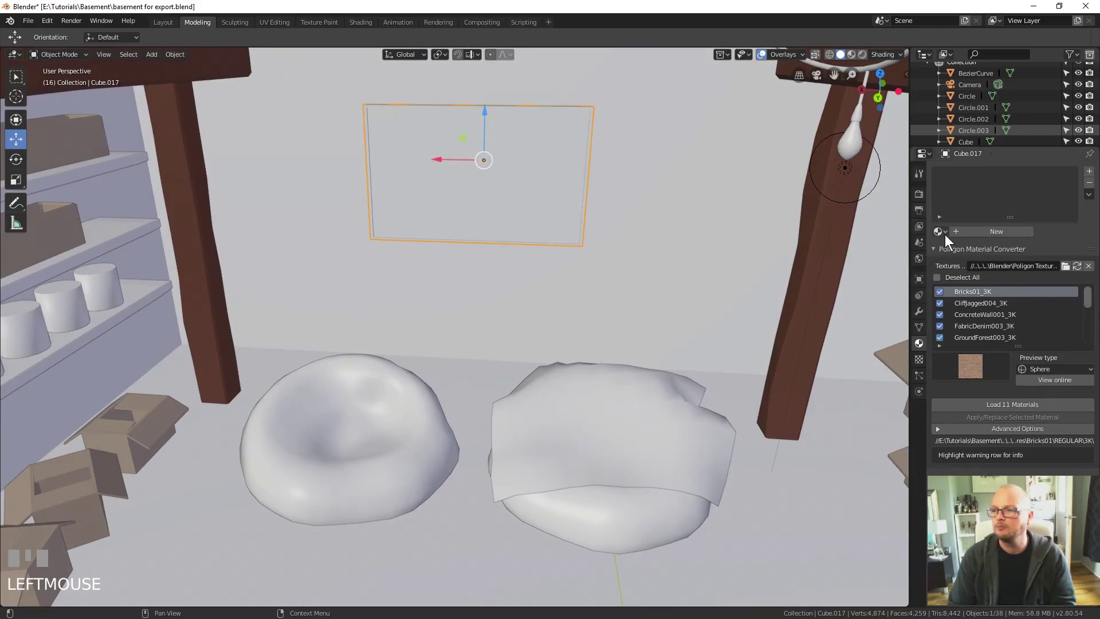
Step: Create a Black Plastic material on the frame with a near-black viewport colour and frame it in view
{"action": "left_click_drag", "start_coordinate": [957, 233], "coordinate": [994, 180]}
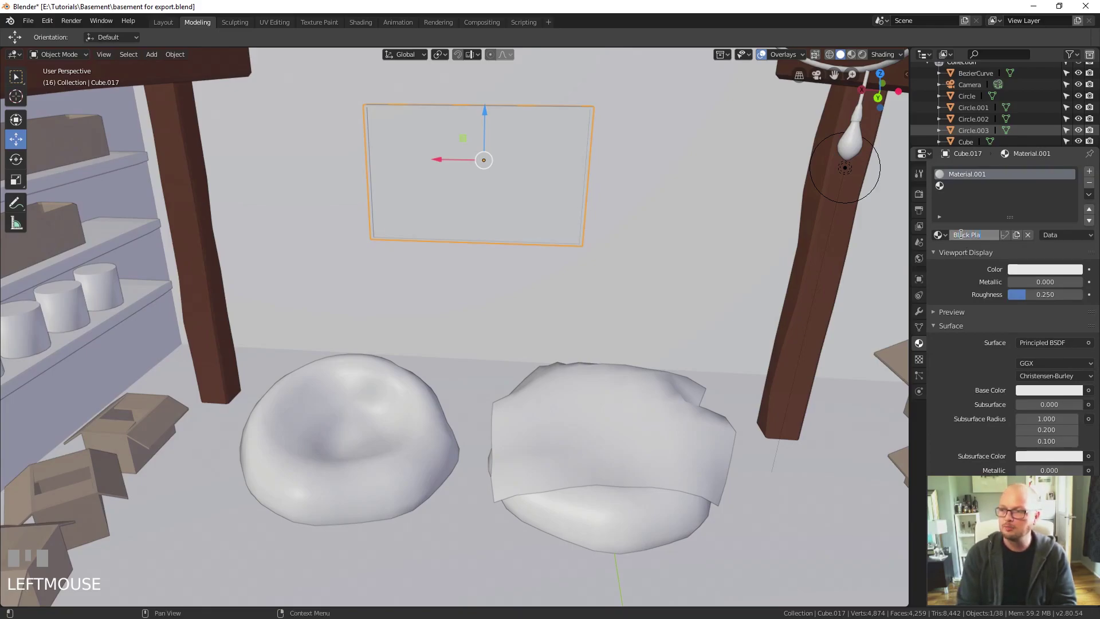
{"action": "left_click_drag", "start_coordinate": [965, 237], "coordinate": [1075, 184]}
{"action": "key", "text": "Return"}
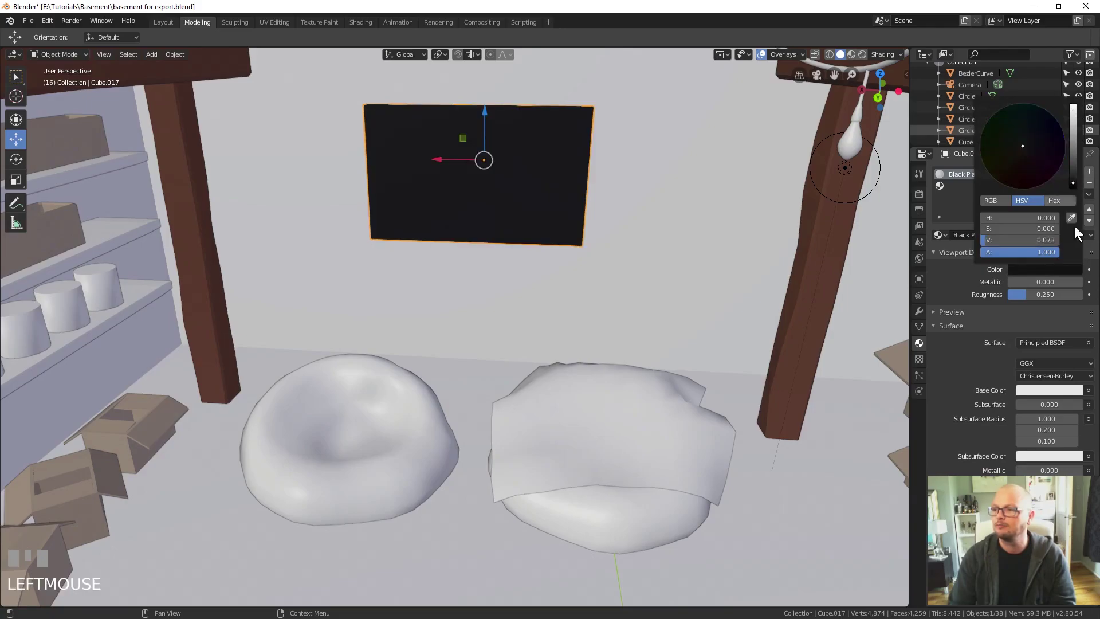
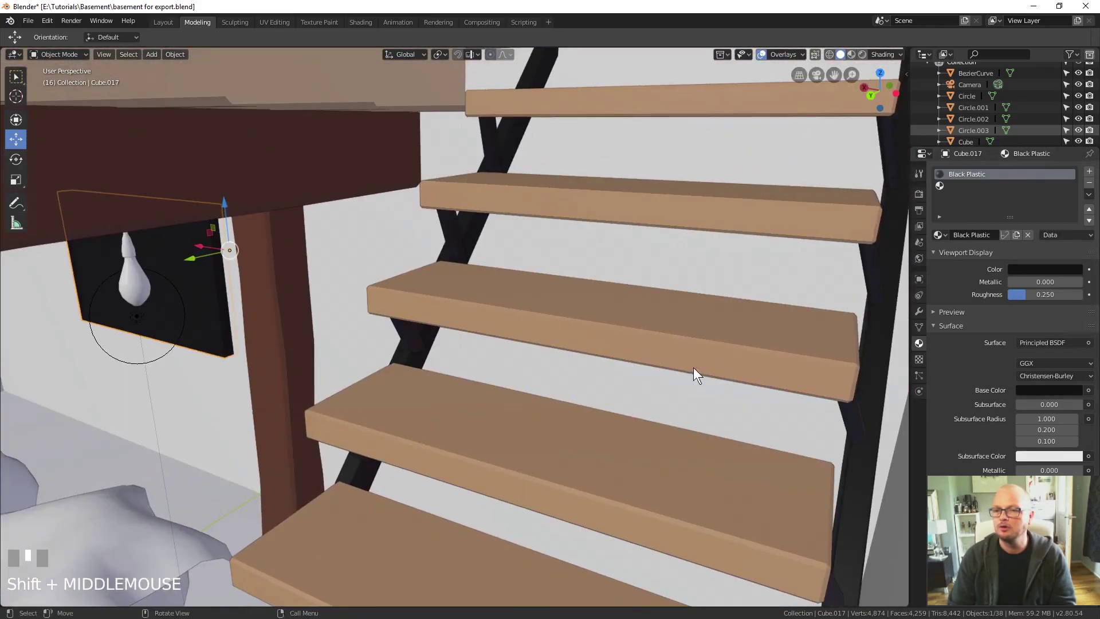
{"action": "key", "text": "KP_Decimal"}
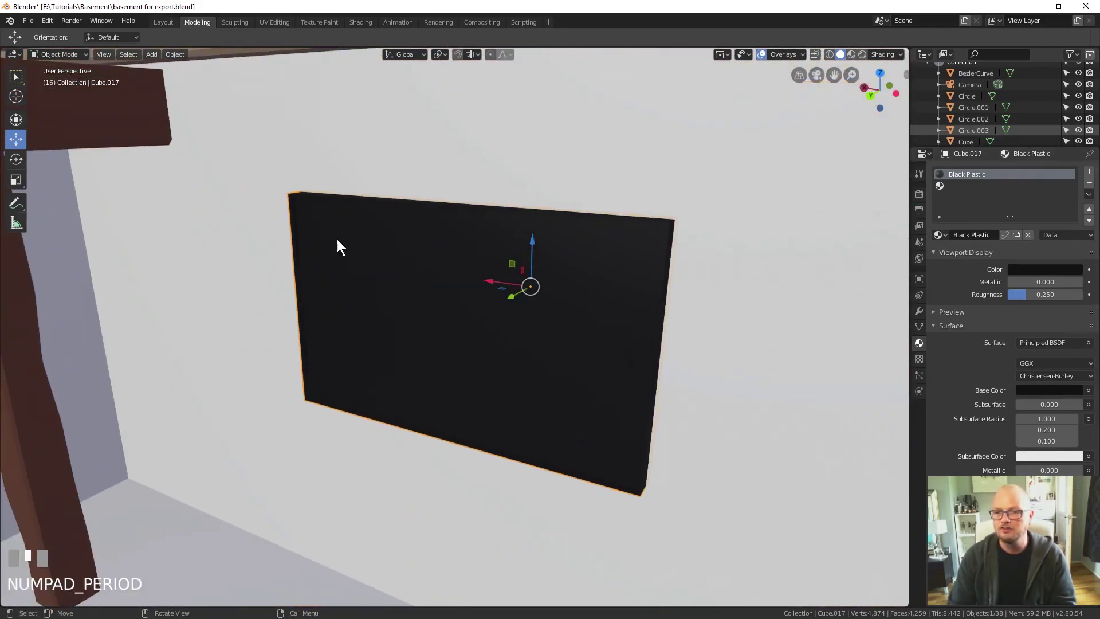
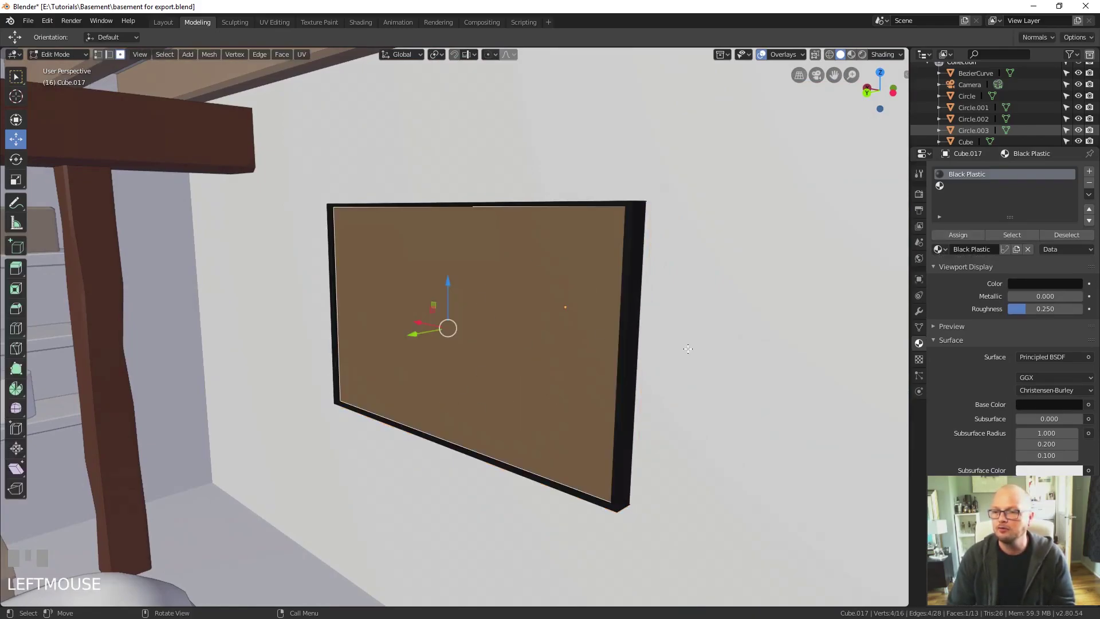
Step: Add a white Picture material slot and assign it to the frame's front face, leaving a black border
{"action": "left_click", "coordinate": [1002, 186]}
{"action": "left_click_drag", "start_coordinate": [970, 249], "coordinate": [937, 253]}
{"action": "key", "text": "e"}
{"action": "key", "text": "Return"}
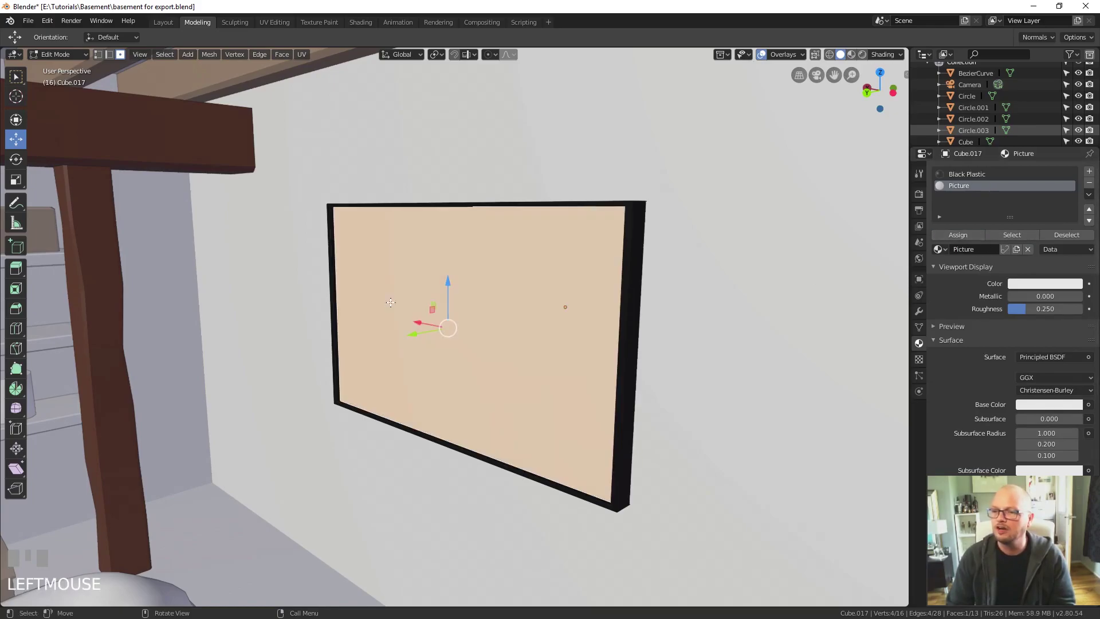
{"action": "key", "text": "Tab"}
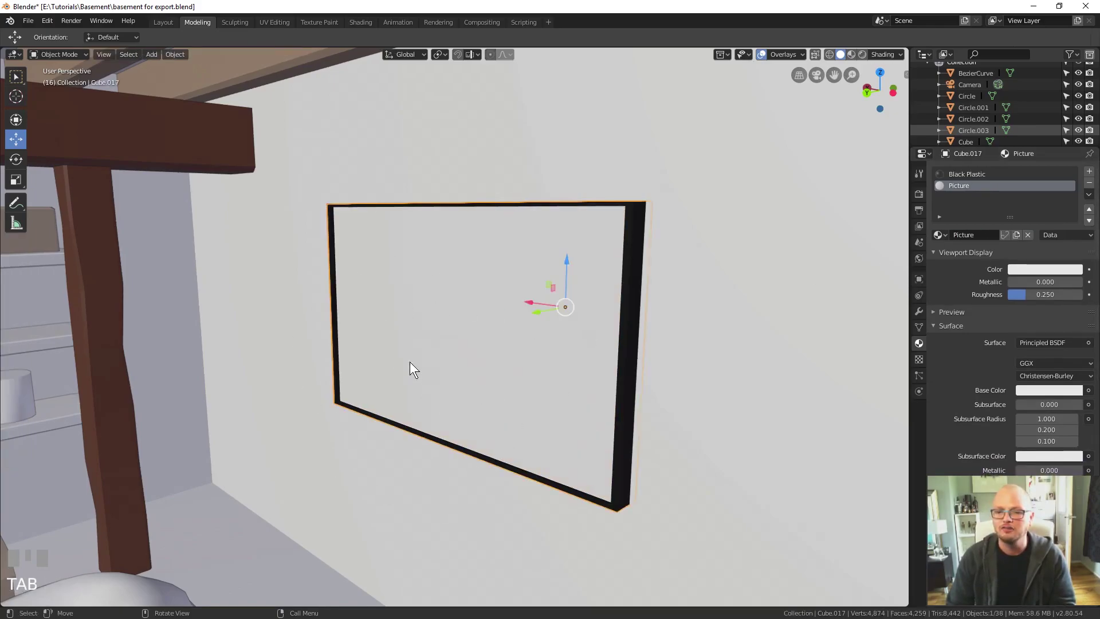
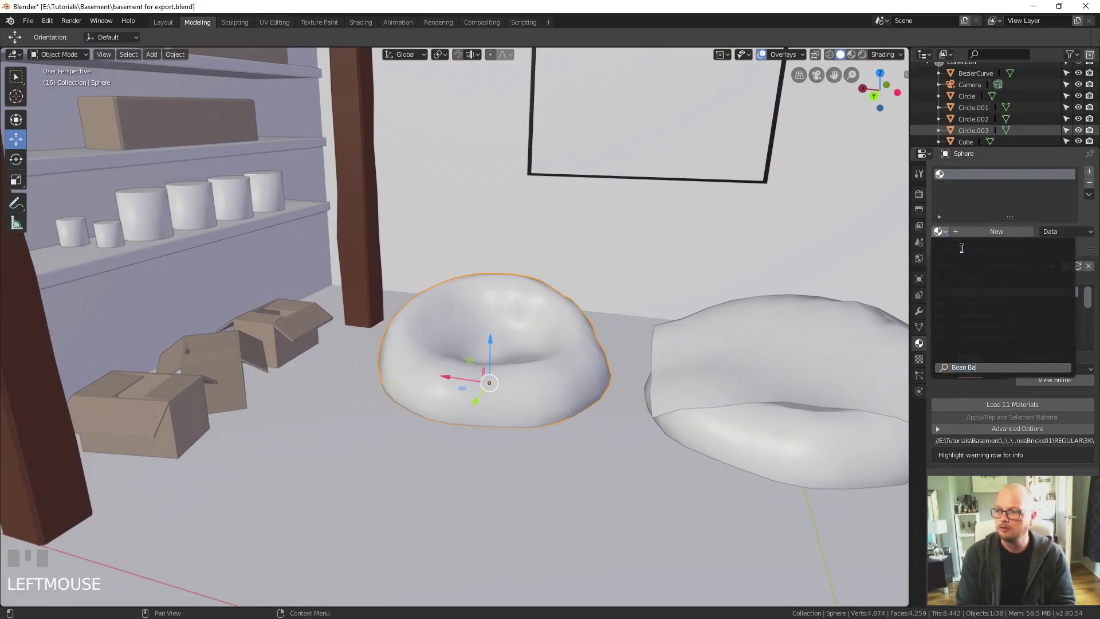
Step: Create a dark green Bean Bag material on the left bean bag, then browse materials for the right one
{"action": "left_click", "coordinate": [989, 235]}
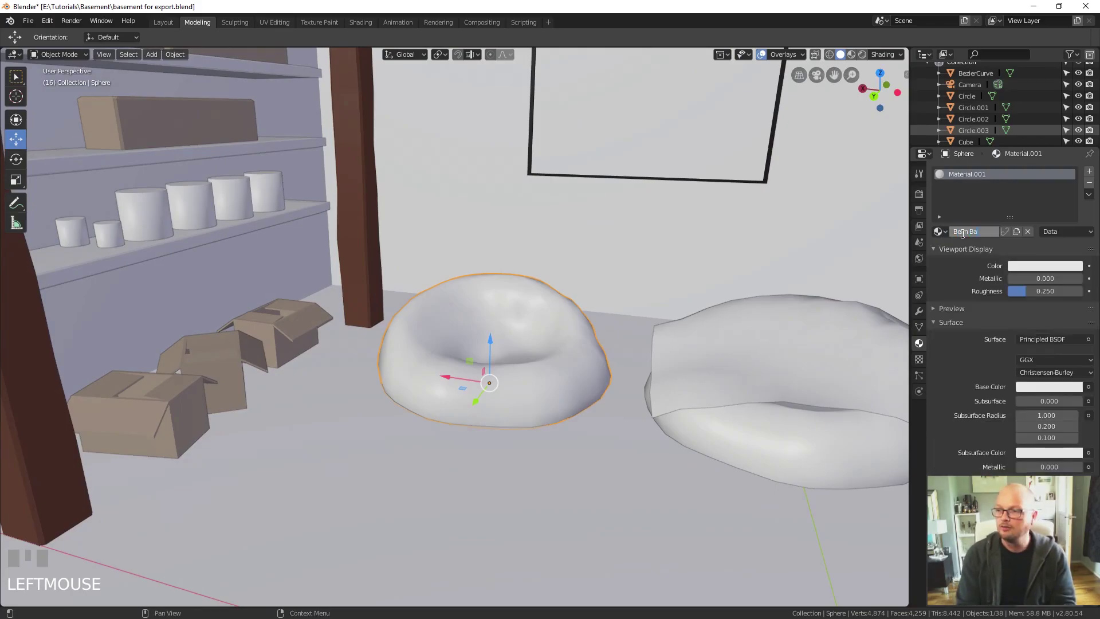
{"action": "left_click_drag", "start_coordinate": [967, 233], "coordinate": [1015, 144]}
{"action": "key", "text": "Return"}
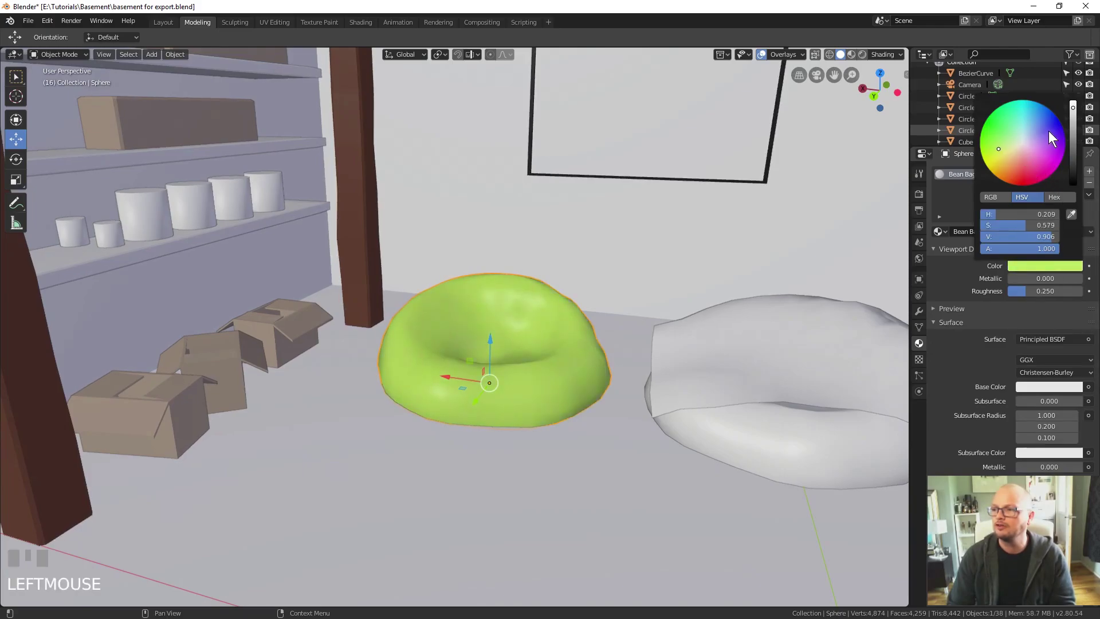
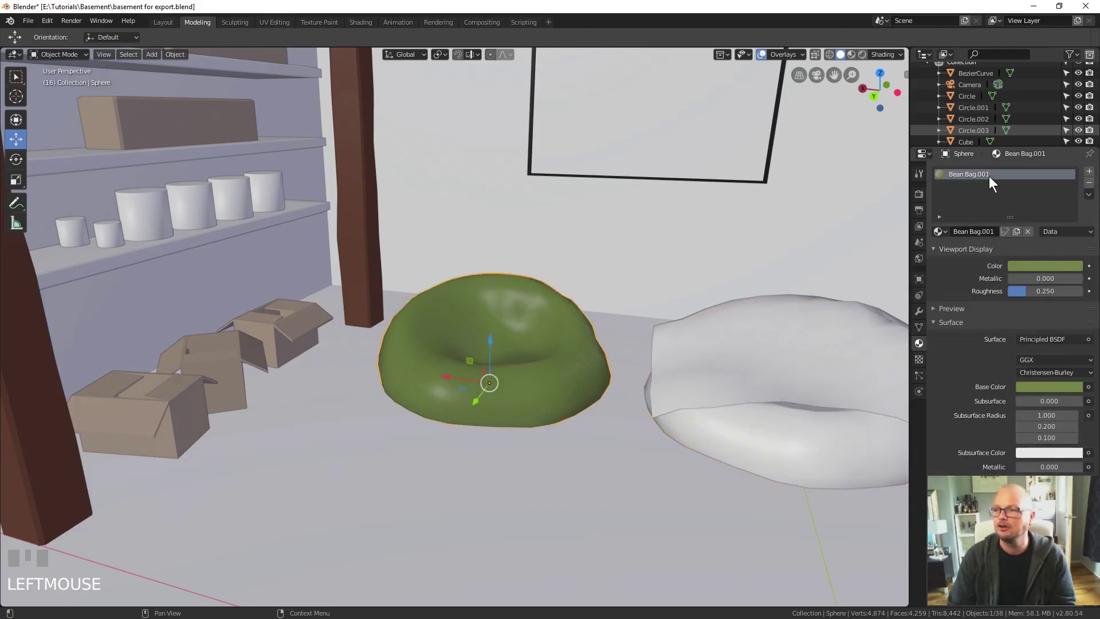
{"action": "left_click", "coordinate": [1074, 229]}
Step: Give the second bean bag the Bean Bag.001 green material and the blanket a dark green Blanket material
{"action": "key", "text": "Return"}
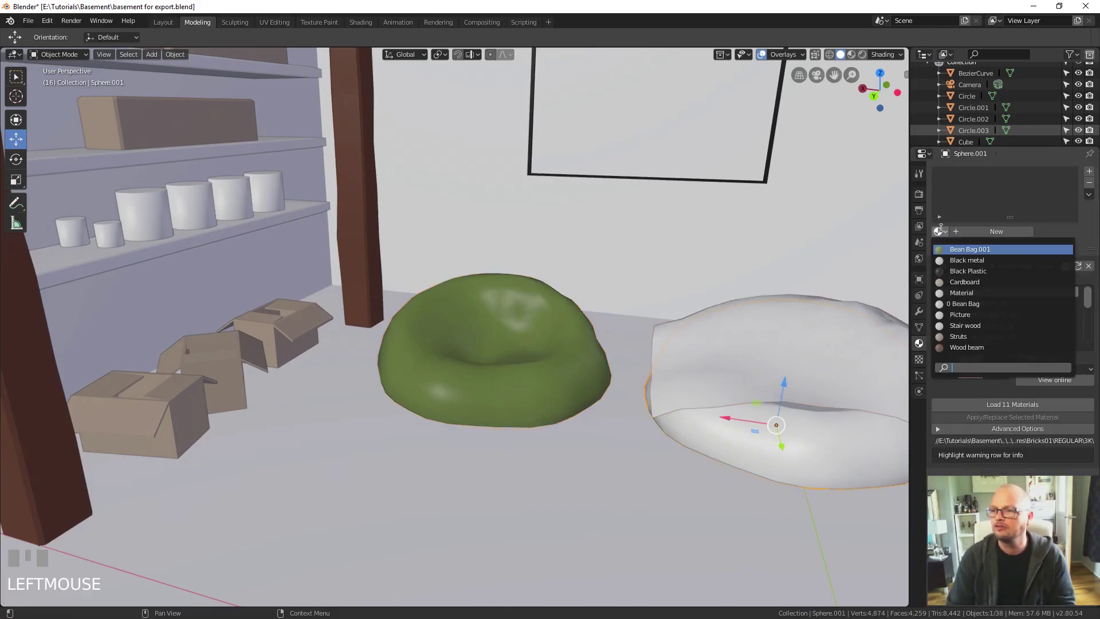
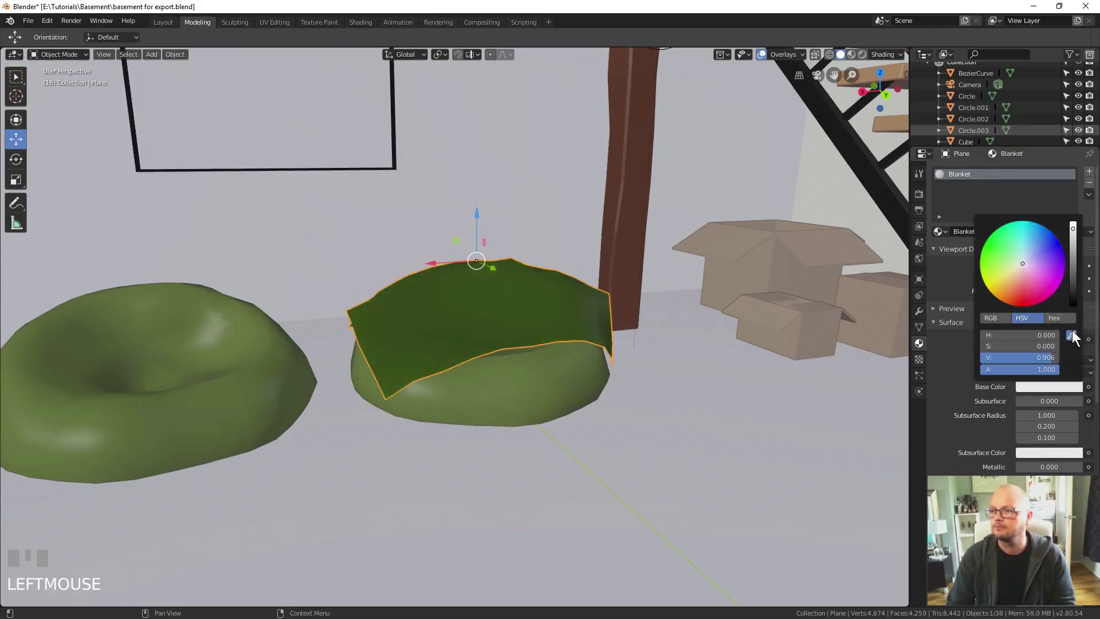
{"action": "scroll", "scroll_direction": "down", "scroll_amount": 3}
{"action": "left_click_drag", "start_coordinate": [701, 382], "coordinate": [706, 194]}
{"action": "left_click", "coordinate": [706, 193]}
Step: Add a near-black Wire material to the ceiling cable curve
{"action": "left_click_drag", "start_coordinate": [1089, 173], "coordinate": [1076, 176]}
{"action": "key", "text": "e"}
{"action": "key", "text": "Return"}
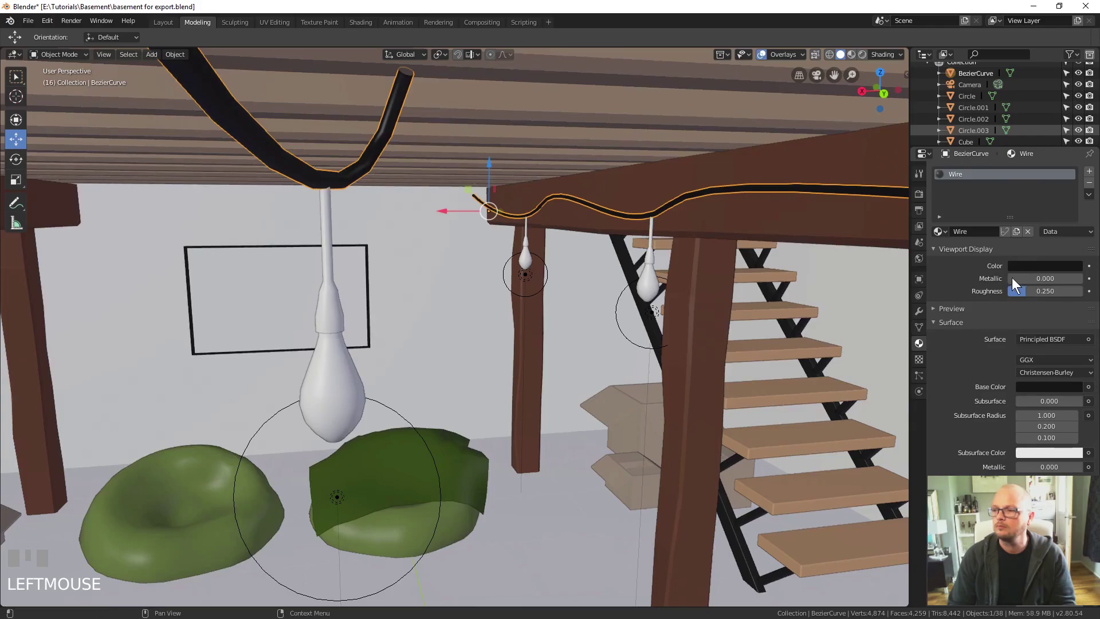
Step: Set the Wire viewport colour to black and select the cord of the bulb by the stairs
{"action": "scroll", "scroll_direction": "up", "scroll_amount": 3}
{"action": "scroll", "scroll_direction": "down", "scroll_amount": 3}
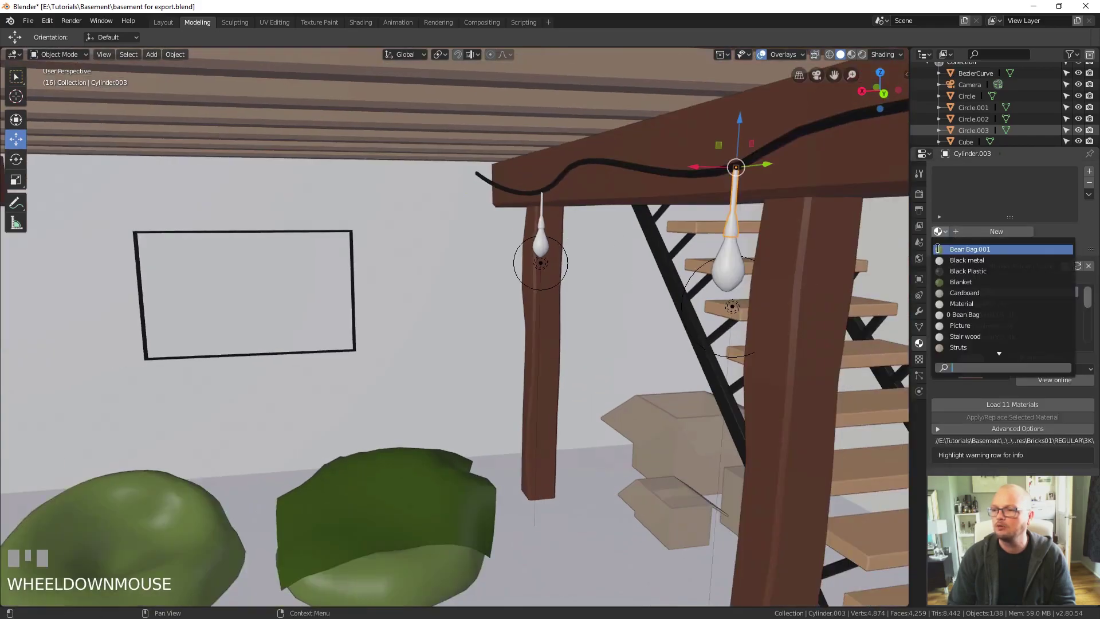
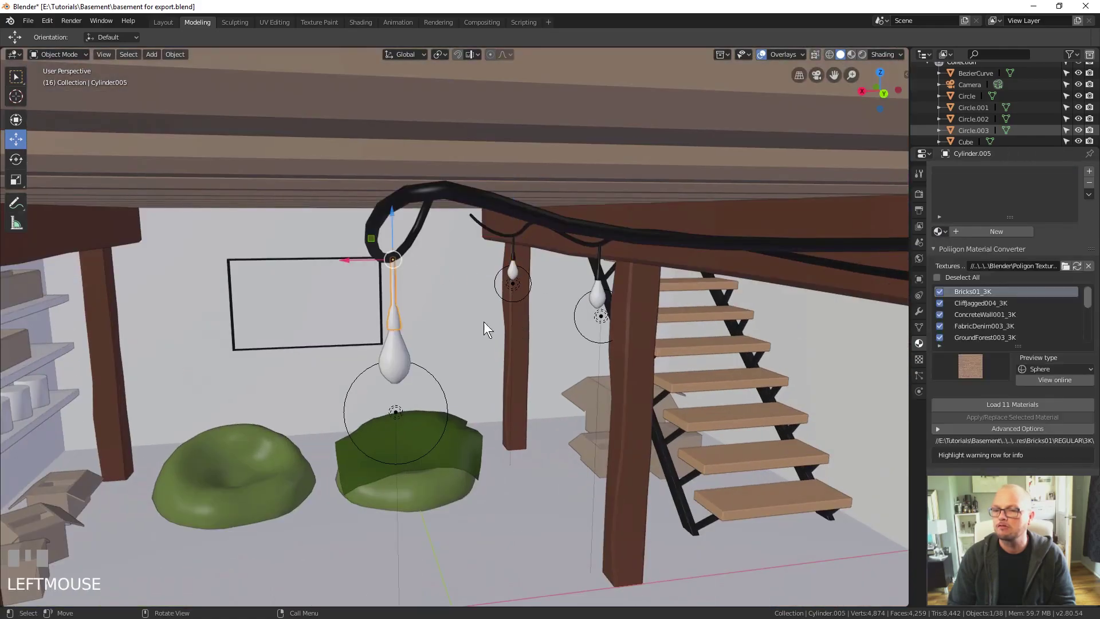
{"action": "left_click_drag", "start_coordinate": [968, 276], "coordinate": [737, 278]}
{"action": "left_click_drag", "start_coordinate": [736, 279], "coordinate": [826, 318]}
{"action": "left_click", "coordinate": [826, 318]}
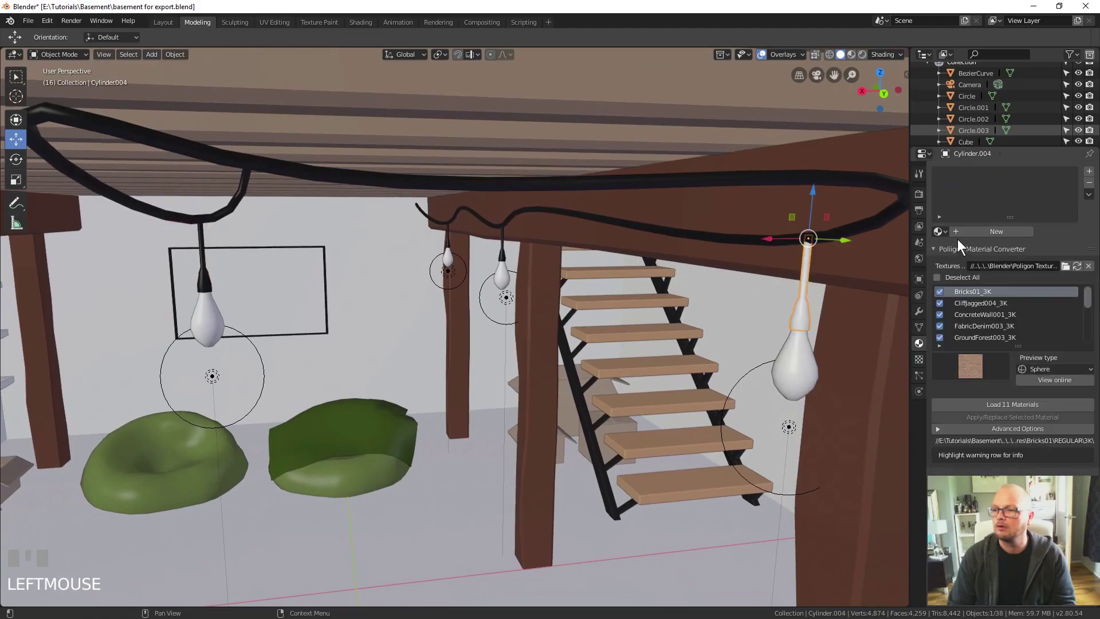
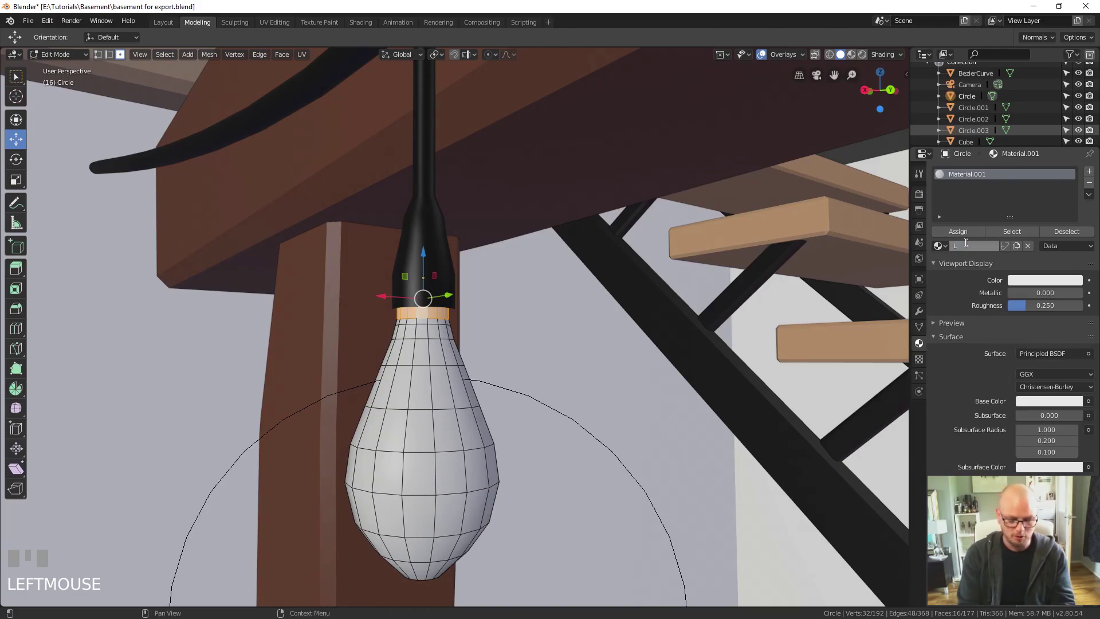
Step: Create a white Light Bulb material and a grey Screw slot, then reuse them on the stair-side bulb
{"action": "left_click_drag", "start_coordinate": [971, 248], "coordinate": [1055, 194]}
{"action": "key", "text": "Return"}
{"action": "left_click_drag", "start_coordinate": [983, 251], "coordinate": [1075, 155]}
{"action": "key", "text": "Return"}
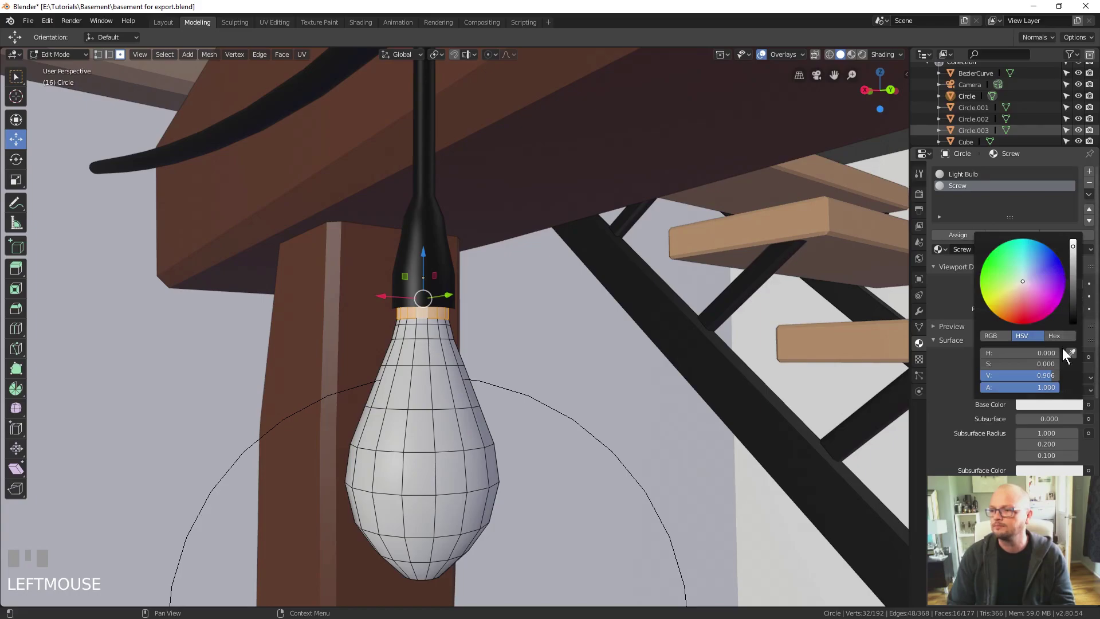
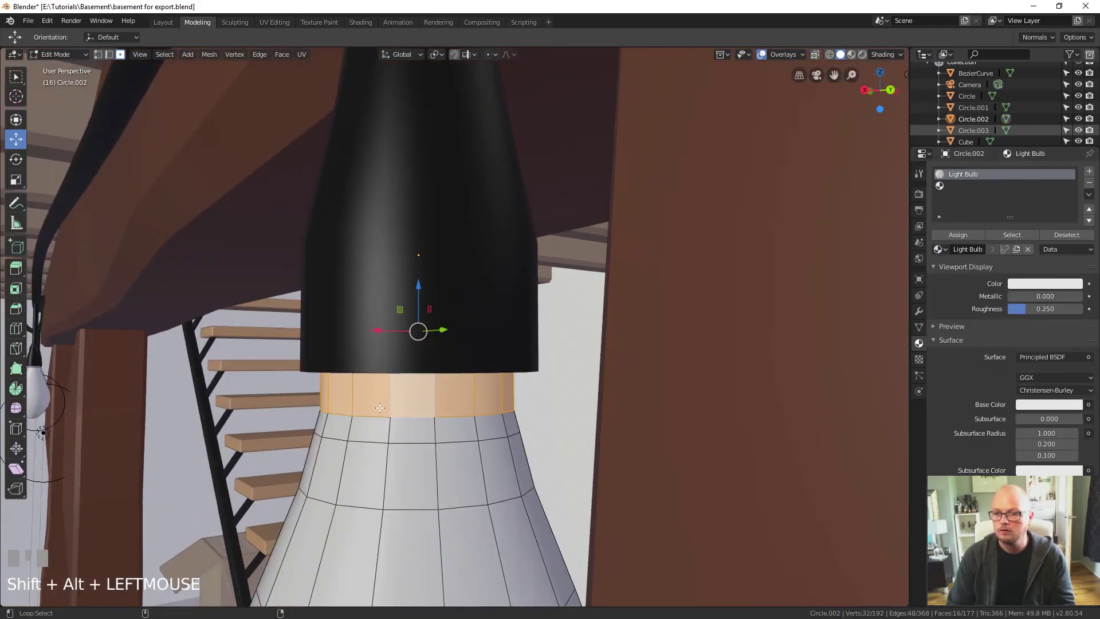
{"action": "left_click", "coordinate": [966, 189]}
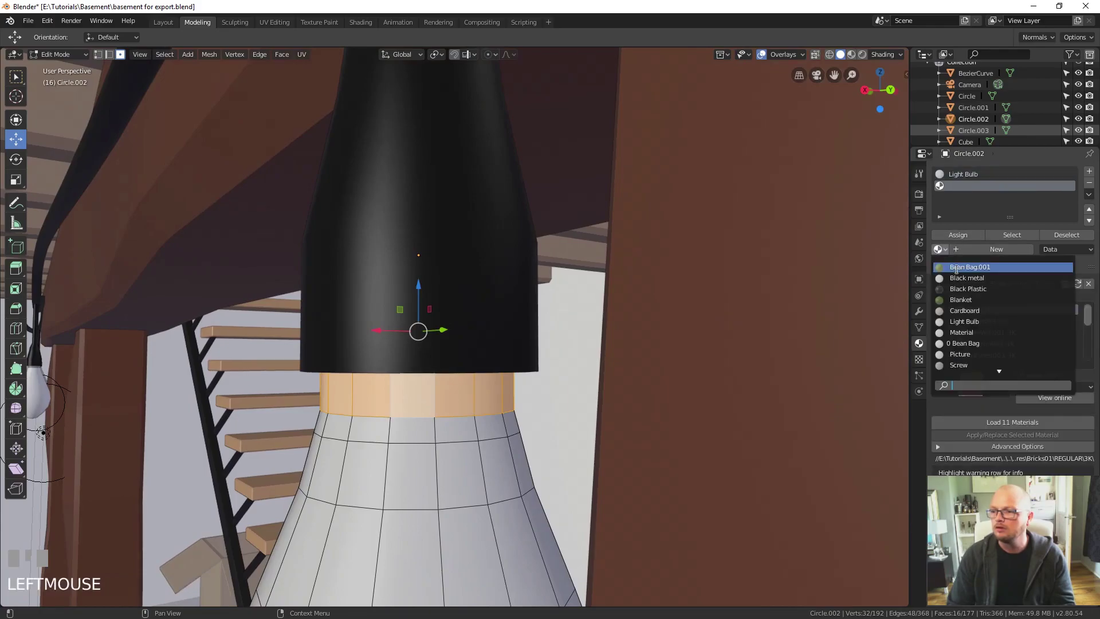